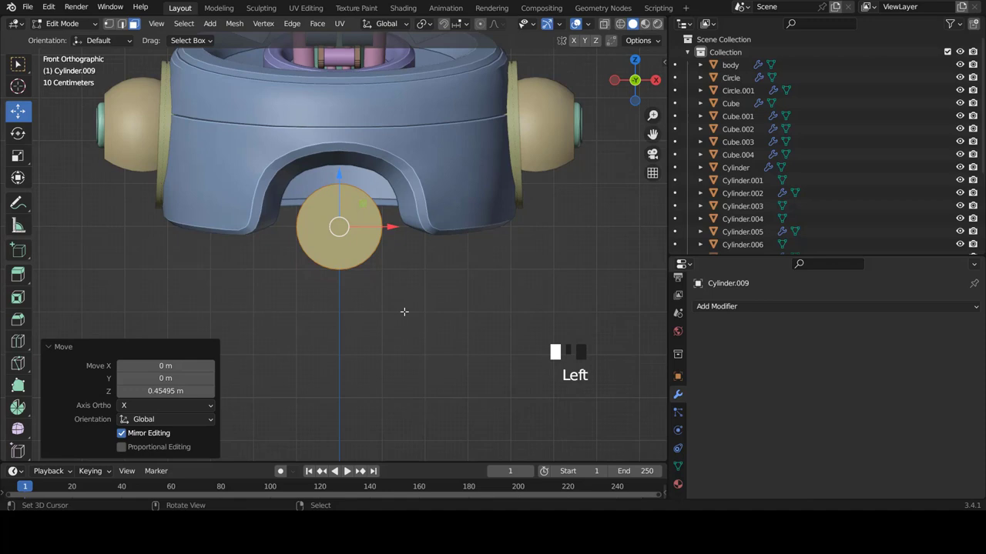
# Enlarge the cylinder's end-face ring and inset the end face to form a chamfered cap
pyautogui.press('s')
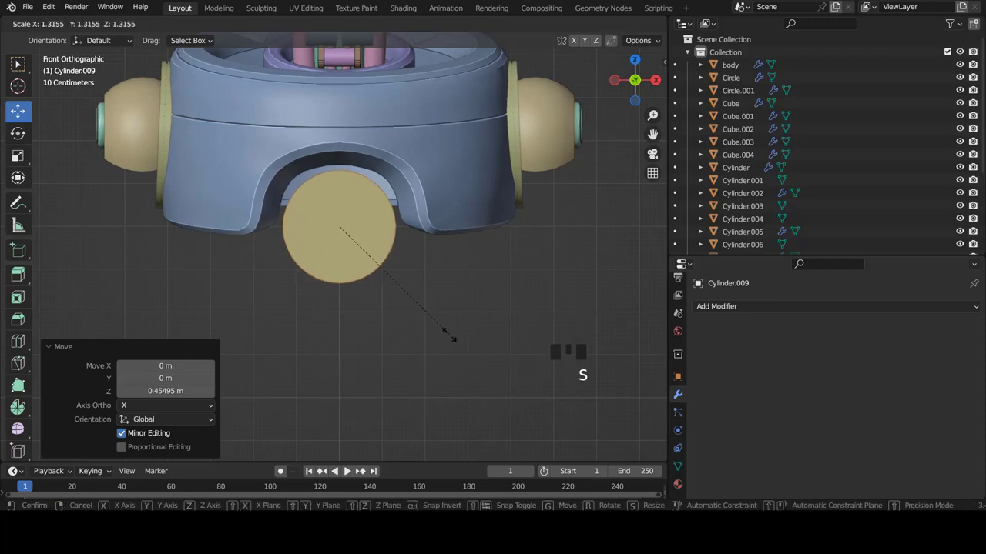
pyautogui.press('KP_3')
pyautogui.scroll(-3)
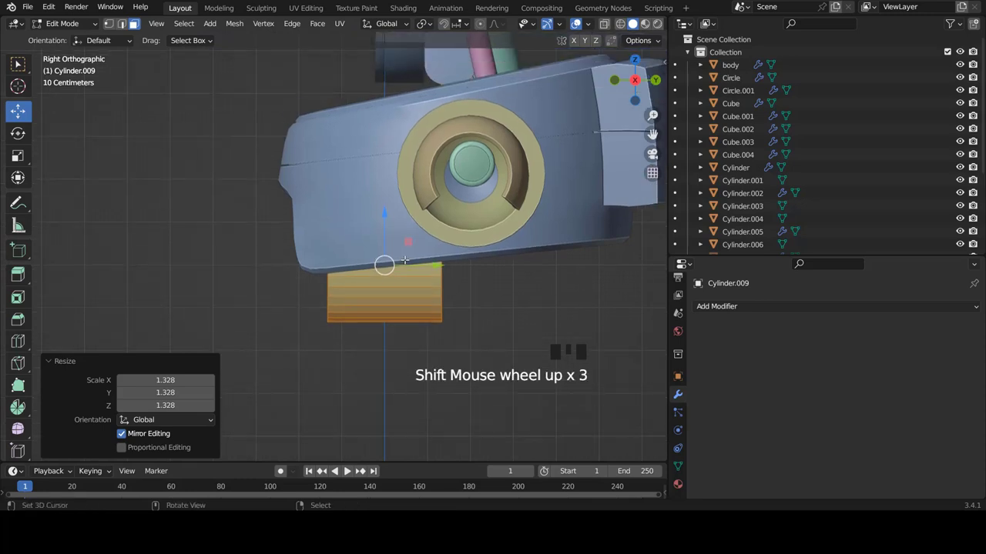
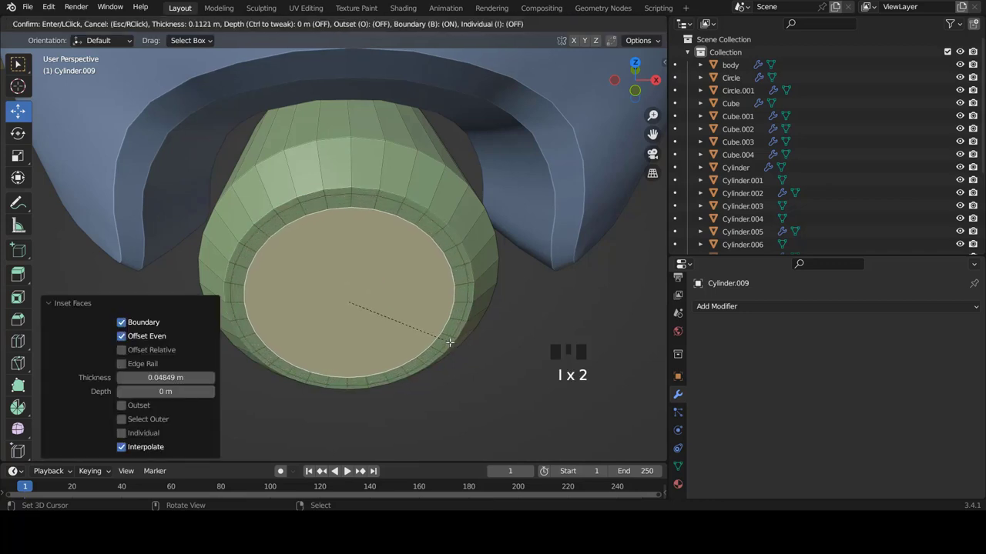
pyautogui.press('i')
pyautogui.press('i')
# Leave mesh editing and isolate the cylinder on its own in a side view
pyautogui.press('Tab')
pyautogui.scroll(-3)
pyautogui.press('KP_Divide')
pyautogui.press('KP_3')
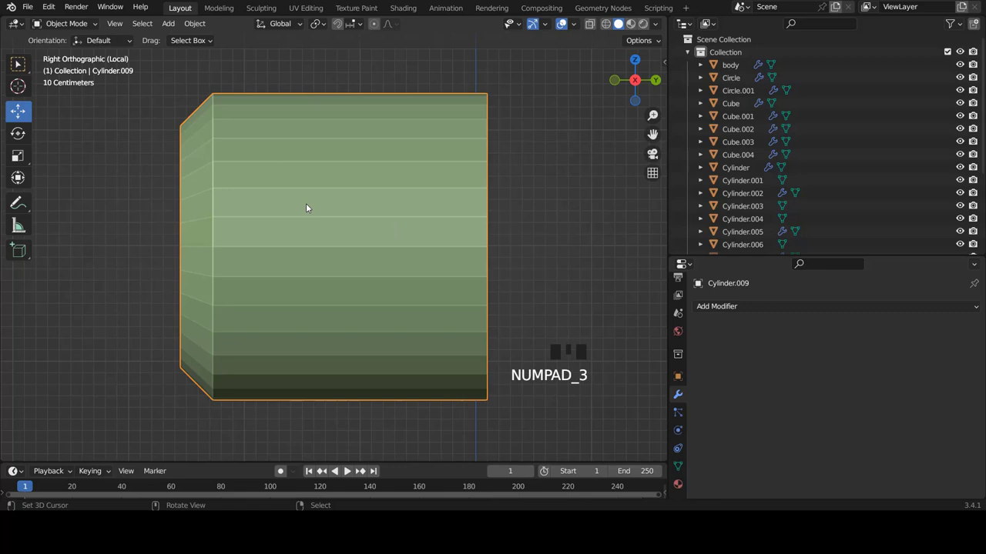
# Switch the isolated cylinder to smooth shading and inspect it from around and the side
pyautogui.scroll(-3)
pyautogui.scroll(3)
pyautogui.press('w')
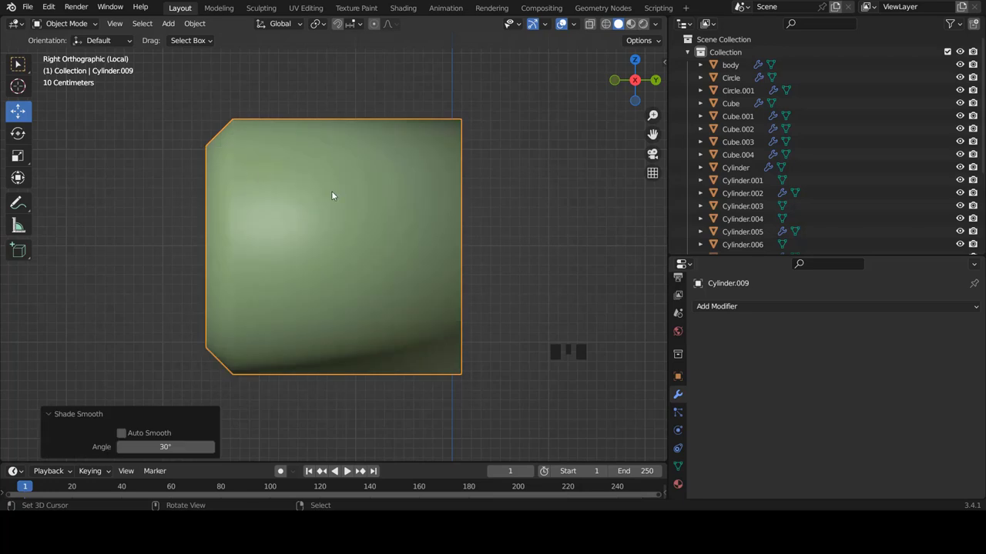
pyautogui.scroll(-3)
pyautogui.scroll(3)
pyautogui.moveTo(409, 229); pyautogui.dragTo(394, 220)
pyautogui.press('KP_3')
# Orbit the cylinder once more and bring up its mesh data normals settings
pyautogui.scroll(3)
pyautogui.scroll(-3)
pyautogui.moveTo(319, 221); pyautogui.dragTo(678, 464)
pyautogui.click(678, 464)
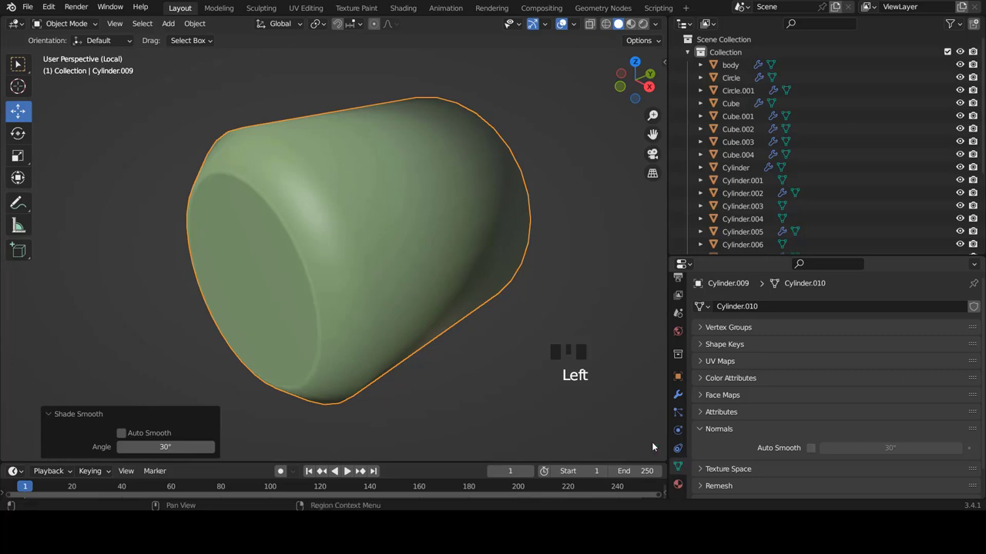
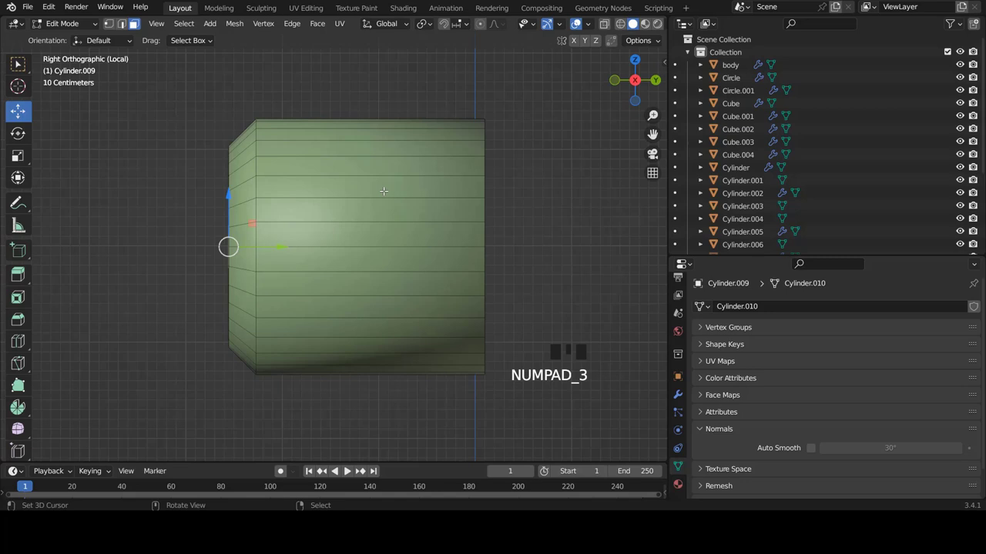
# Add an edge loop near the cylinder's end and inset its end face for rounded edges
pyautogui.press('ctrl+r')
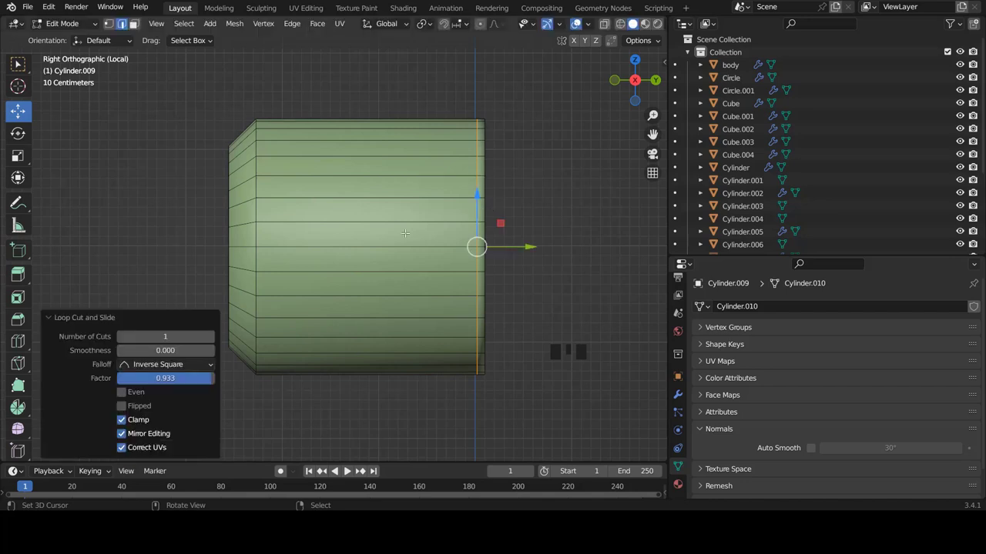
pyautogui.press('Tab')
pyautogui.scroll(3)
pyautogui.scroll(-3)
pyautogui.press('Tab')
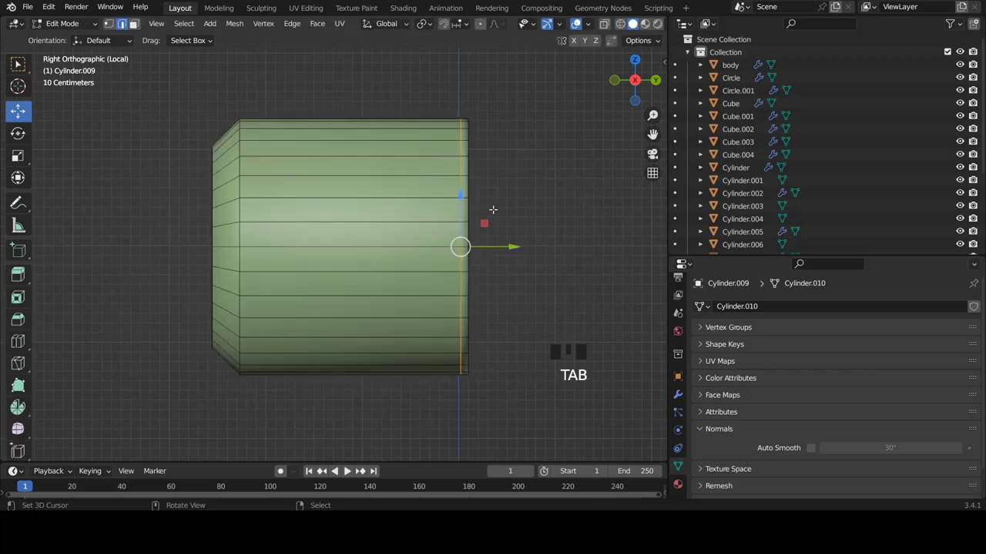
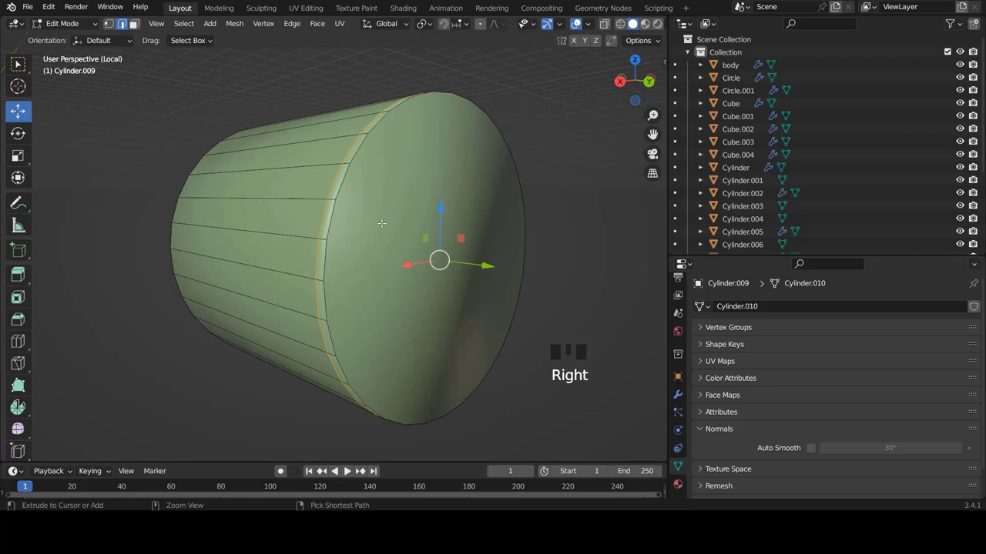
pyautogui.press('ctrl+Tab')
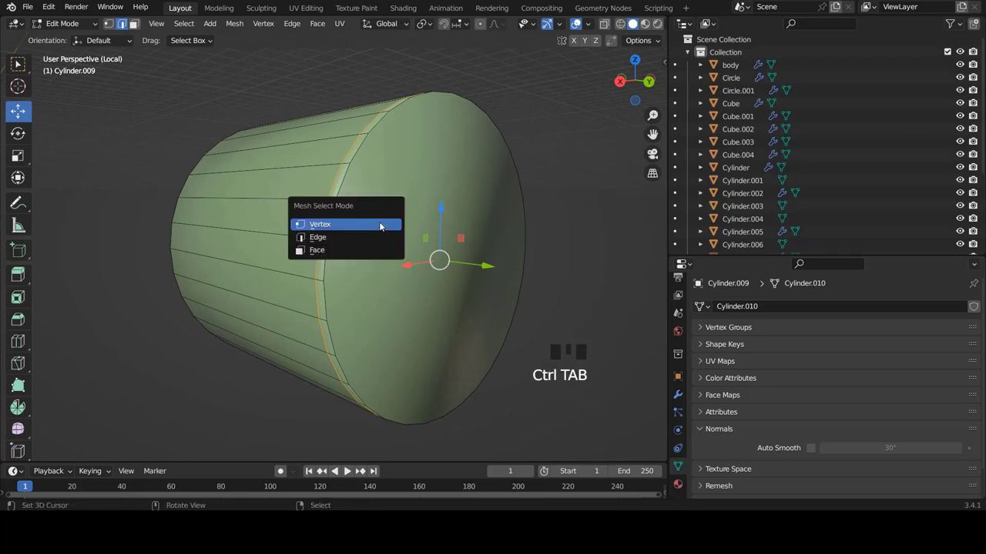
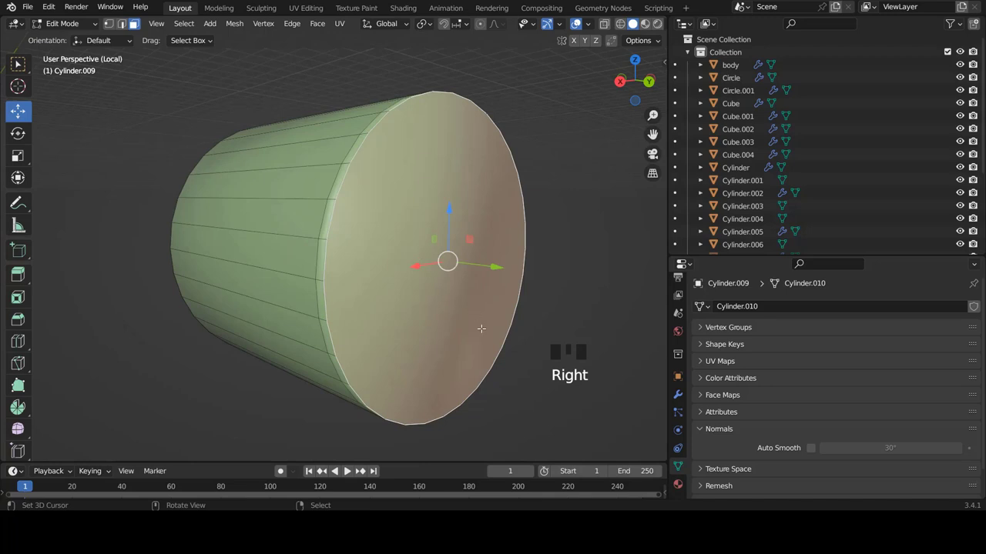
pyautogui.press('i')
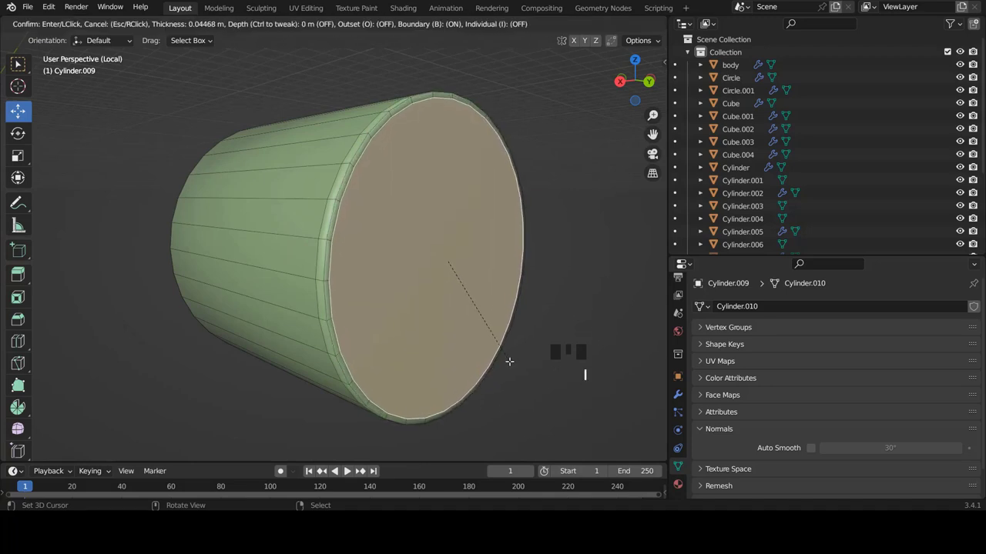
pyautogui.press('i')
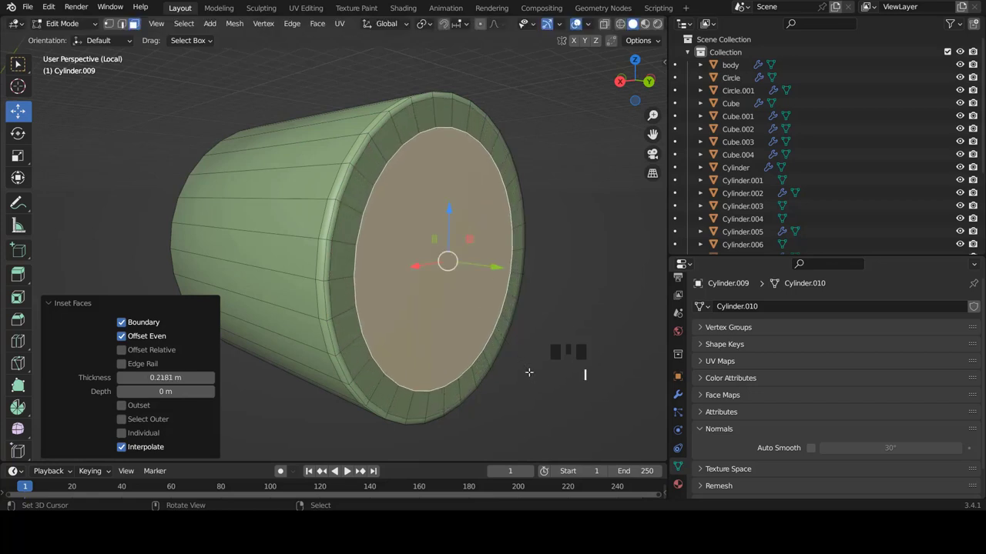
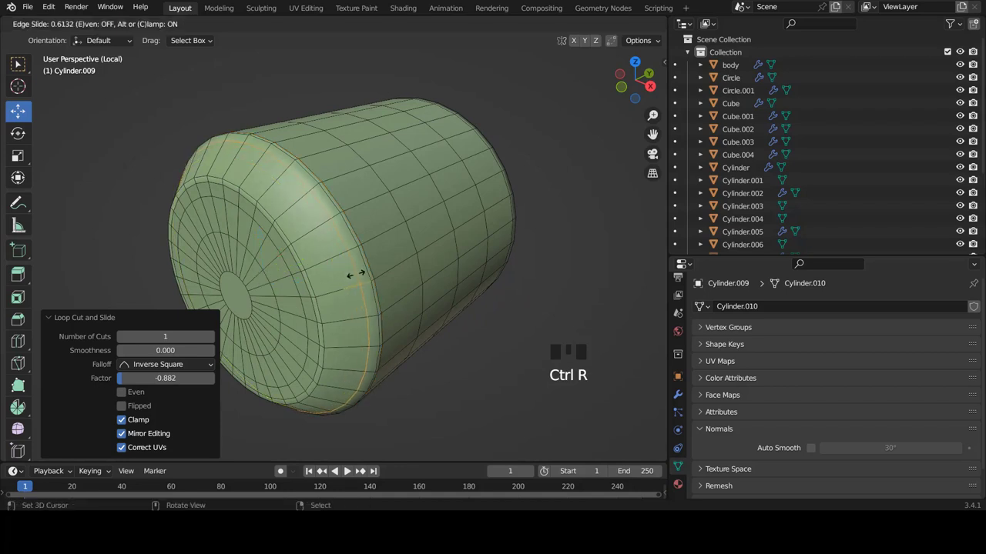
# Add further loop cuts slid toward the rim to tighten the cylinder's edges
pyautogui.press('ctrl+r')
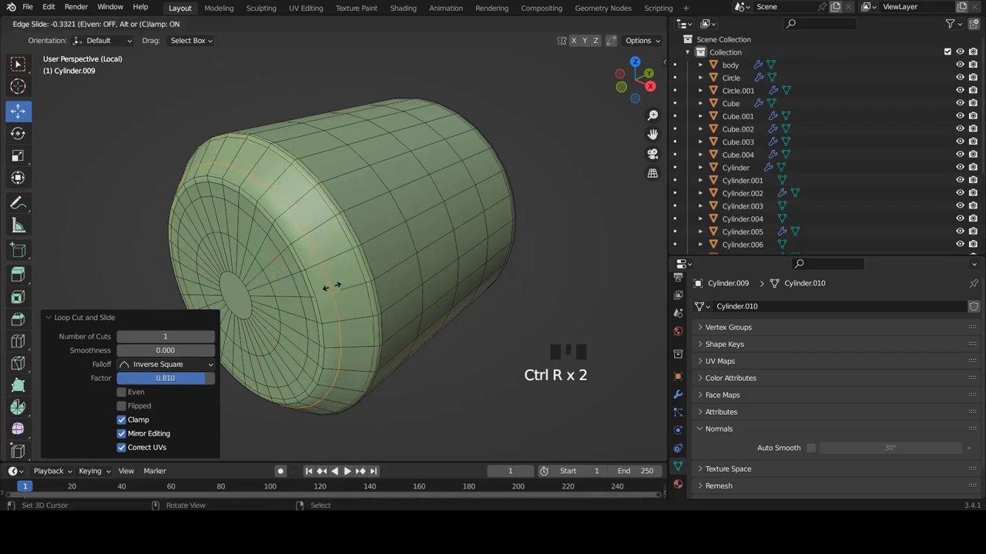
pyautogui.press('ctrl+r')
pyautogui.press('Tab')
pyautogui.scroll(-3)
pyautogui.moveTo(380, 265); pyautogui.dragTo(274, 220)
# Leave local view so the whole robot shows again with the cylinder under its arch
pyautogui.press('KP_Divide')
pyautogui.press('KP_1')
pyautogui.press('a')
pyautogui.scroll(-3)
pyautogui.scroll(3)
pyautogui.scroll(3)
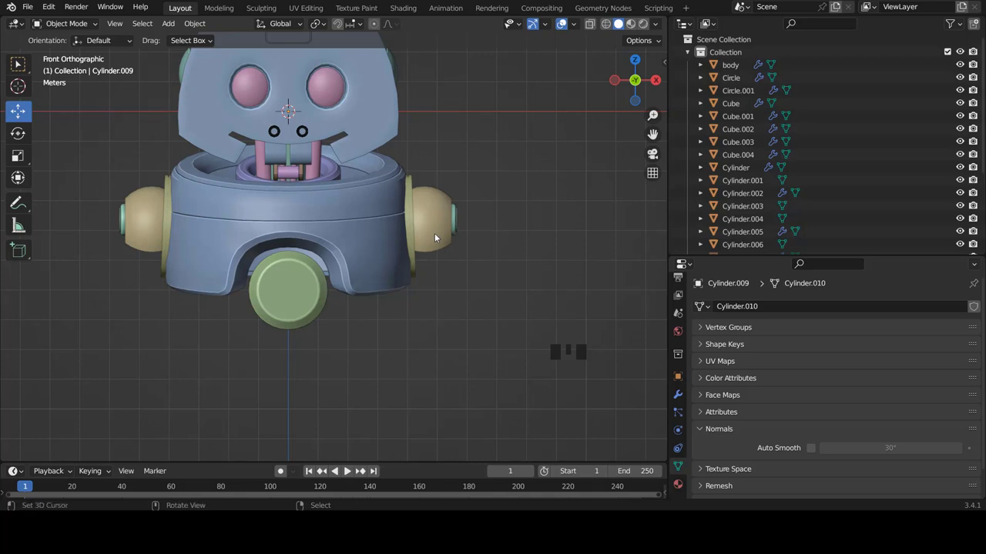
# Add a new UV sphere to the scene and select it in Object Mode
pyautogui.press('shift+a')
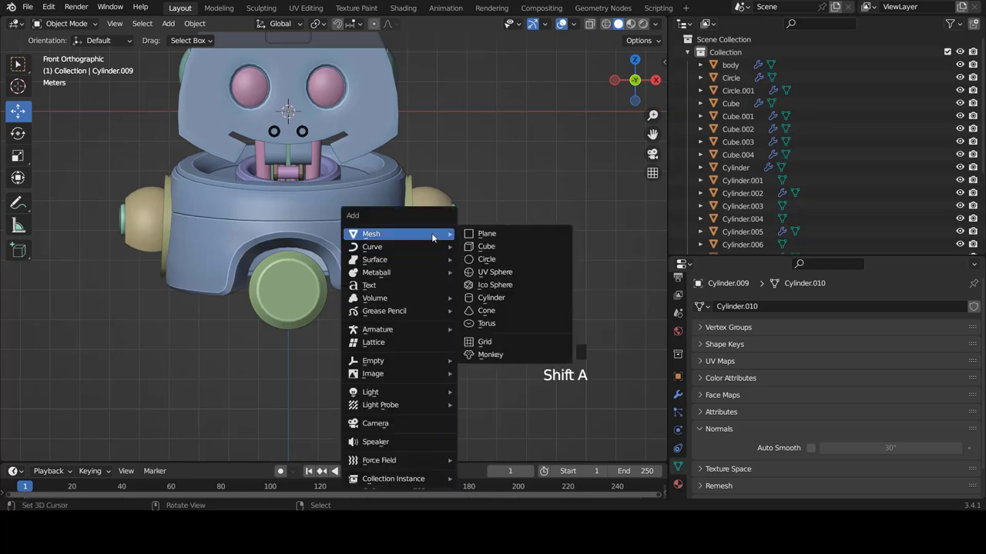
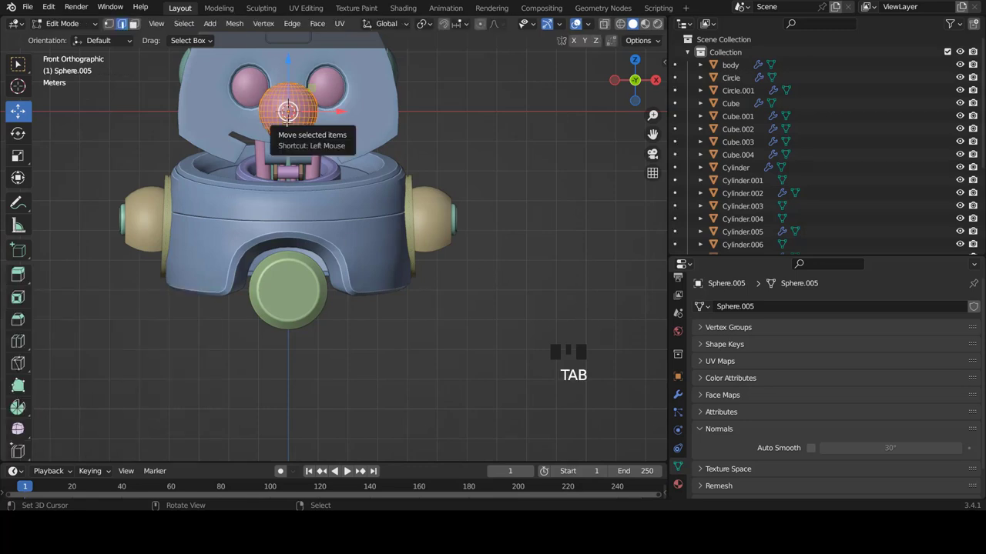
pyautogui.press('Tab')
pyautogui.scroll(-3)
pyautogui.scroll(3)
pyautogui.click(545, 114)
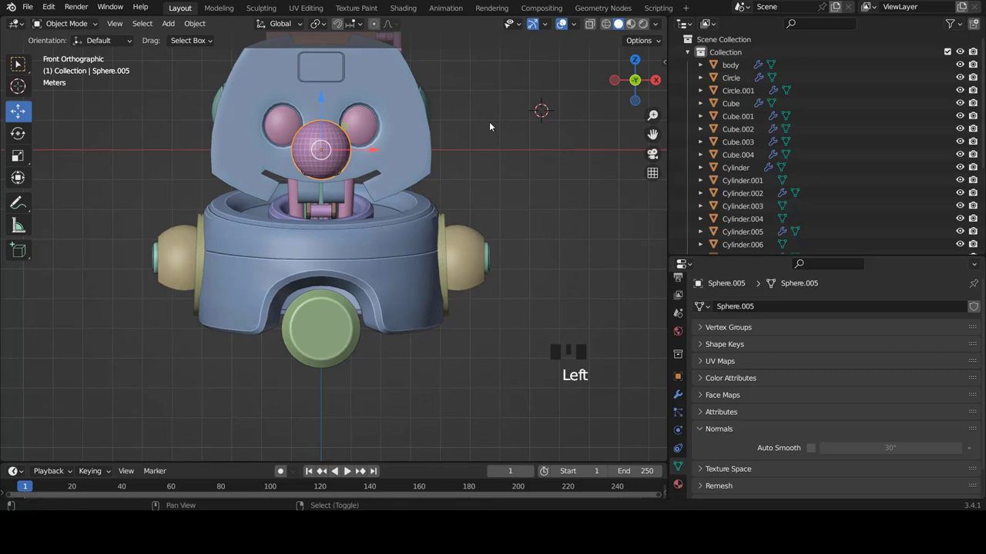
# Move the sphere out into the ring-shaped socket on the robot's side
pyautogui.press('shift+c')
pyautogui.scroll(-3)
pyautogui.scroll(3)
pyautogui.scroll(3)
pyautogui.scroll(3)
pyautogui.press('Tab')
pyautogui.scroll(3)
pyautogui.press('g')
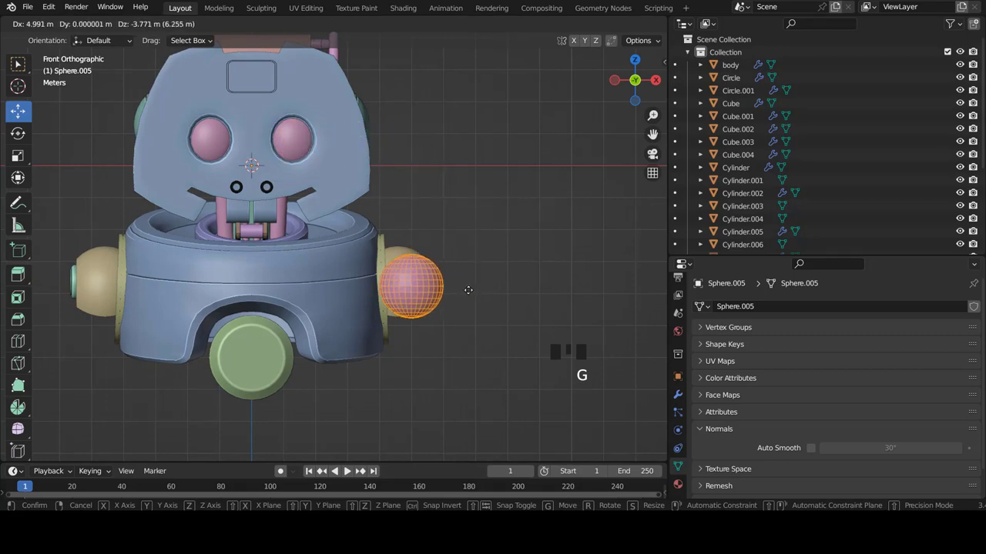
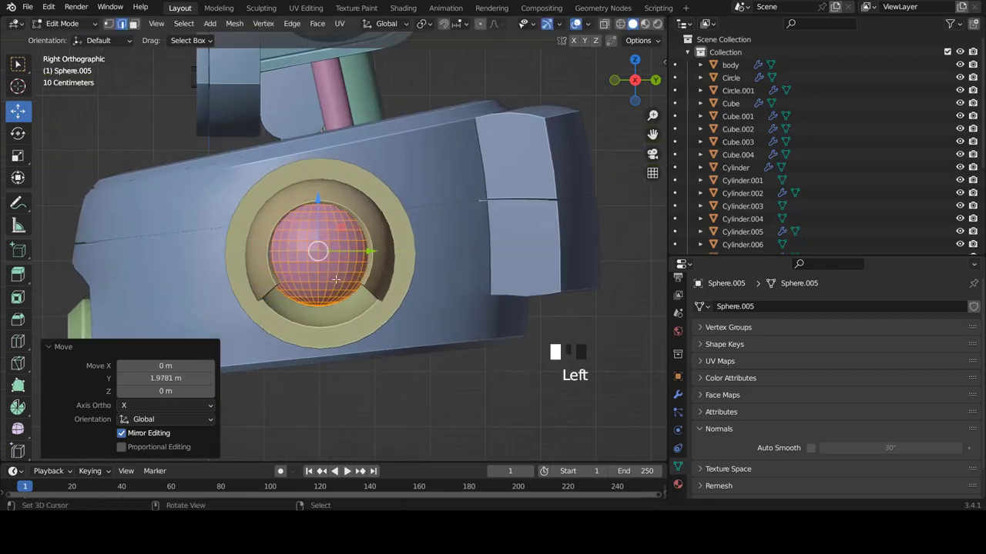
# In X-ray face select, delete the sphere's lower half to leave a dome in the socket
pyautogui.scroll(3)
pyautogui.press('z')
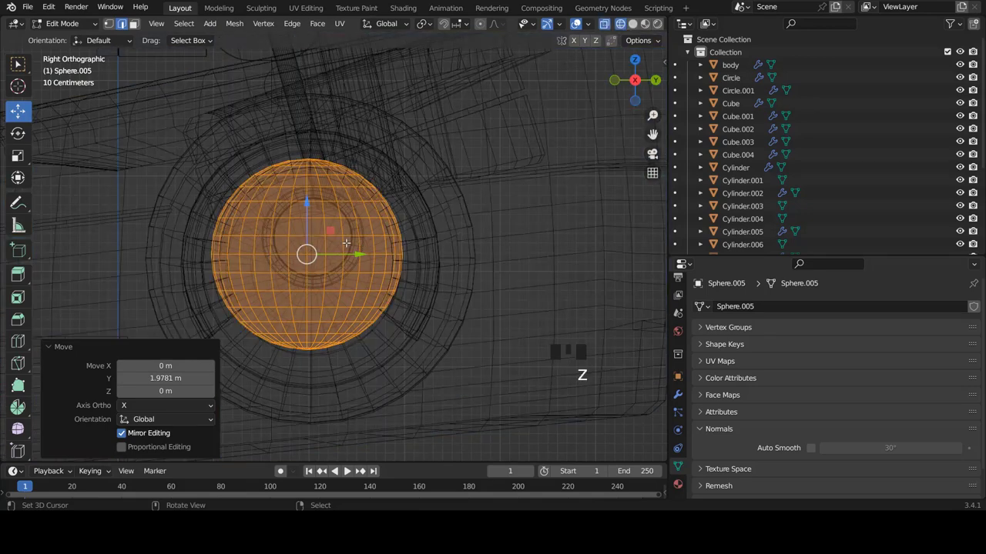
pyautogui.press('ctrl+Tab')
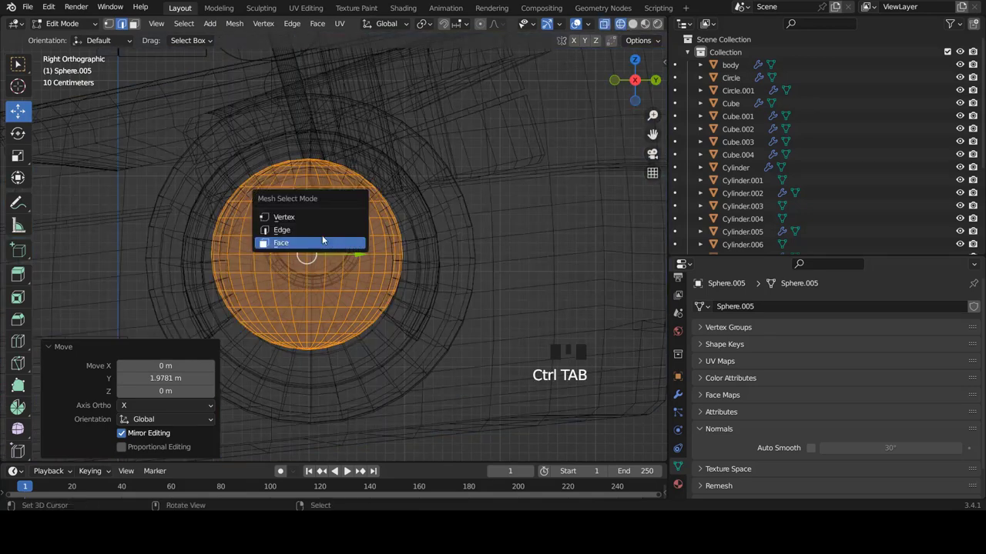
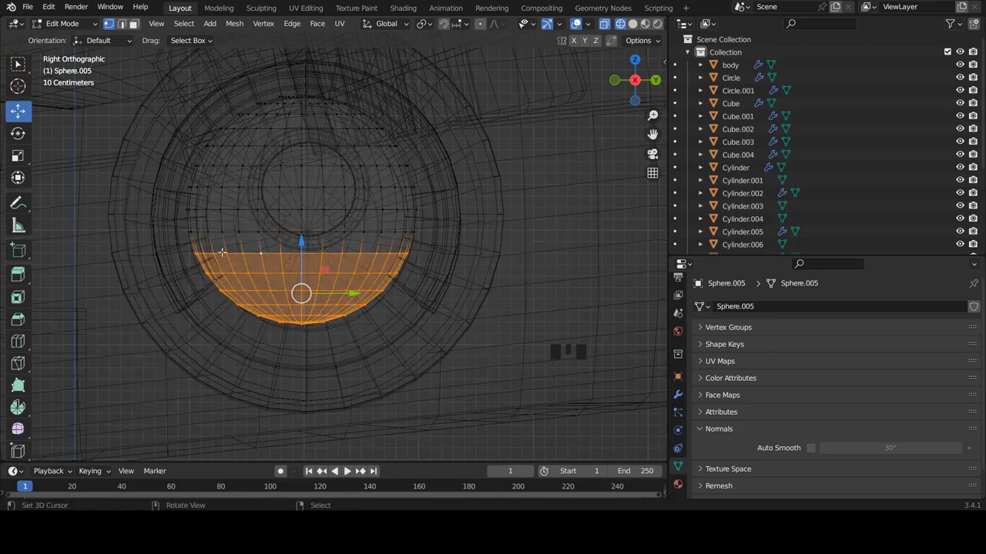
pyautogui.press('x')
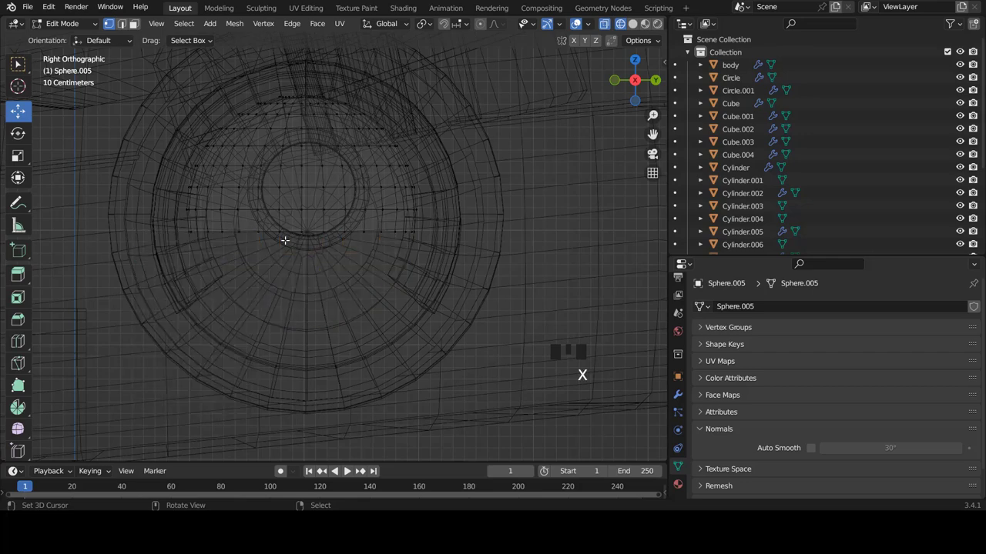
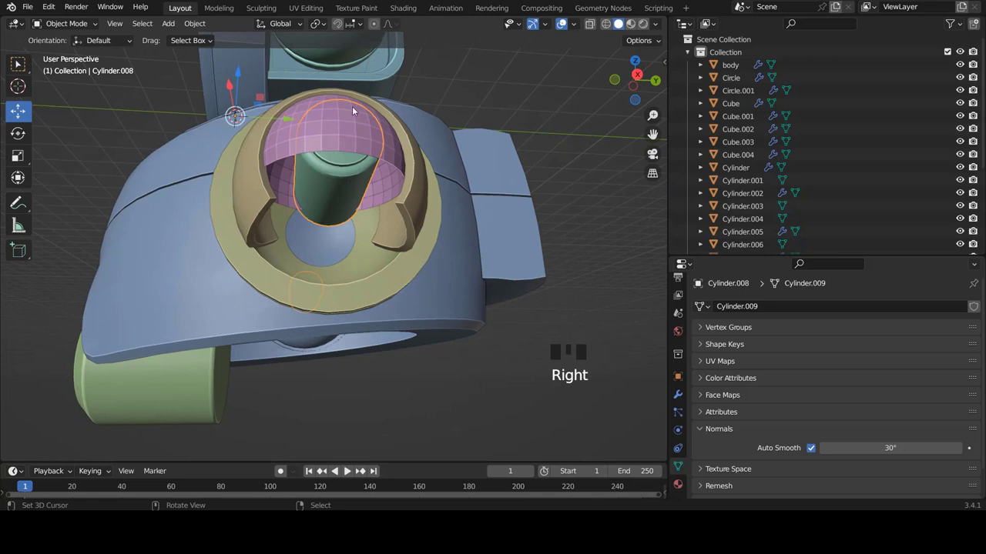
# Isolate the half-dome shell on its own in a zoomed side view
pyautogui.rightClick(344, 129)
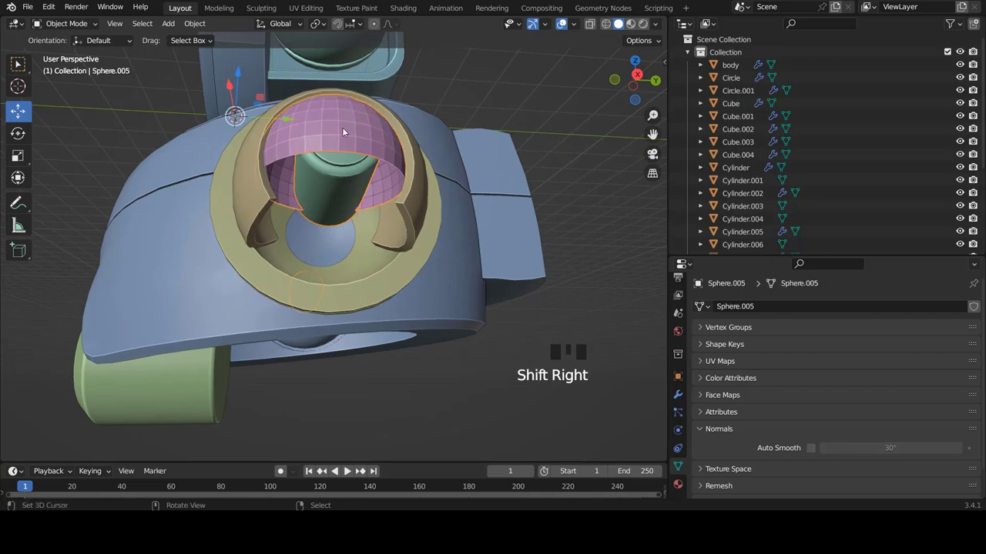
pyautogui.press('KP_Divide')
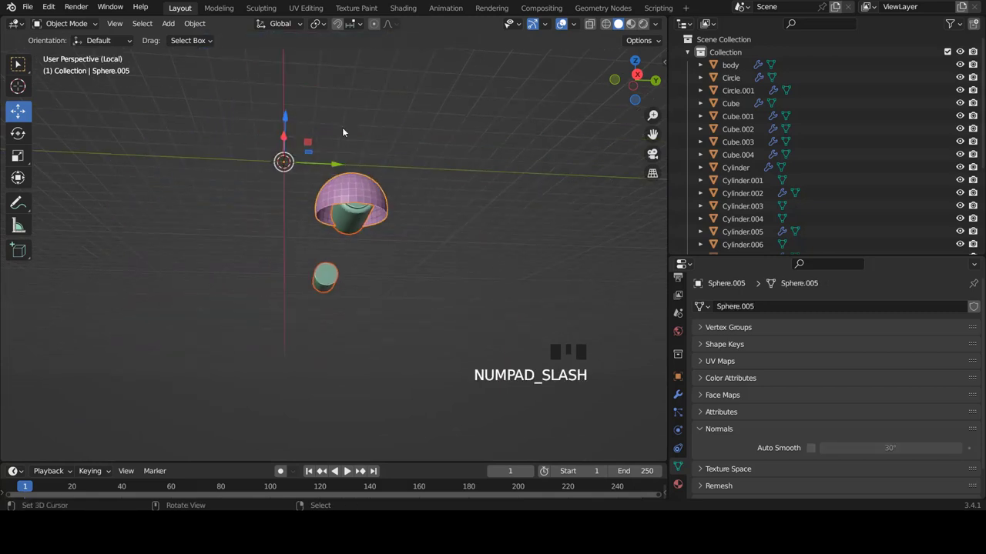
pyautogui.press('KP_3')
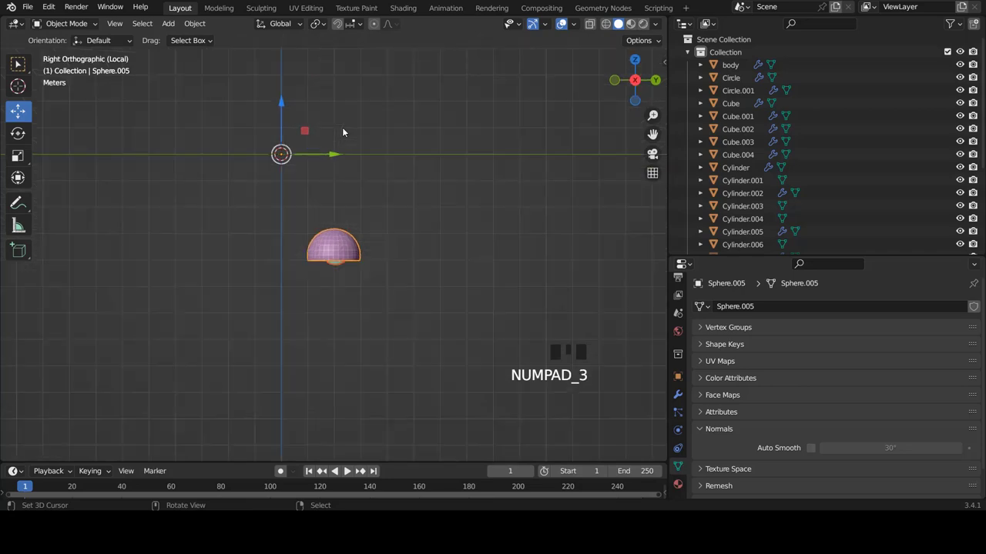
pyautogui.scroll(3)
pyautogui.scroll(3)
# Enter vertex editing on the shell with X-ray on so hidden vertices show
pyautogui.rightClick(378, 211)
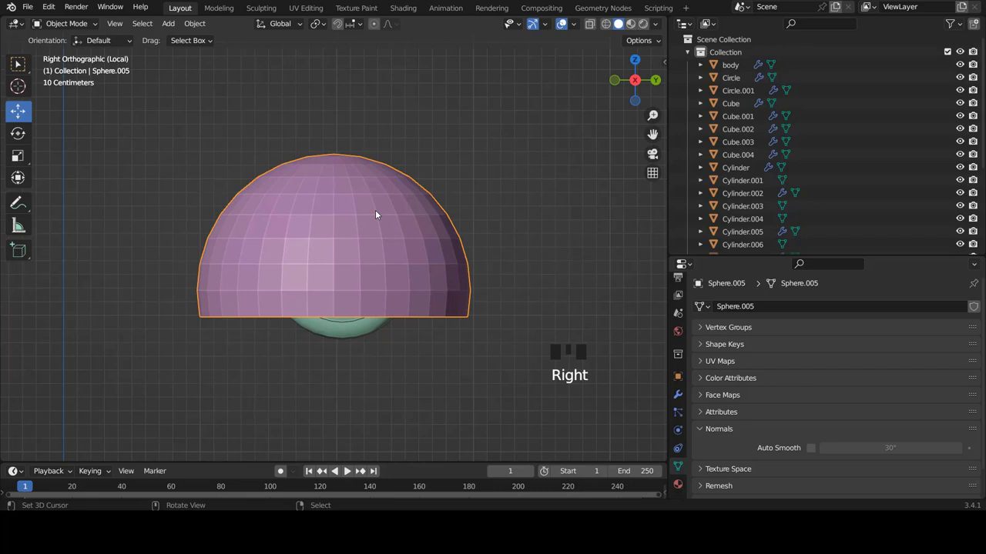
pyautogui.press('Tab')
pyautogui.press('z')
pyautogui.scroll(-3)
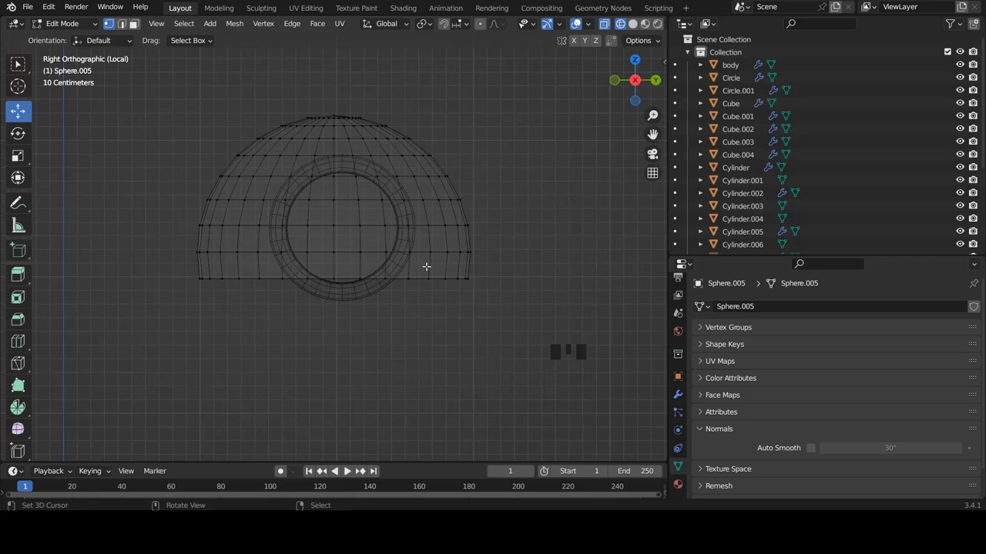
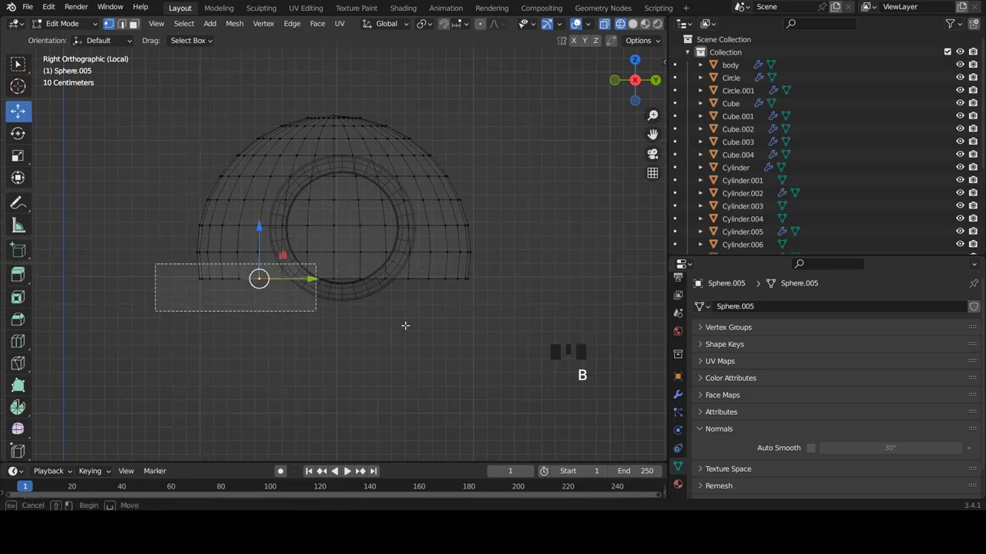
# Delete the dome's bottom vertex row and extrude its lower edge loop straight down into an arch
pyautogui.press('x')
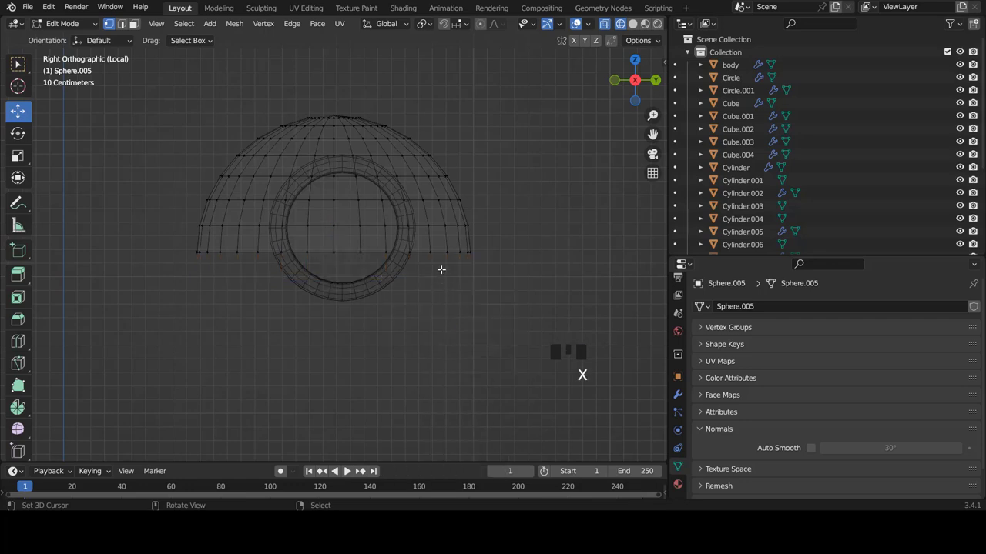
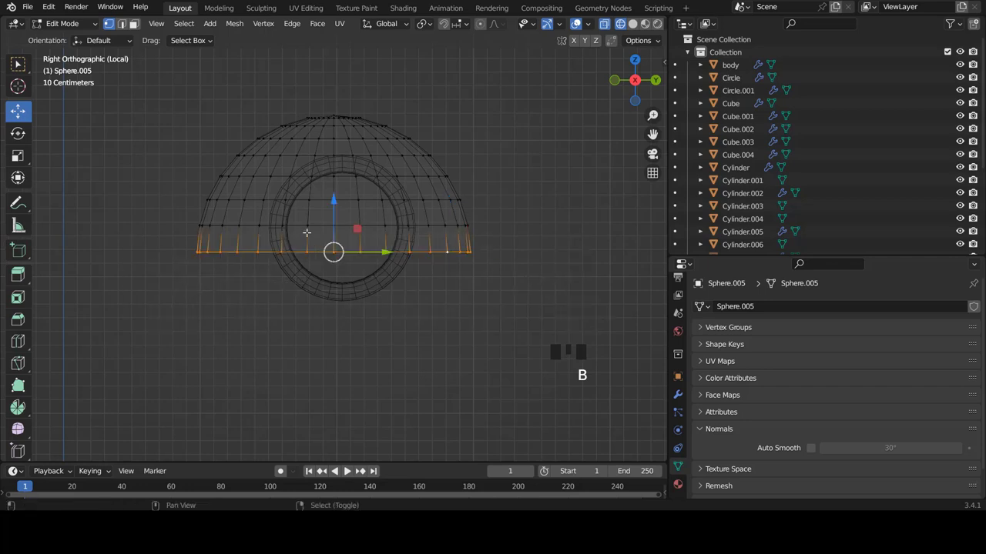
pyautogui.scroll(-3)
pyautogui.press('e')
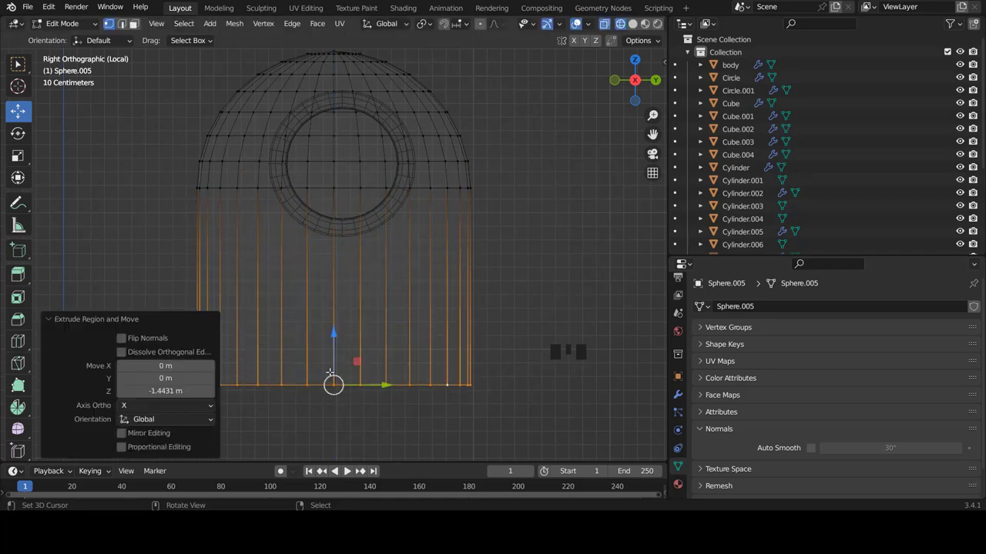
pyautogui.scroll(-3)
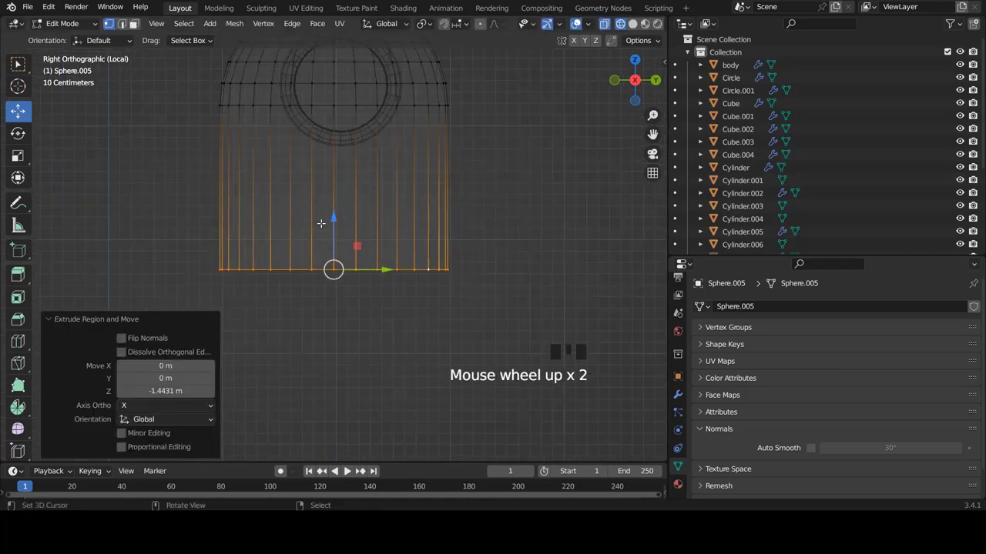
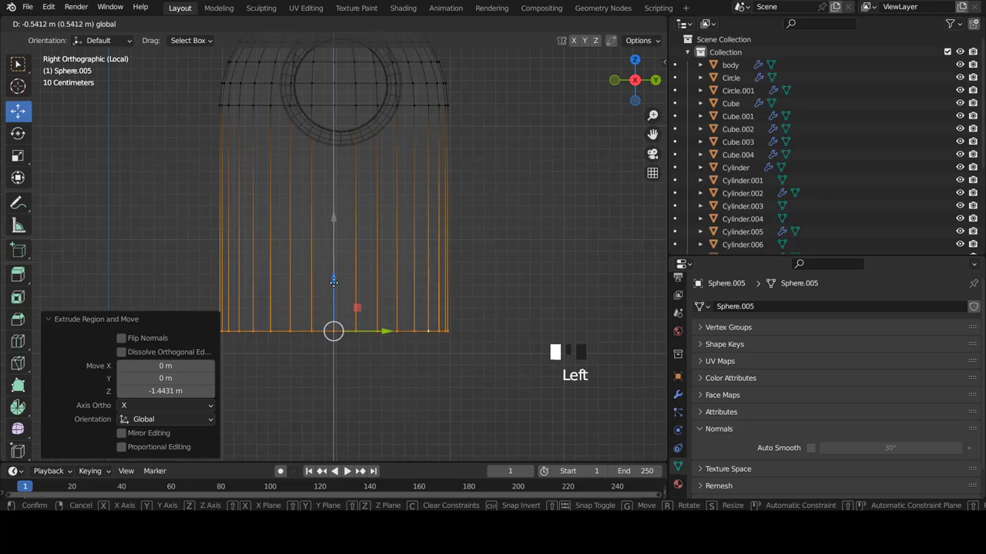
pyautogui.scroll(3)
pyautogui.scroll(-3)
pyautogui.scroll(3)
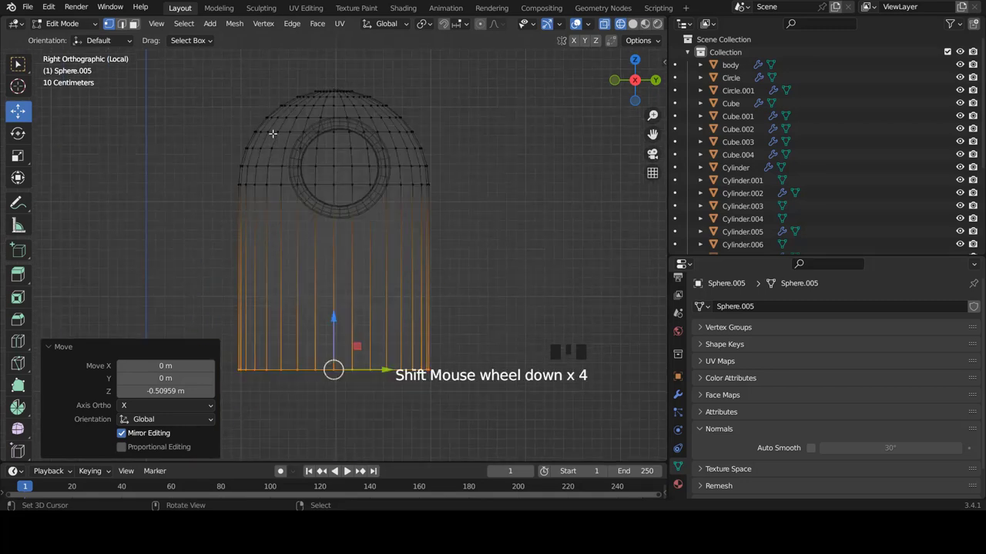
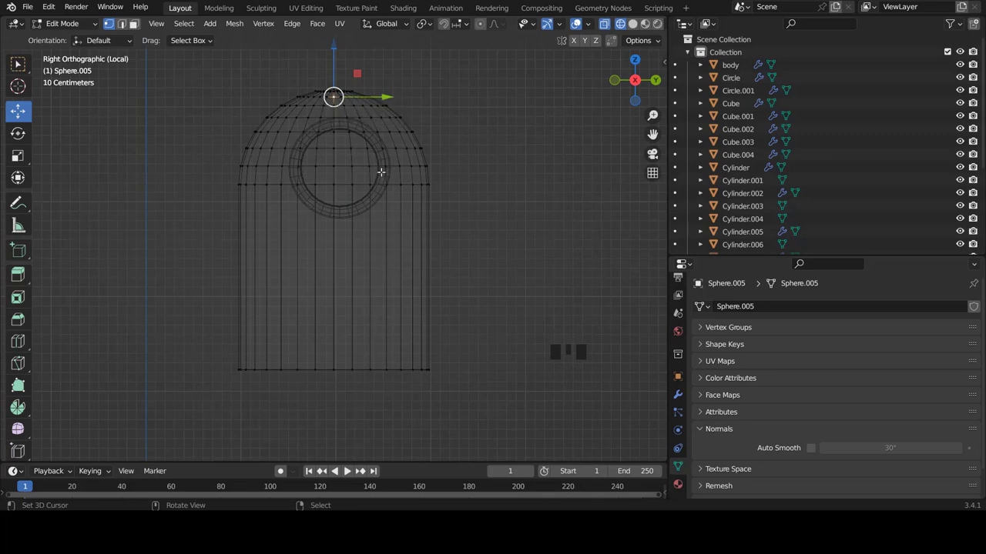
# Return to Object Mode and select the ring cylinder inside the shell for mesh editing
pyautogui.press('Tab')
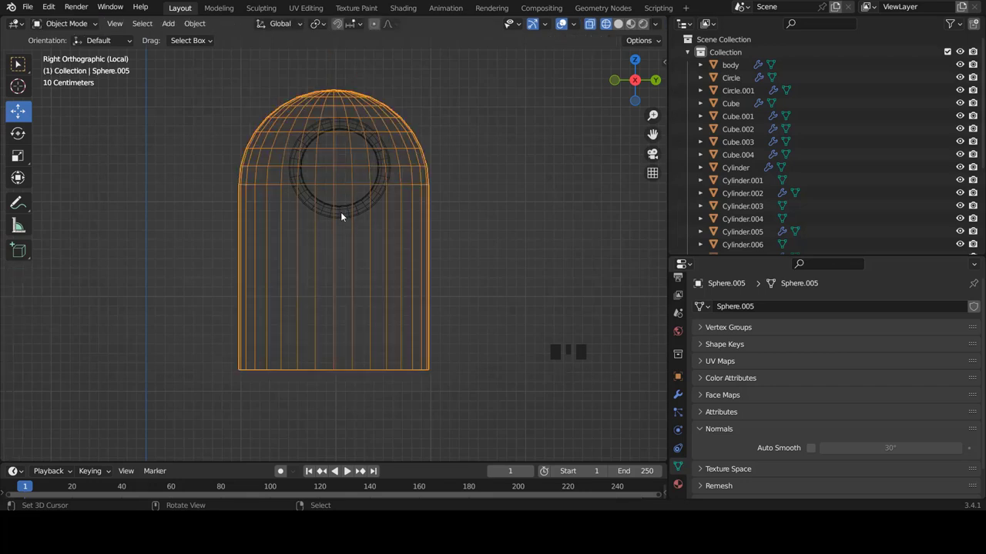
pyautogui.rightClick(347, 212)
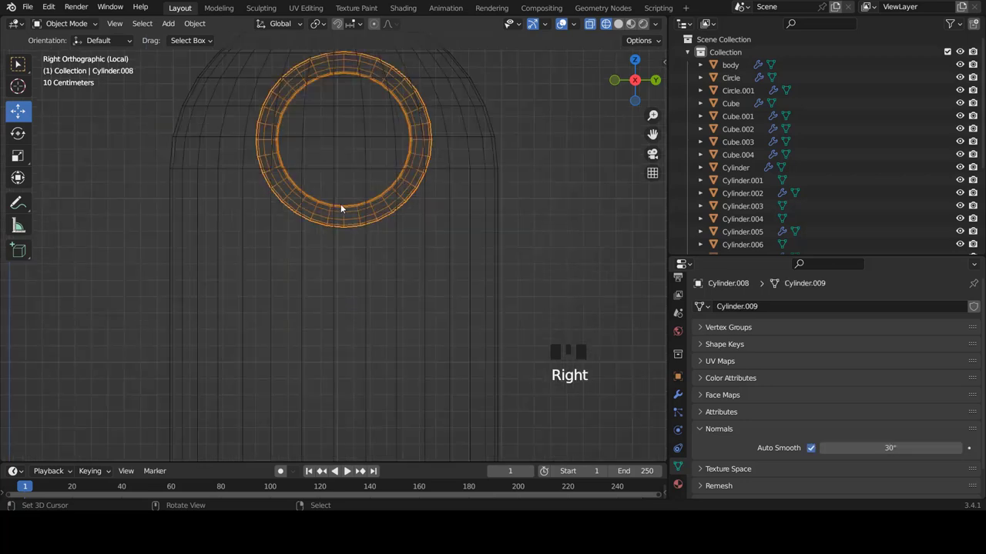
pyautogui.press('Tab')
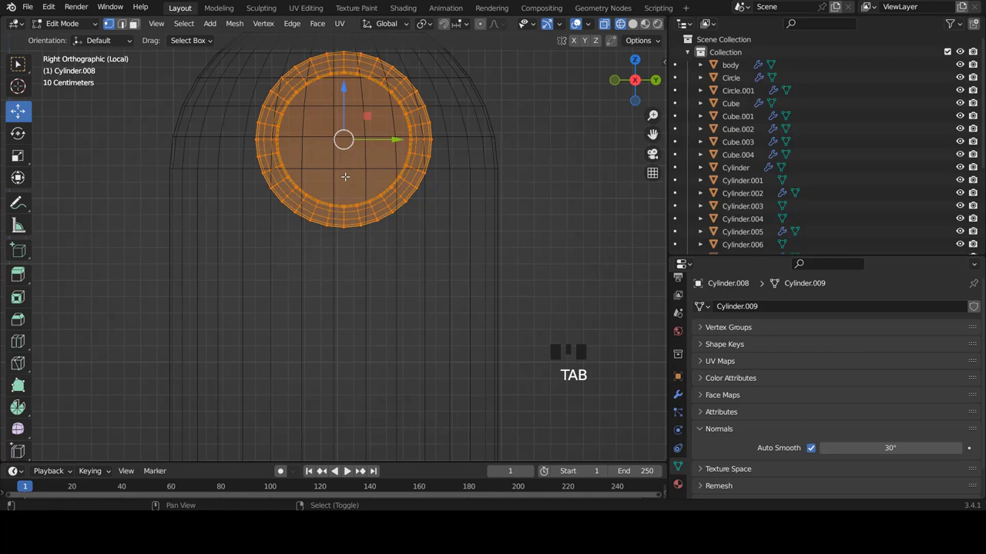
pyautogui.press('shift+s')
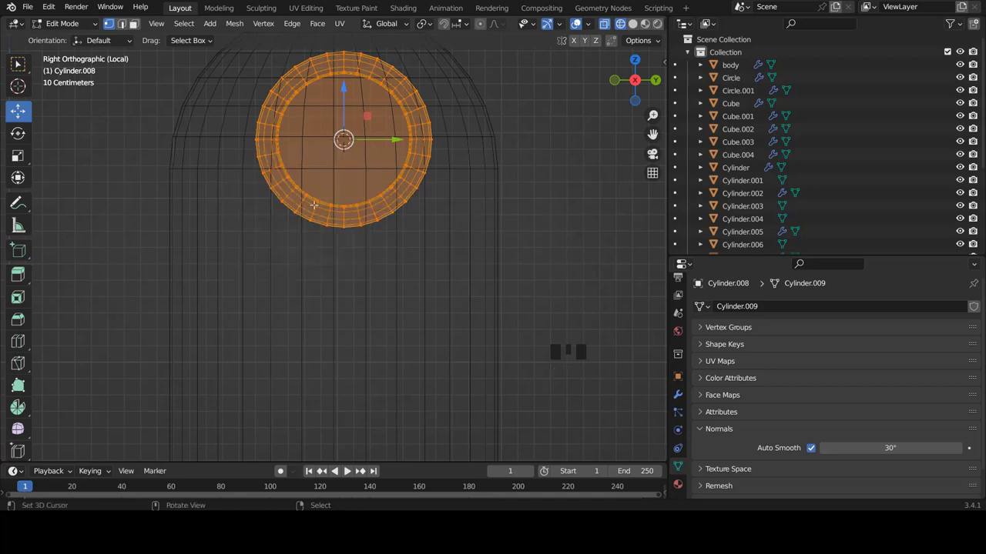
pyautogui.scroll(3)
# Swap the local view from the shell to the ring cylinder and return to Object Mode
pyautogui.press('KP_Divide')
pyautogui.press('KP_Divide')
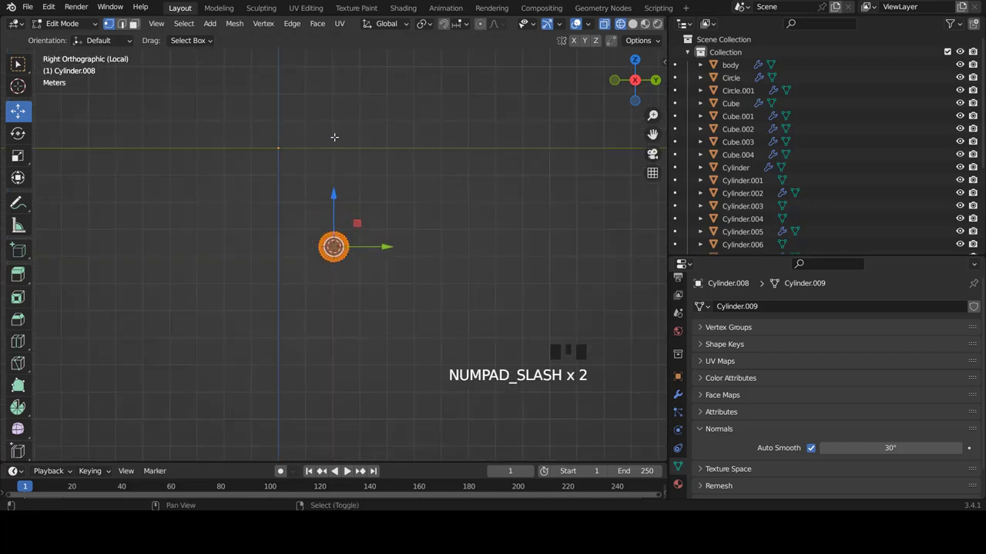
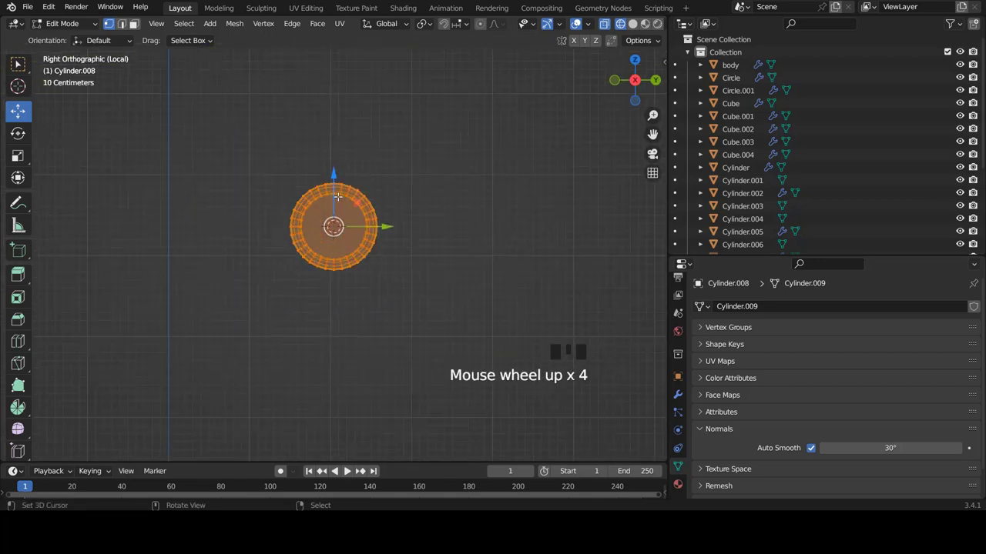
pyautogui.press('Tab')
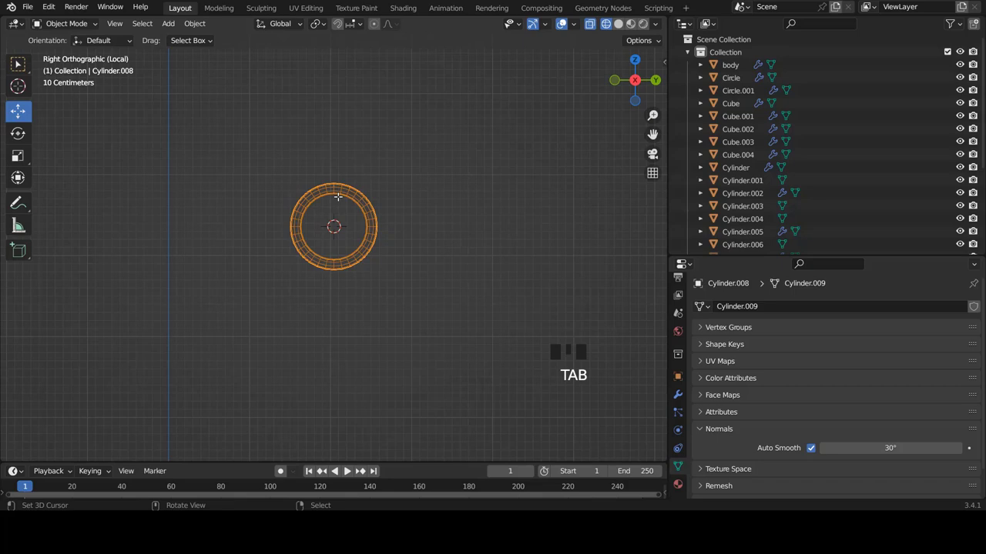
# Bring the full robot back, select the arch-shaped leg shell and isolate it in a side view
pyautogui.press('KP_Divide')
pyautogui.press('z')
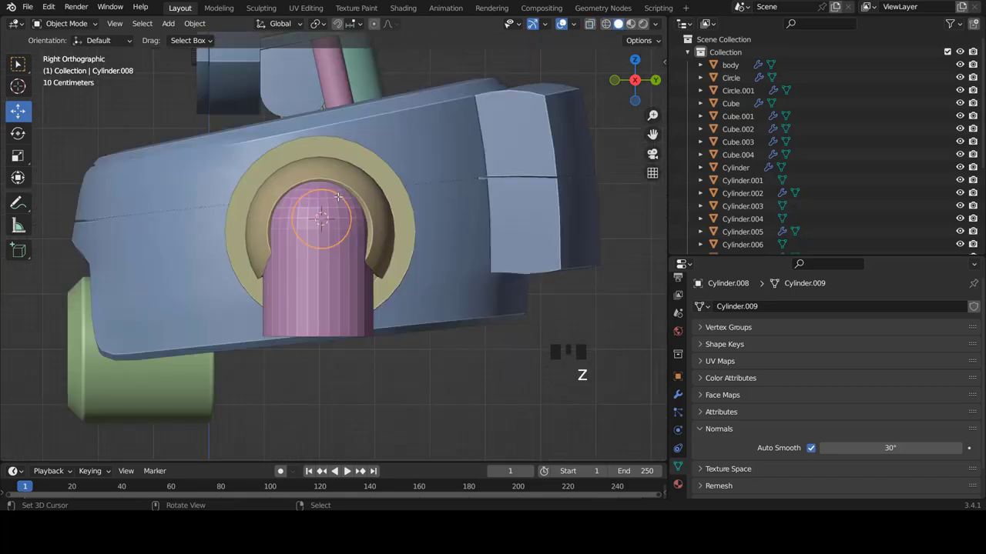
pyautogui.moveTo(360, 188); pyautogui.dragTo(424, 312)
pyautogui.rightClick(424, 311)
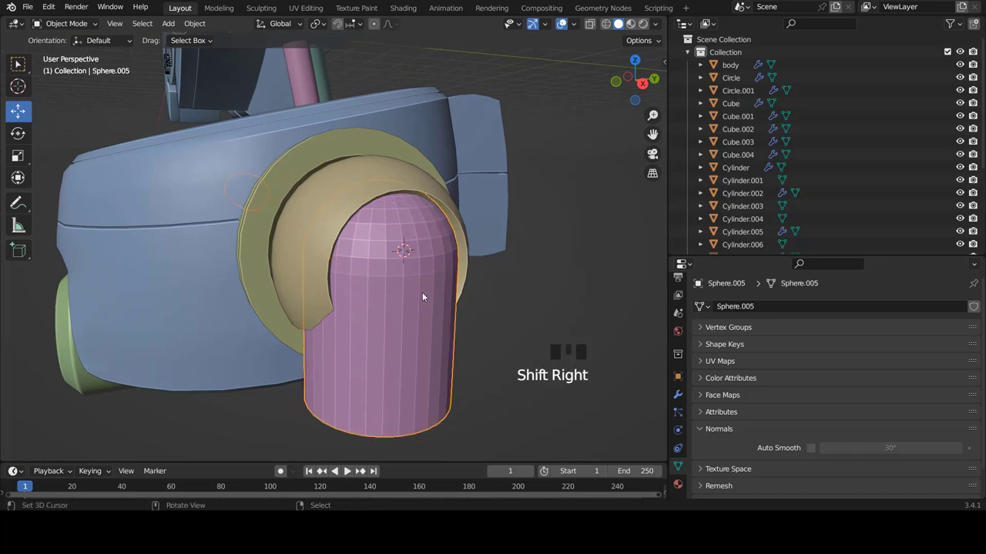
pyautogui.moveTo(419, 230); pyautogui.dragTo(413, 222)
pyautogui.press('KP_3')
pyautogui.press('KP_Divide')
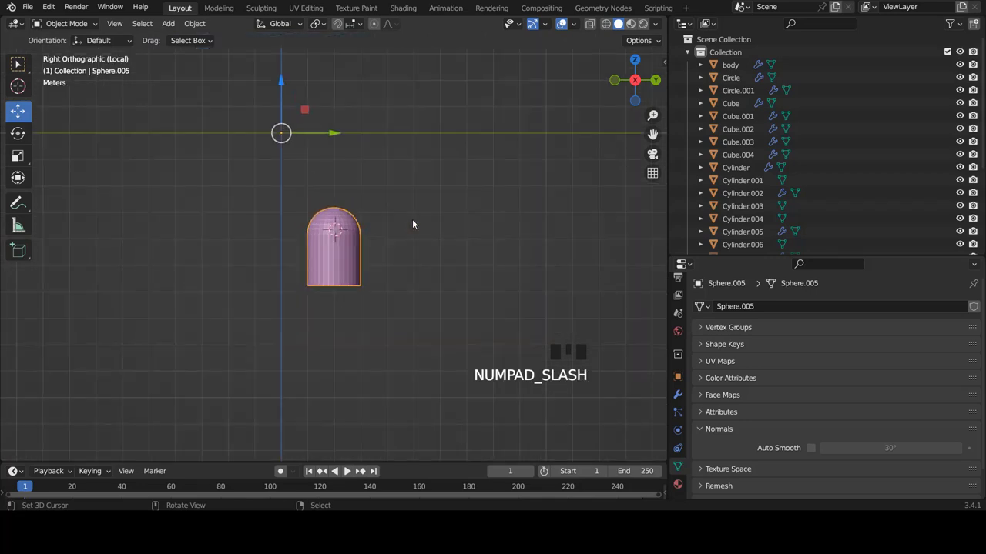
pyautogui.scroll(3)
pyautogui.scroll(3)
# Open the shell for editing in X-ray and select all of its vertices
pyautogui.press('z')
pyautogui.rightClick(404, 312)
pyautogui.press('Tab')
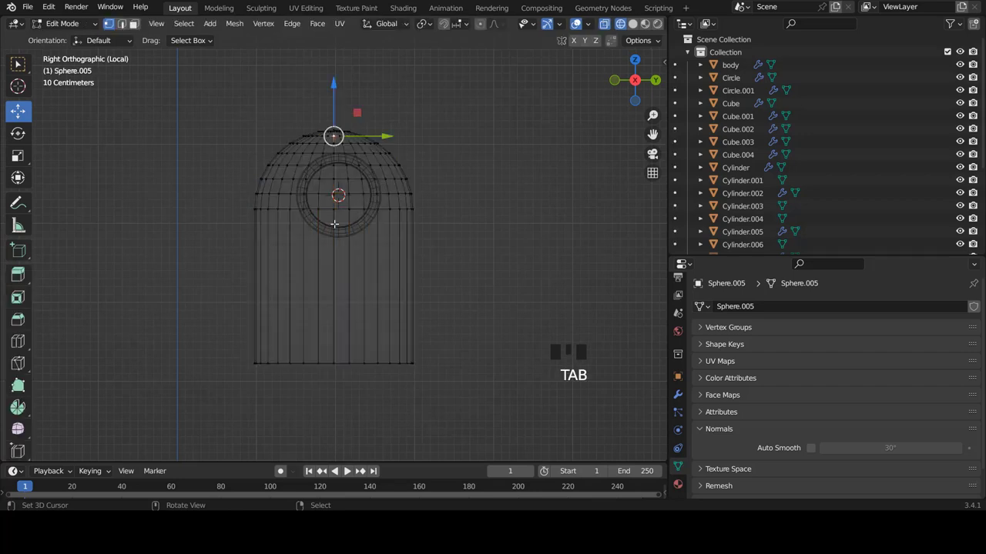
pyautogui.scroll(3)
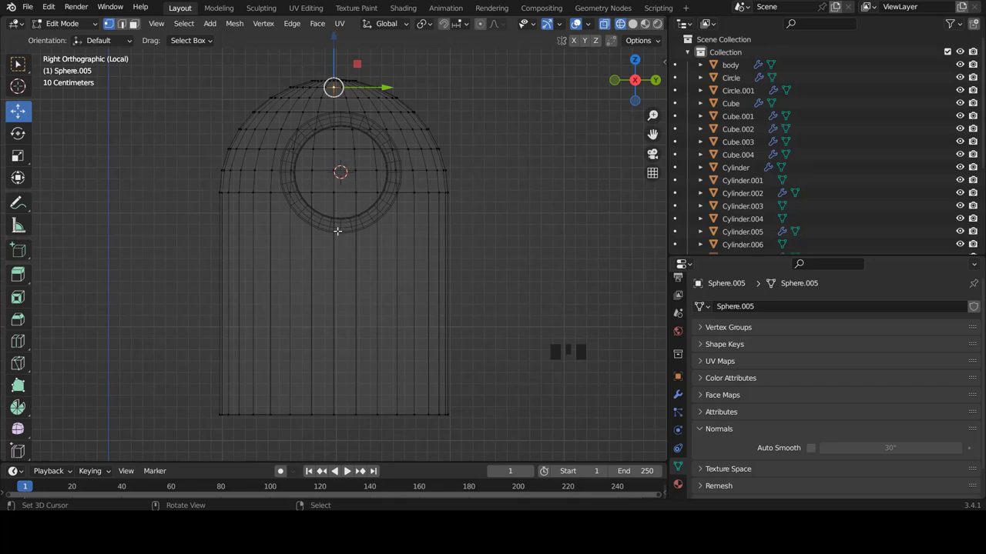
pyautogui.press('a')
pyautogui.press('a')
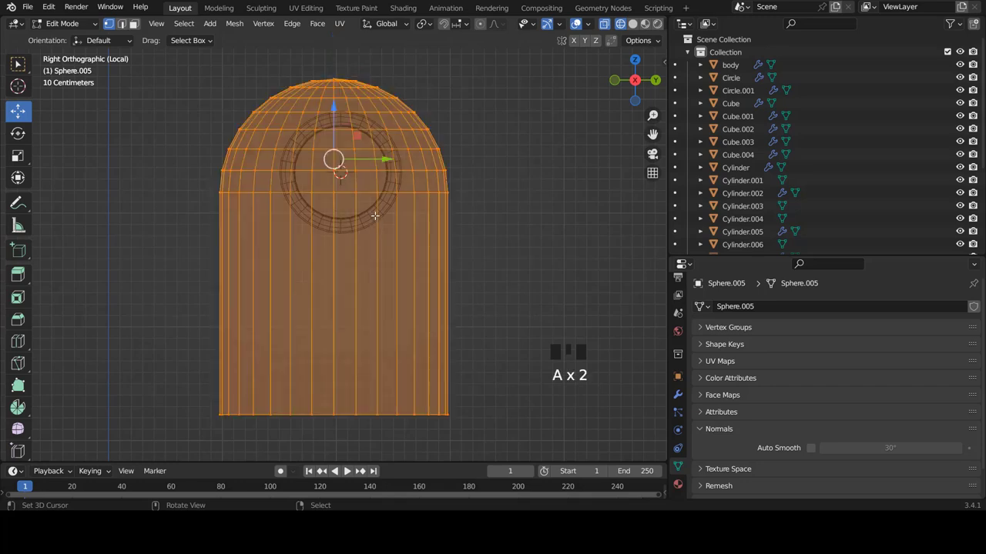
pyautogui.scroll(3)
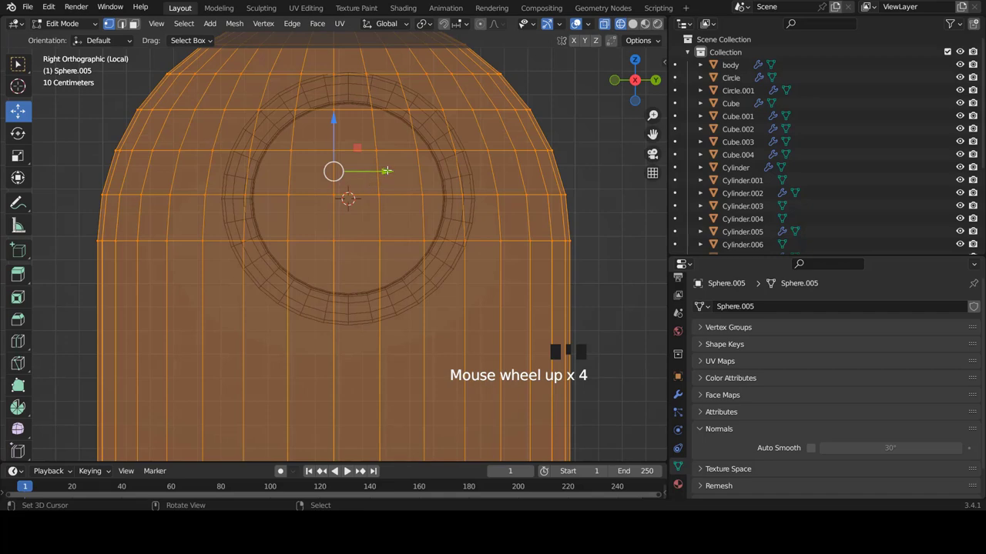
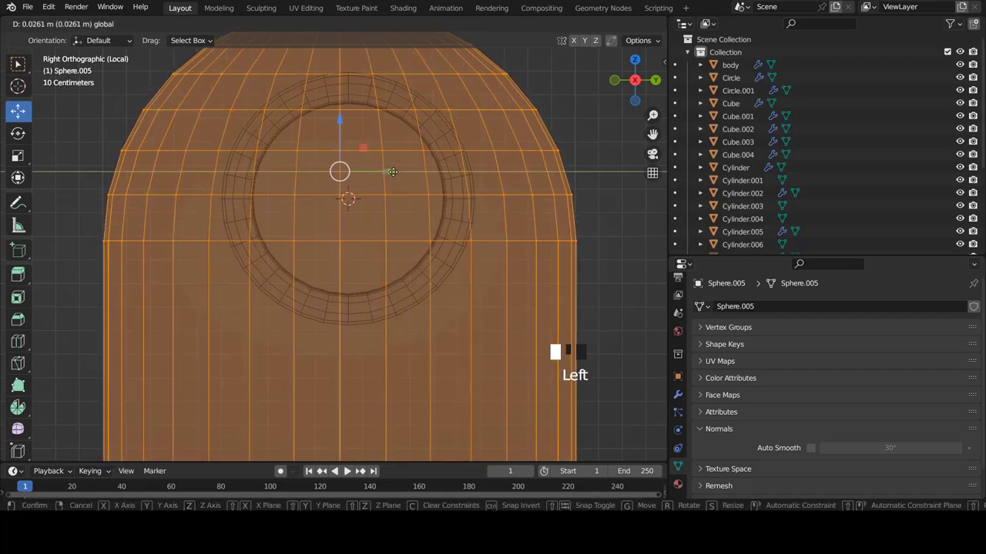
pyautogui.scroll(-3)
pyautogui.scroll(3)
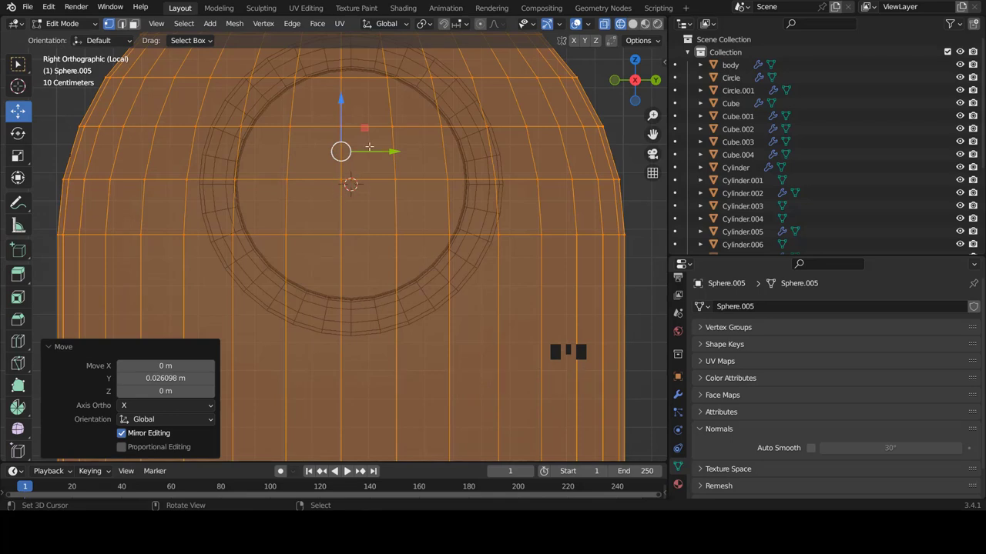
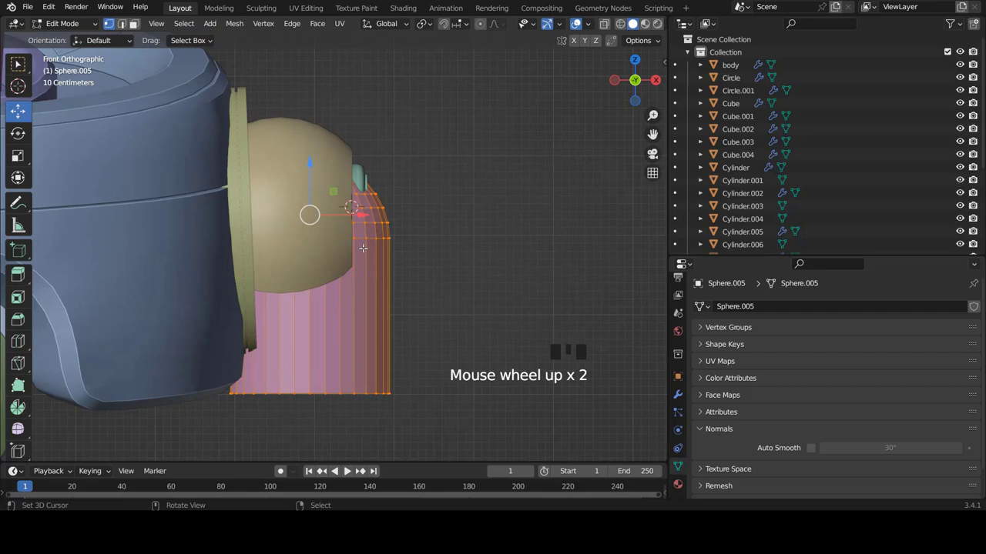
# Scale the shell down to about 0.95 so it caps the tan ball joint, then check the fit in solid shading
pyautogui.press('z')
pyautogui.scroll(-3)
pyautogui.scroll(3)
pyautogui.press('s')
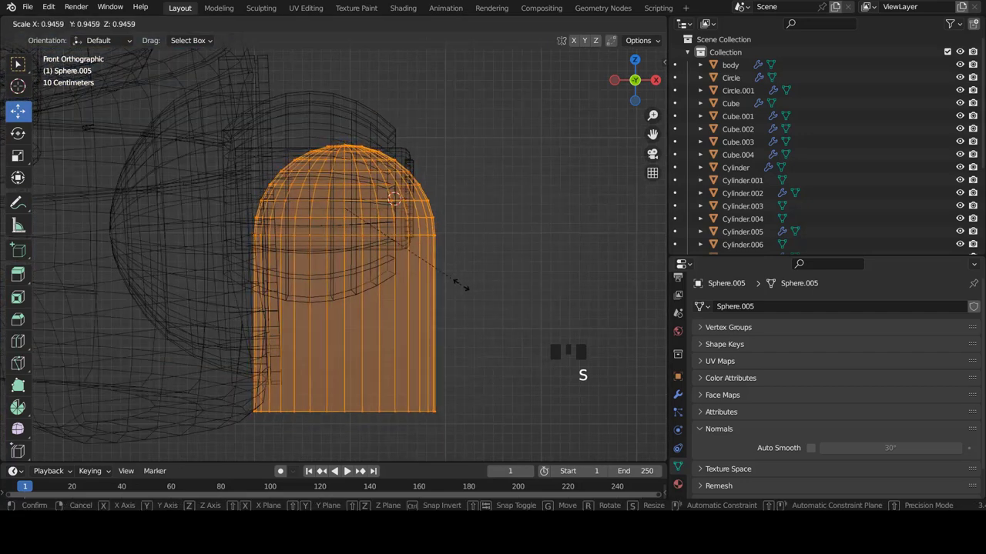
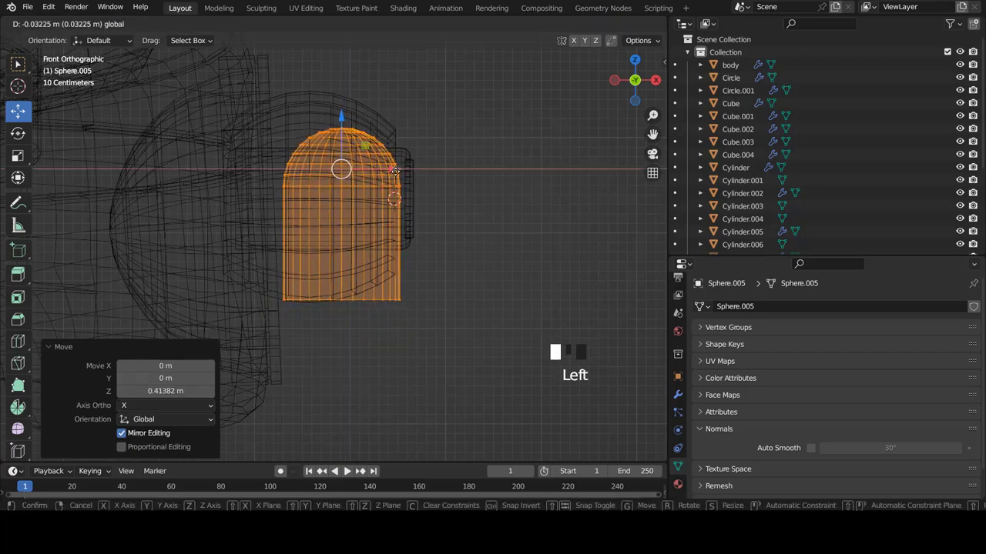
pyautogui.press('z')
pyautogui.scroll(-3)
pyautogui.press('Tab')
pyautogui.press('KP_3')
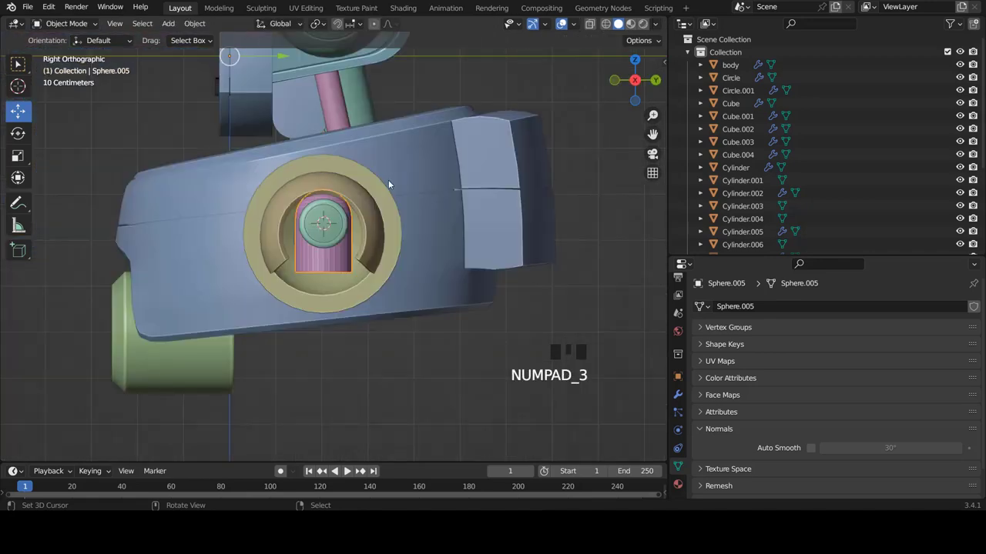
# Resize the pink joint piece from the front view in X-ray so it fits the tan shell
pyautogui.scroll(3)
pyautogui.press('Tab')
pyautogui.press('s')
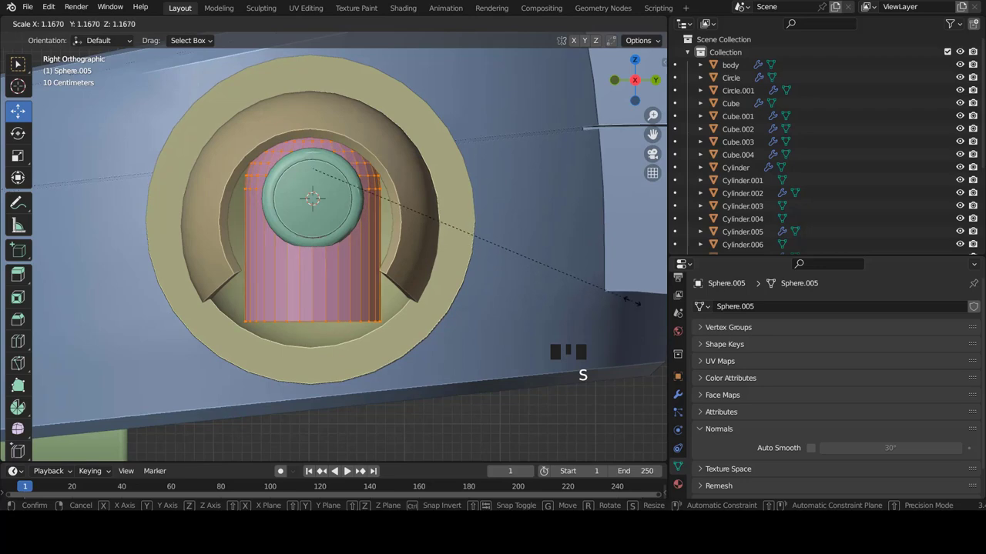
pyautogui.press('z')
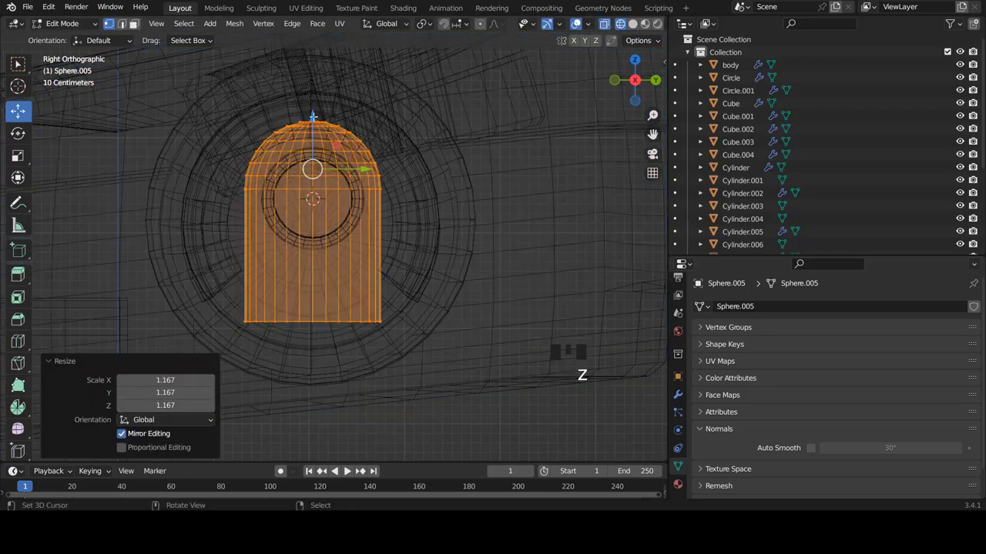
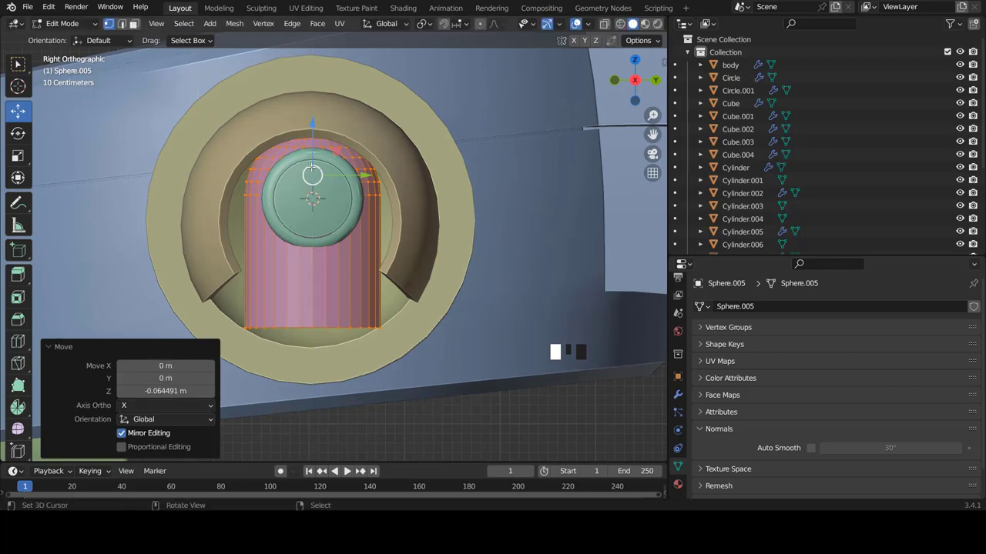
pyautogui.press('KP_1')
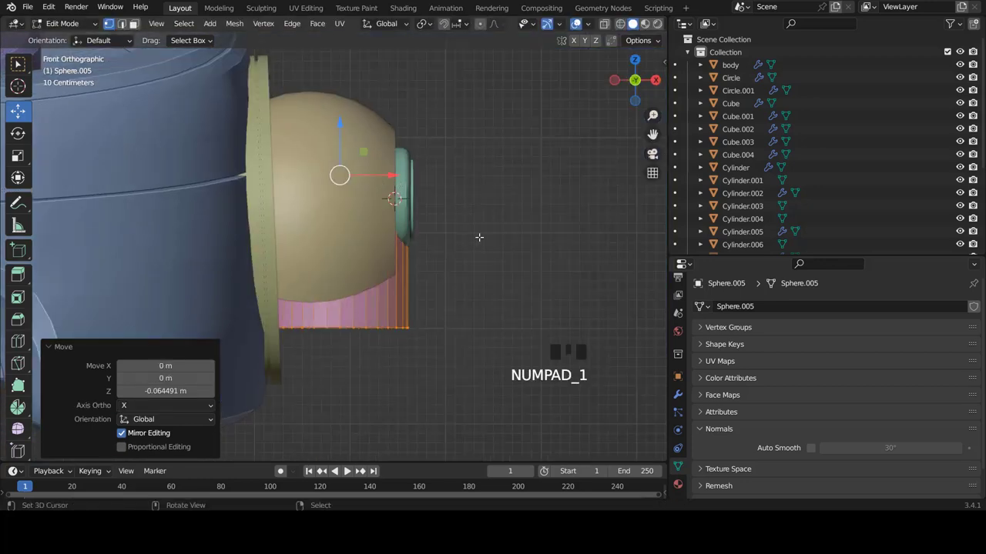
pyautogui.press('s')
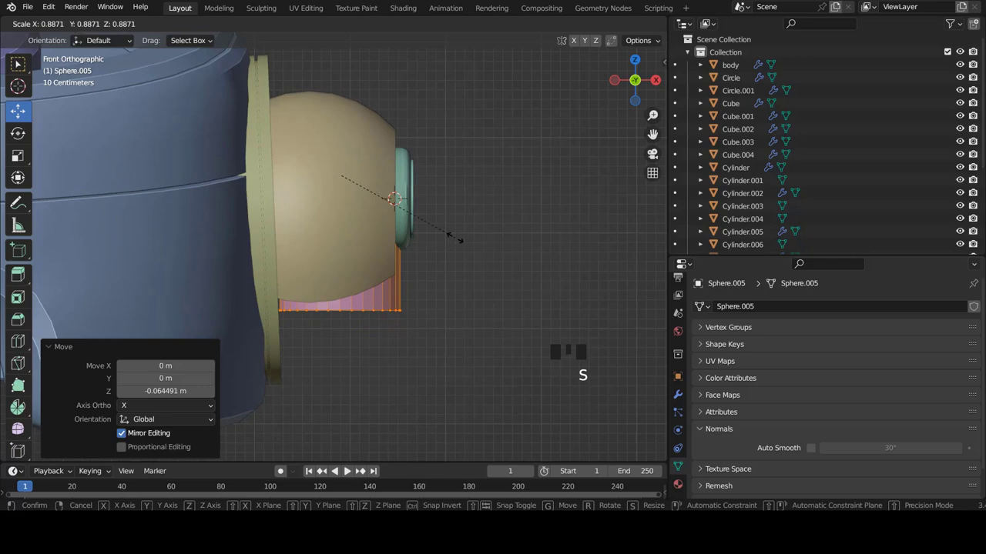
pyautogui.scroll(-3)
pyautogui.scroll(-3)
pyautogui.scroll(3)
pyautogui.press('z')
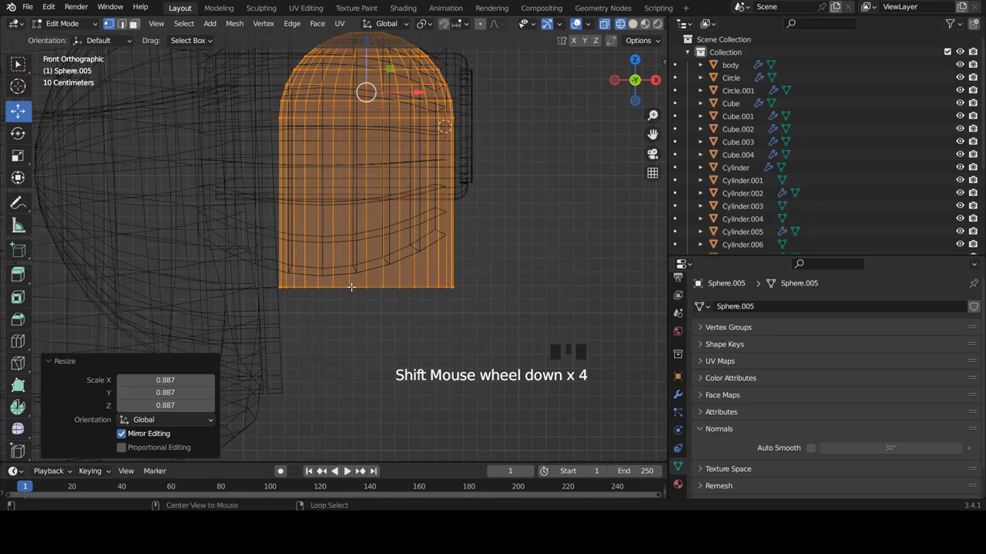
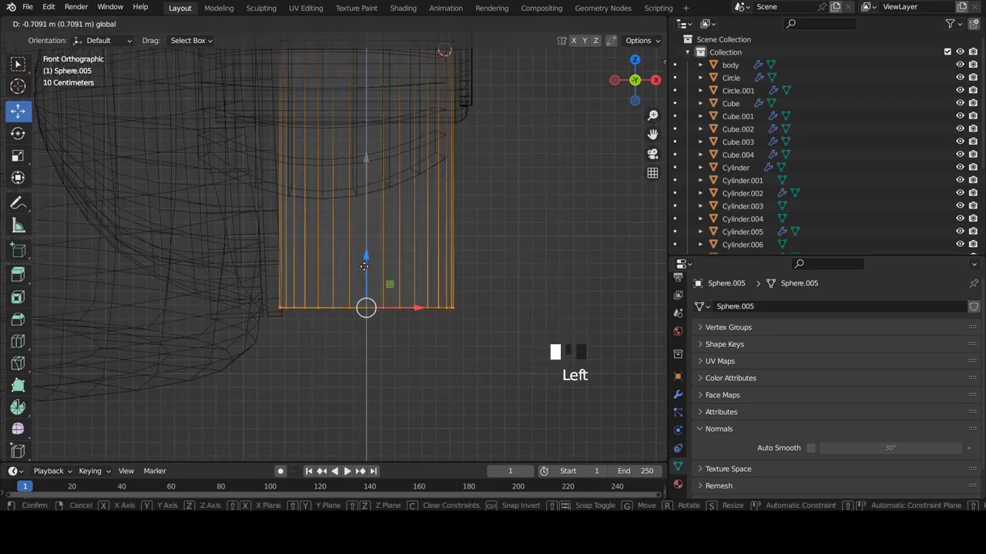
# Select all of the piece, slide and shrink it snugly under the ball joint, then finish editing and frame the whole robot
pyautogui.press('z')
pyautogui.scroll(-3)
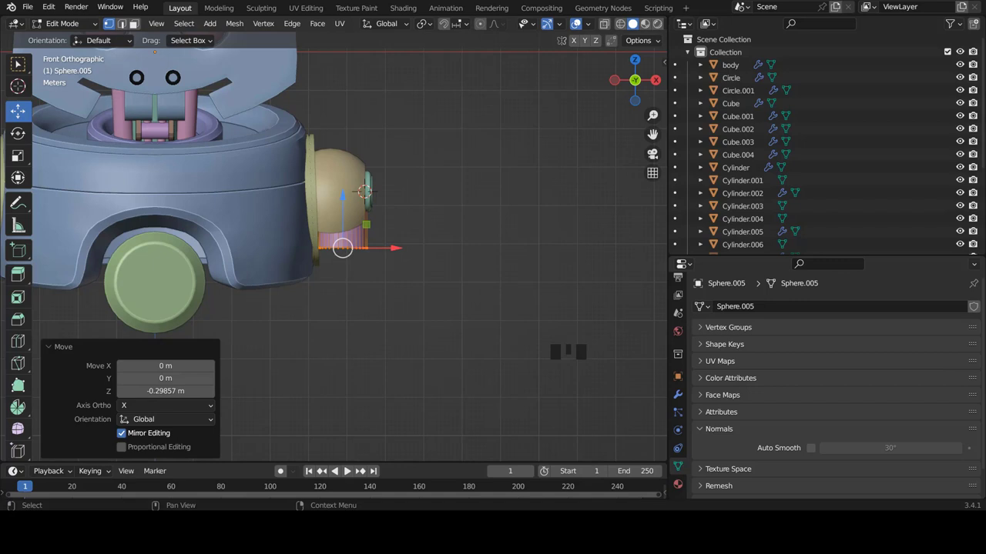
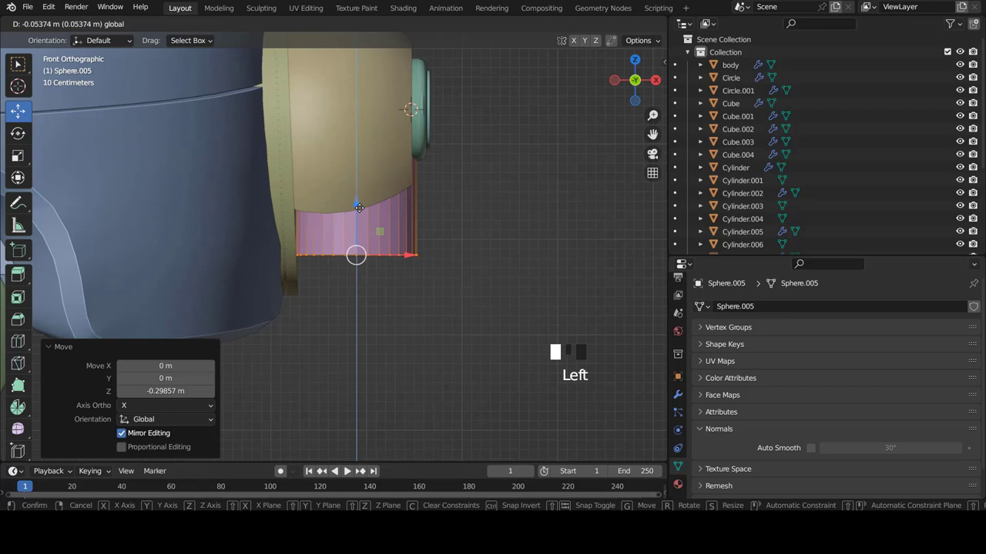
pyautogui.press('a')
pyautogui.press('a')
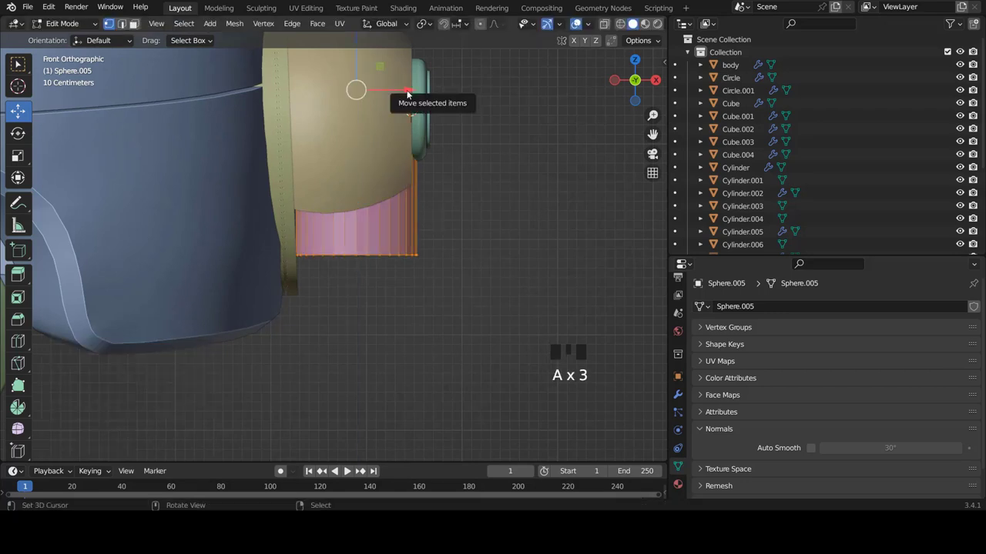
pyautogui.click(408, 92)
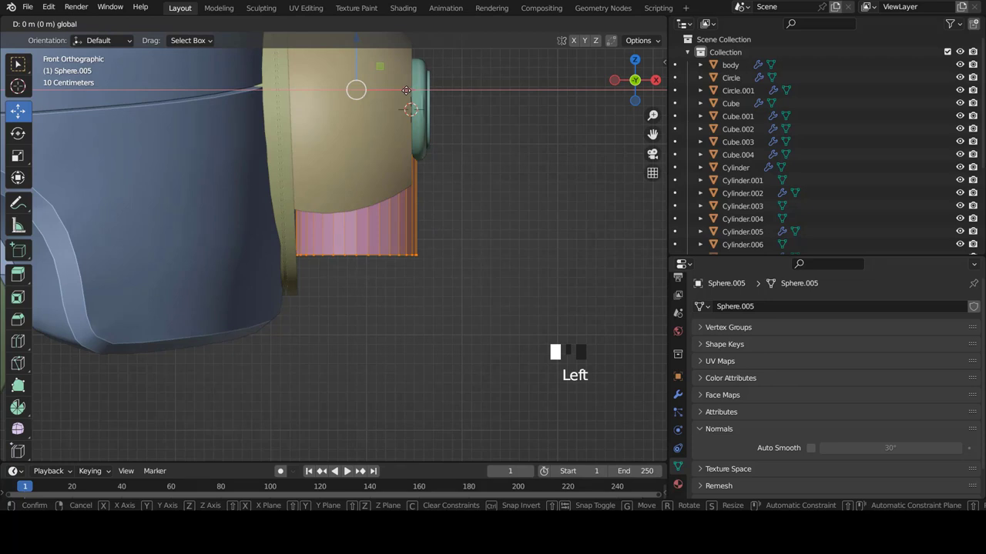
pyautogui.press('s')
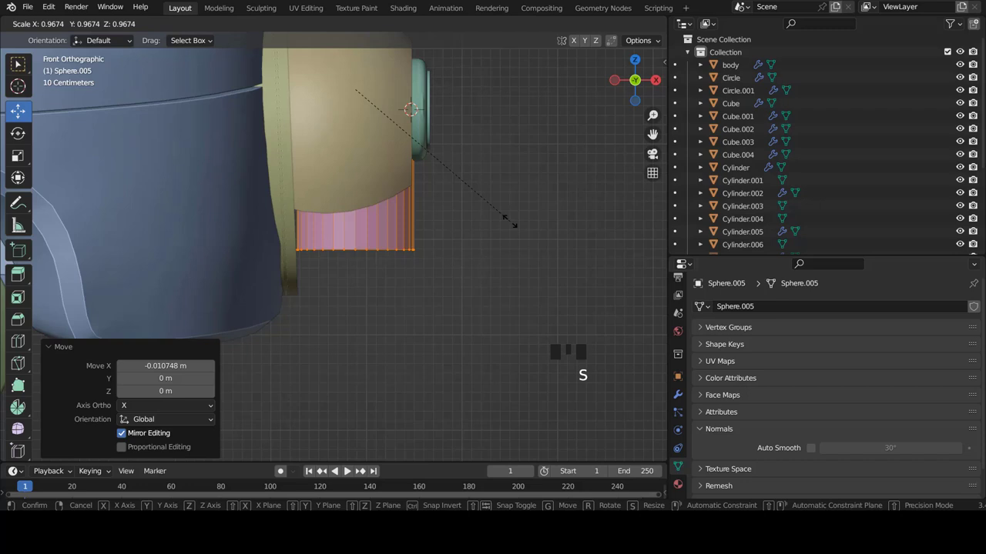
pyautogui.scroll(-3)
pyautogui.press('Tab')
pyautogui.scroll(-3)
pyautogui.press('shift+c')
pyautogui.scroll(3)
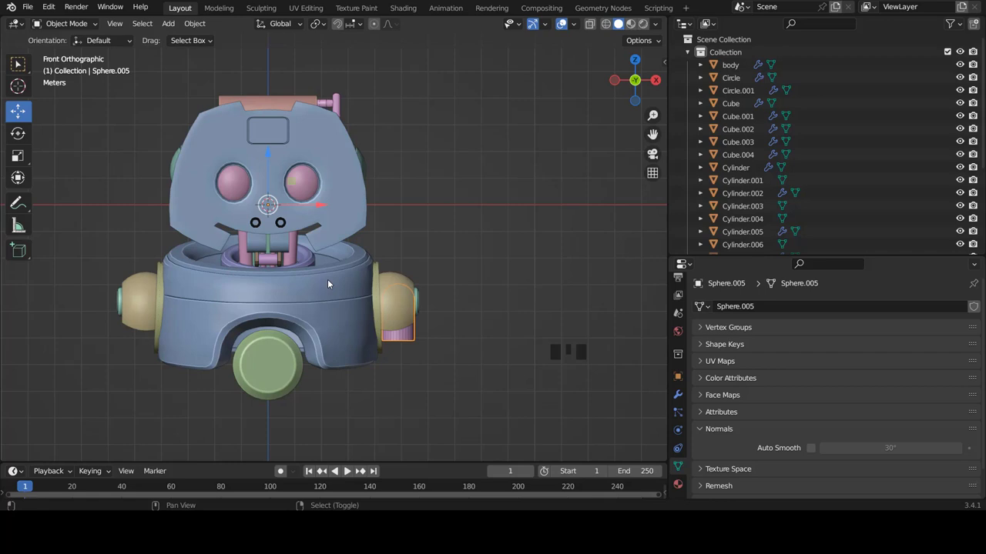
# Zoom to the side joint and shade the pink Sphere.005 joint piece smooth, then select the teal cap
pyautogui.scroll(-3)
pyautogui.scroll(3)
pyautogui.scroll(3)
pyautogui.scroll(3)
pyautogui.scroll(-3)
pyautogui.press('x')
pyautogui.press('w')
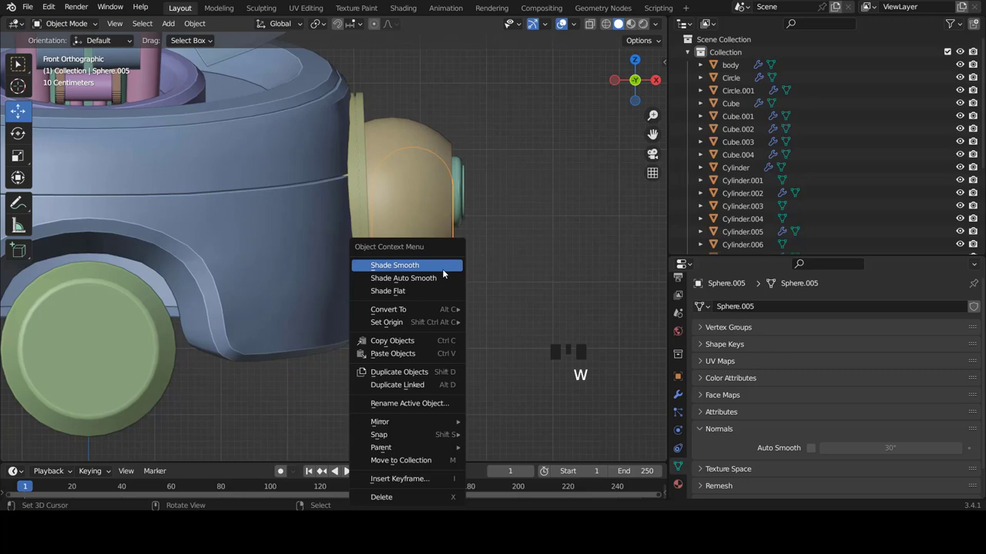
pyautogui.scroll(3)
# Shade Cylinder.008 smooth with Auto Smooth off, inset its front face and add a loop cut
pyautogui.rightClick(401, 254)
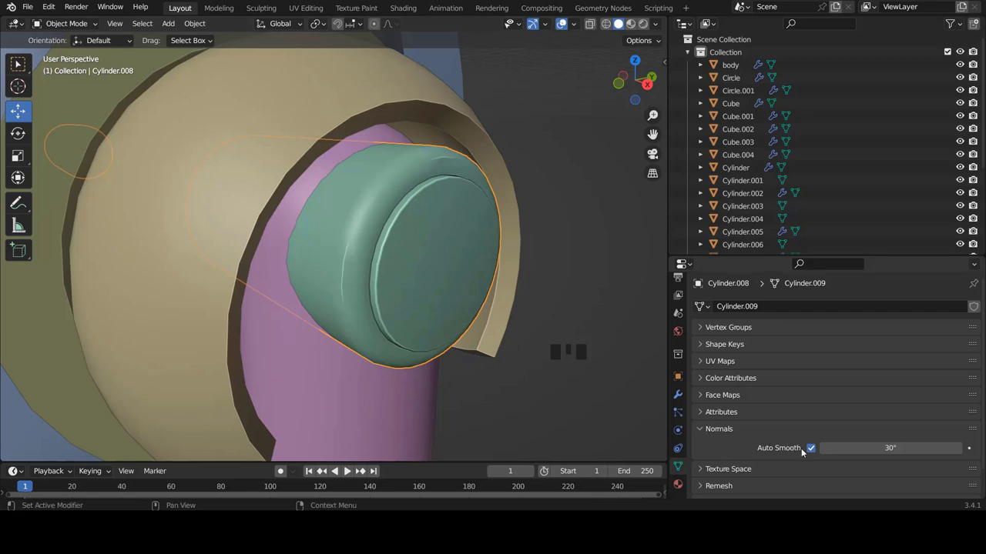
pyautogui.click(814, 450)
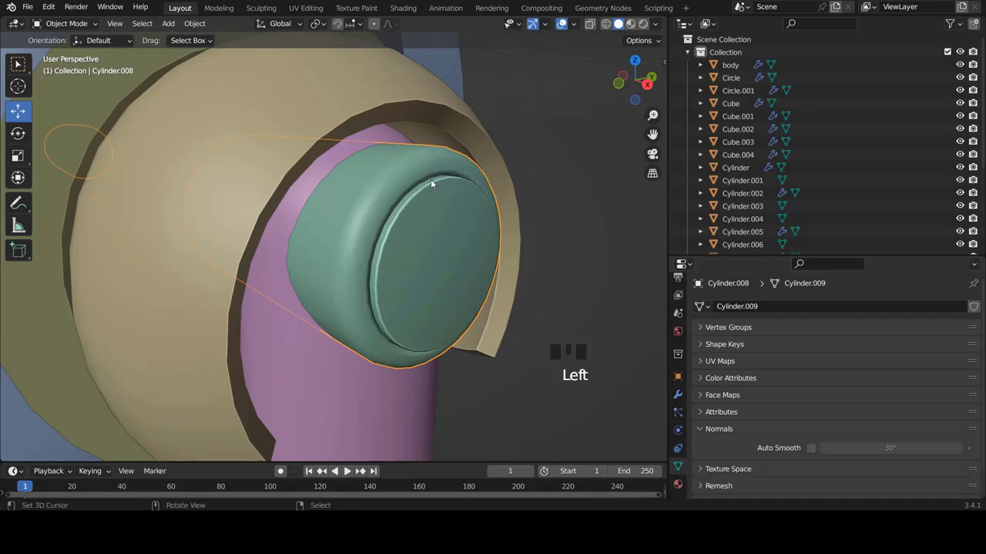
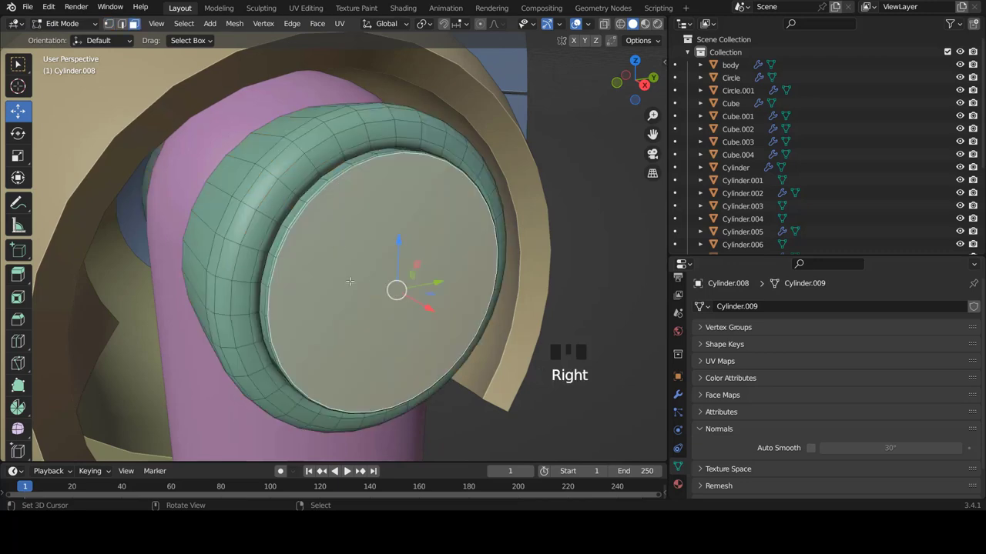
pyautogui.press('i')
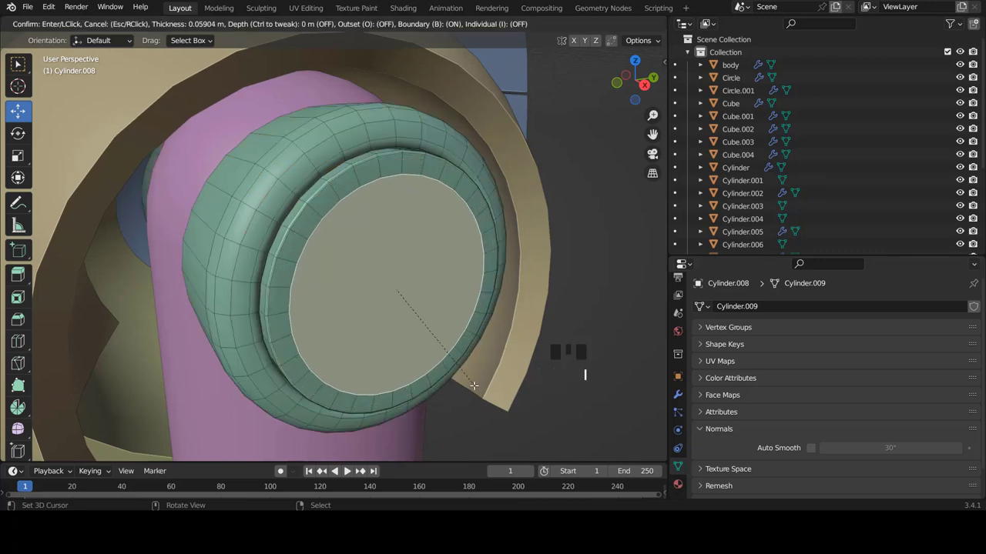
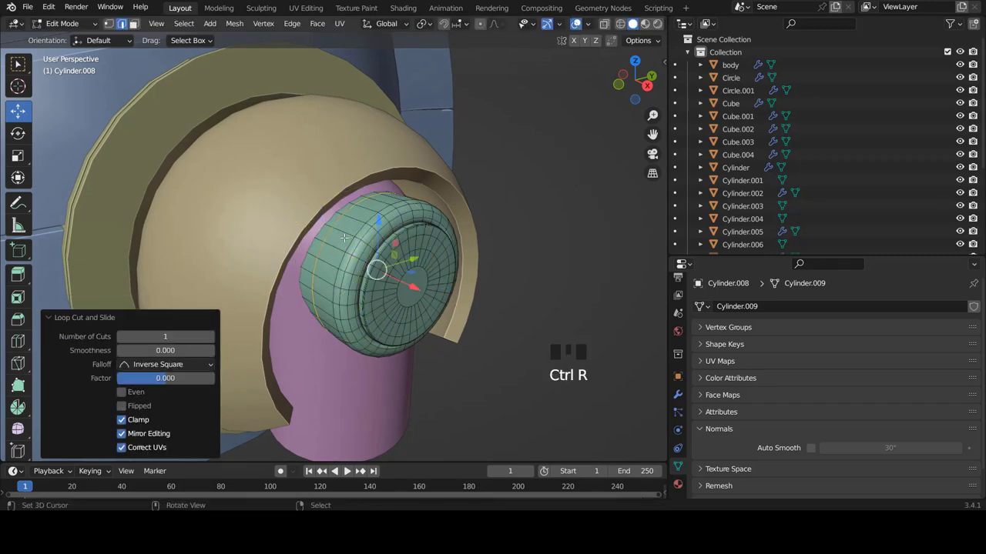
pyautogui.press('Tab')
# Orbit to inspect the side joint, then frame the whole robot from the front
pyautogui.scroll(-3)
pyautogui.moveTo(389, 249); pyautogui.dragTo(367, 219)
pyautogui.scroll(3)
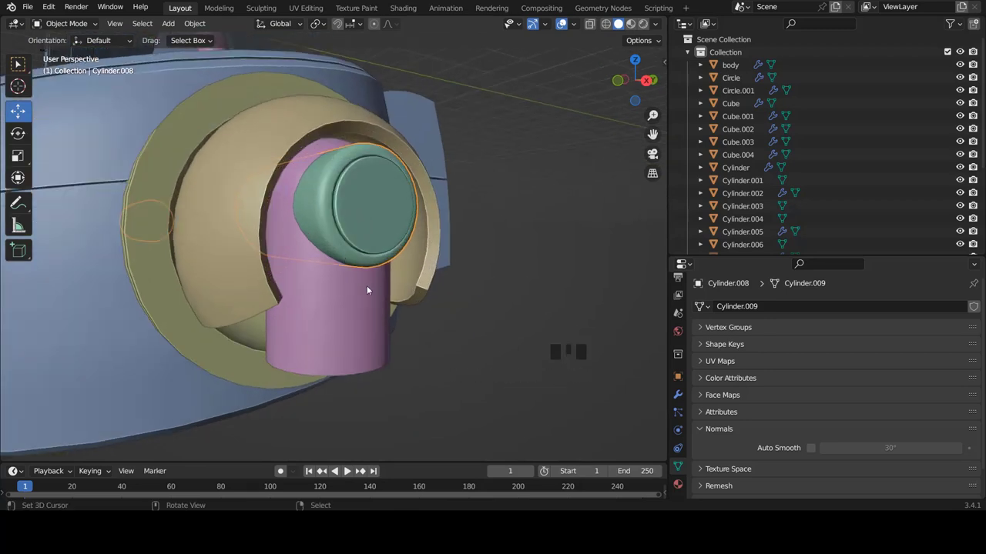
pyautogui.press('KP_1')
pyautogui.press('a')
pyautogui.scroll(-3)
pyautogui.scroll(-3)
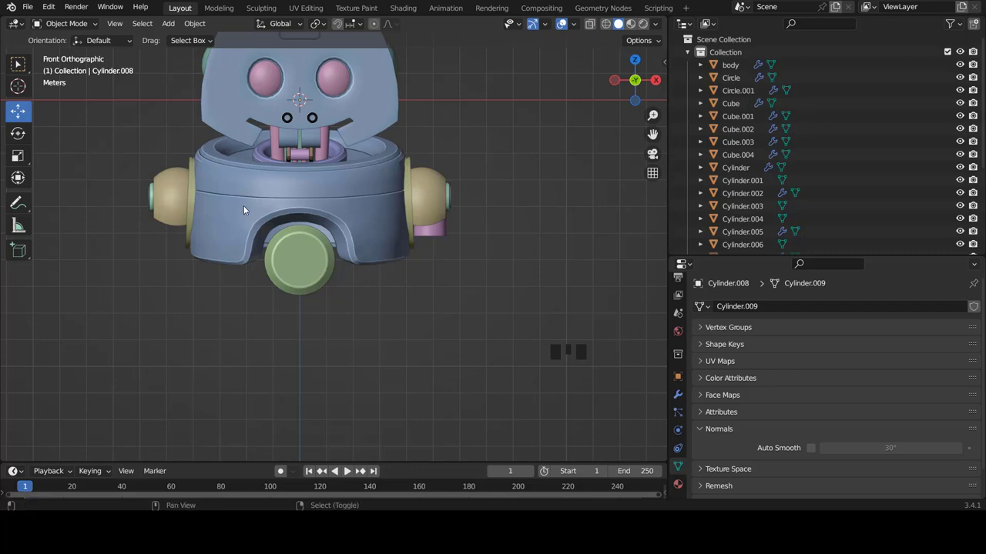
# Add a circle mesh, isolate it in Local View and rotate it upright facing the front
pyautogui.press('shift+a')
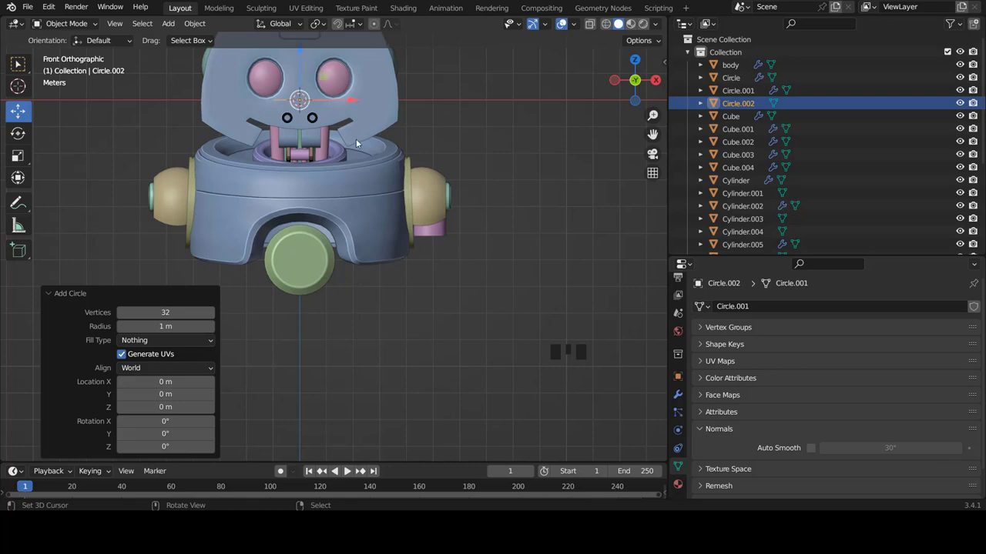
pyautogui.press('KP_Divide')
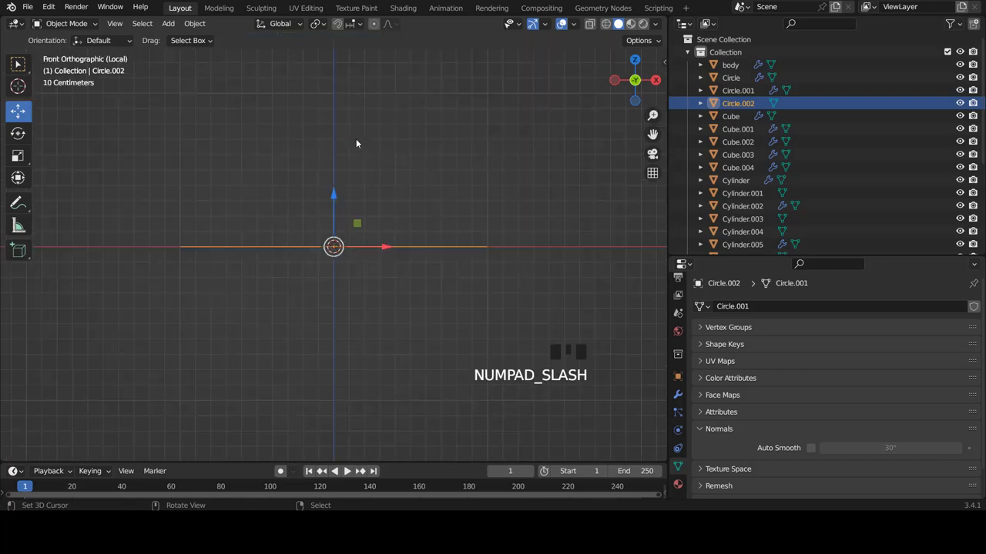
pyautogui.press('Tab')
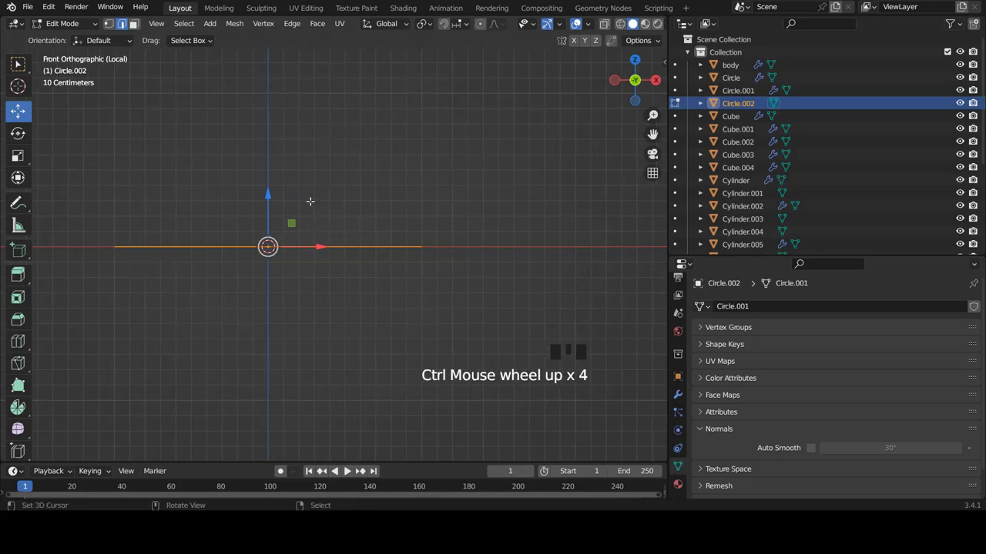
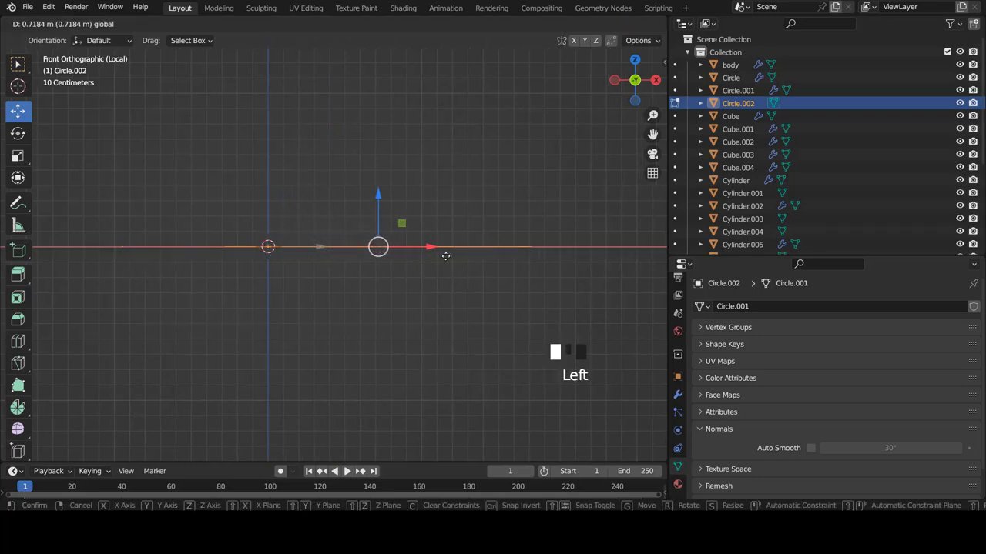
pyautogui.press('r')
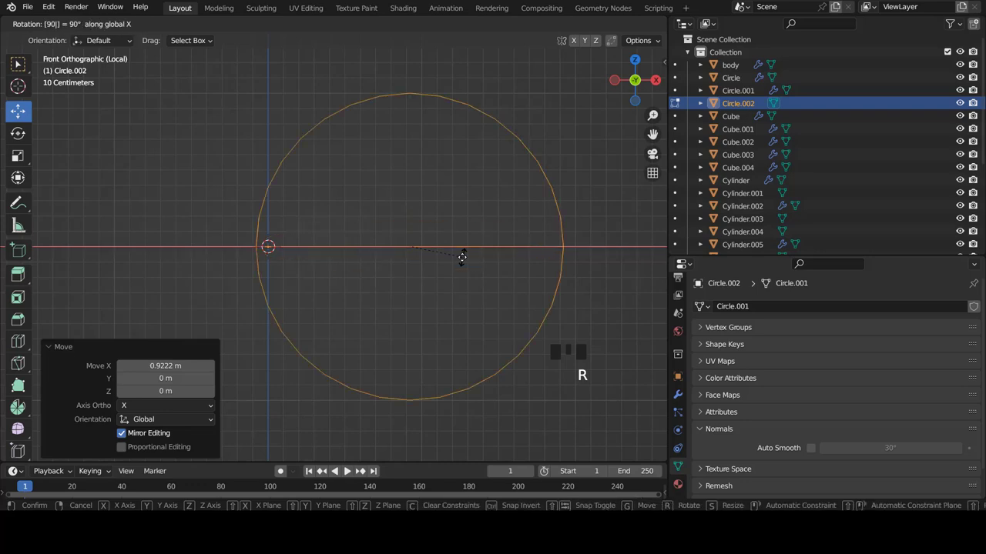
pyautogui.scroll(3)
pyautogui.press('ctrl+Tab')
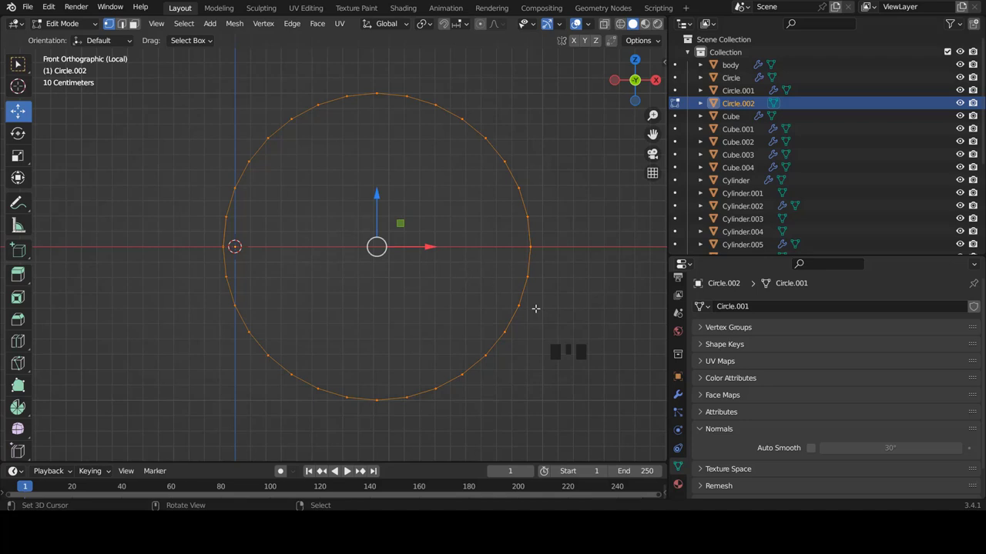
# Shrink the circle to a small ring sitting slightly right of the origin
pyautogui.press('s')
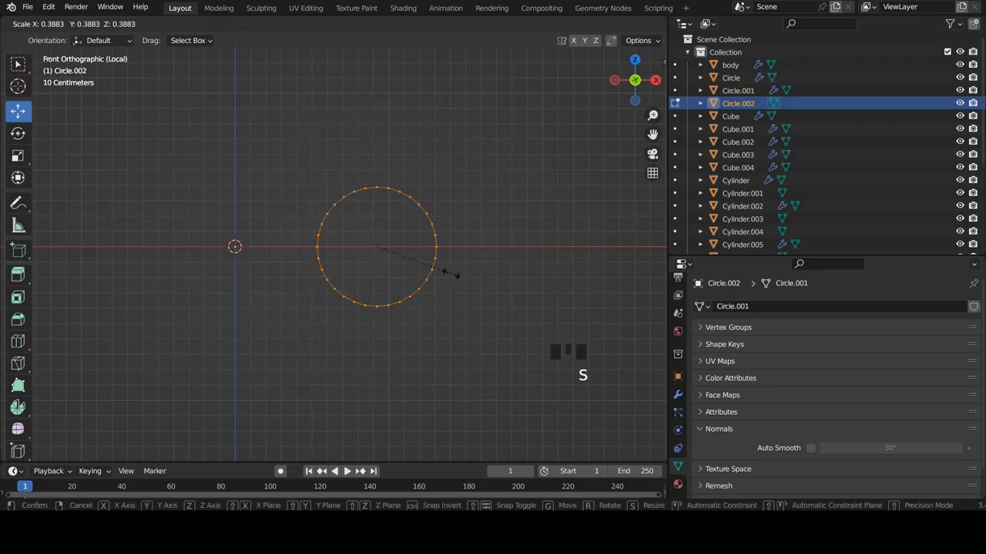
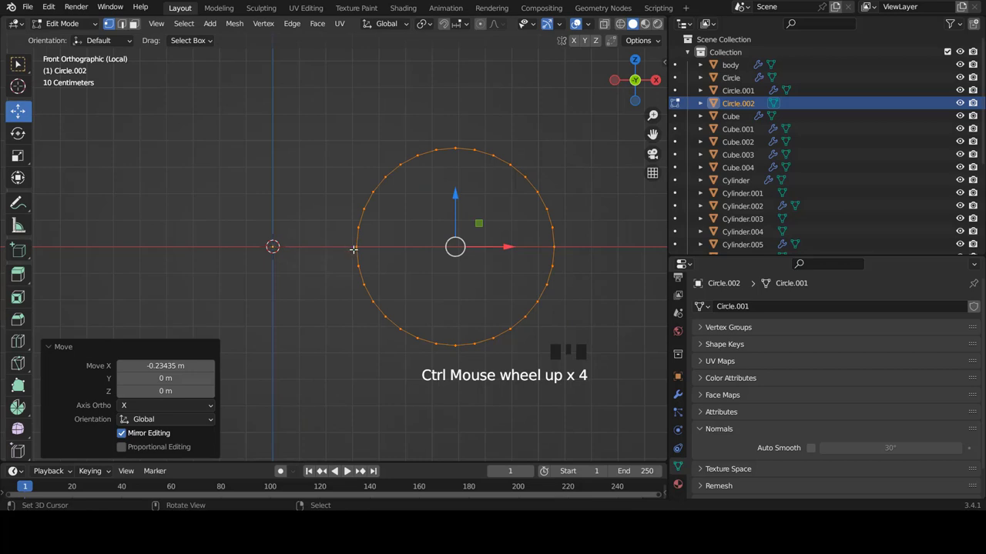
pyautogui.scroll(3)
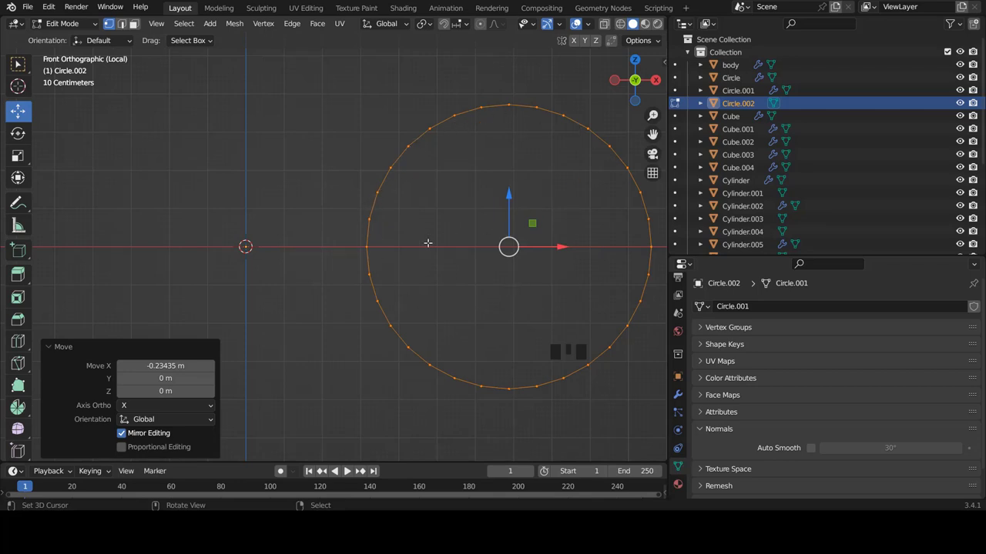
pyautogui.scroll(3)
pyautogui.scroll(-3)
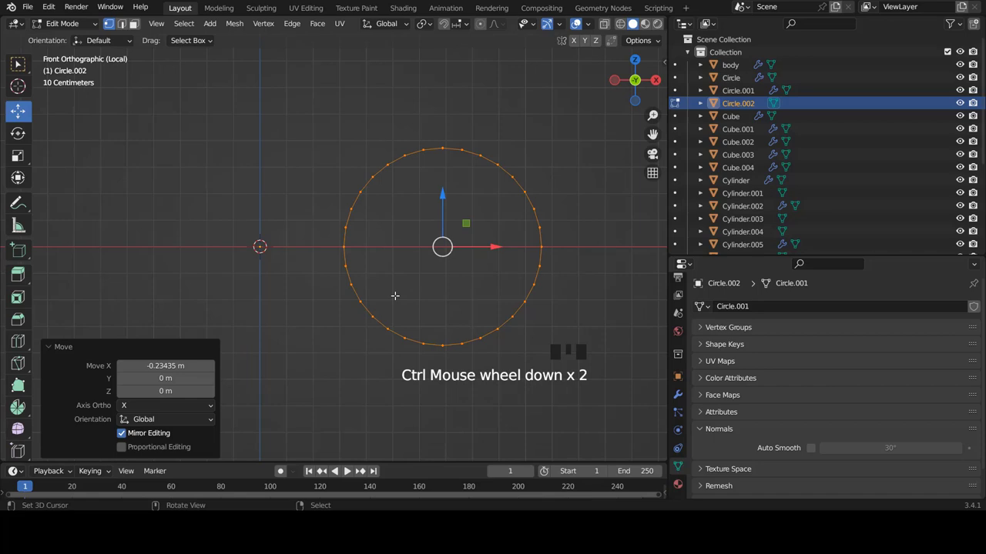
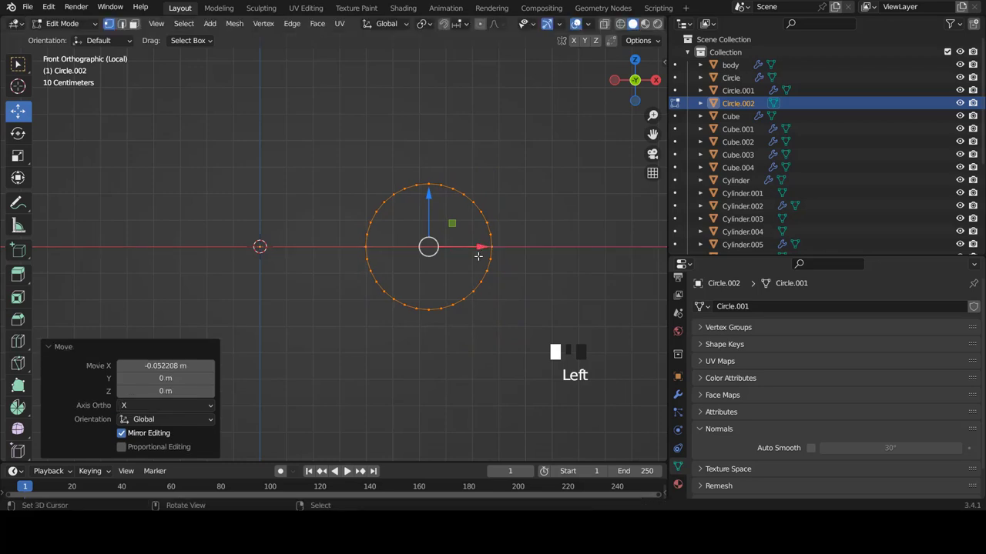
# Add a Screw modifier to Circle.002 and raise its screw offset to about 0.45 m to form a coil
pyautogui.press('Tab')
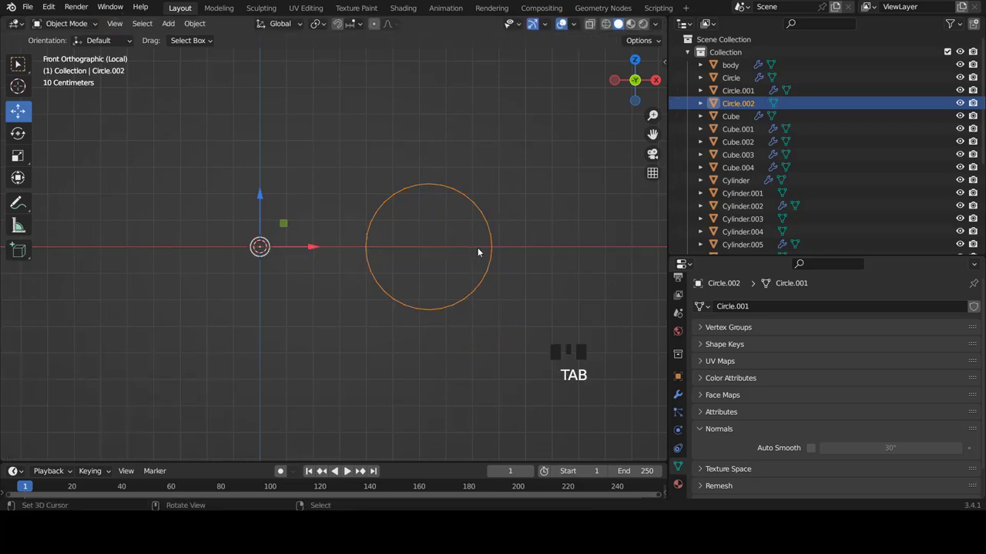
pyautogui.click(684, 395)
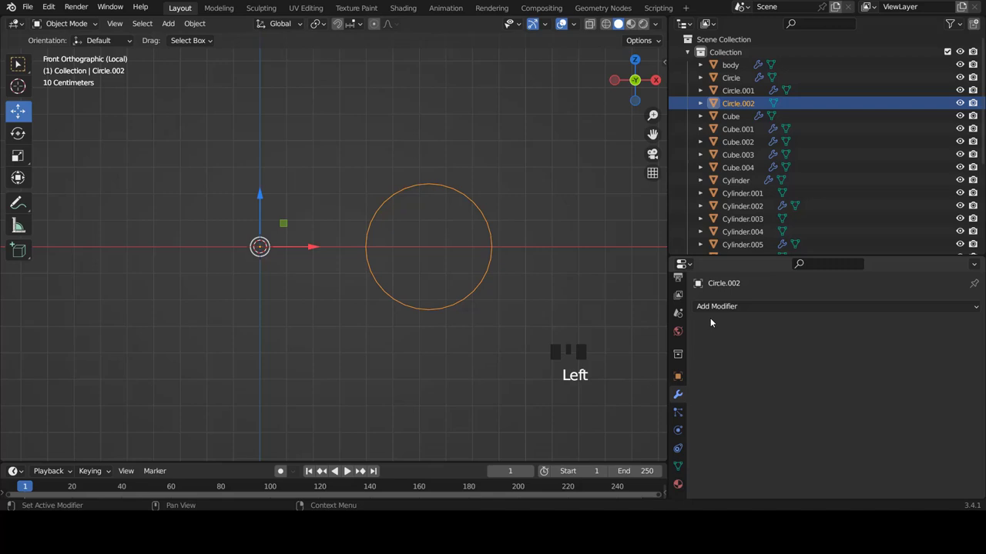
pyautogui.click(721, 304)
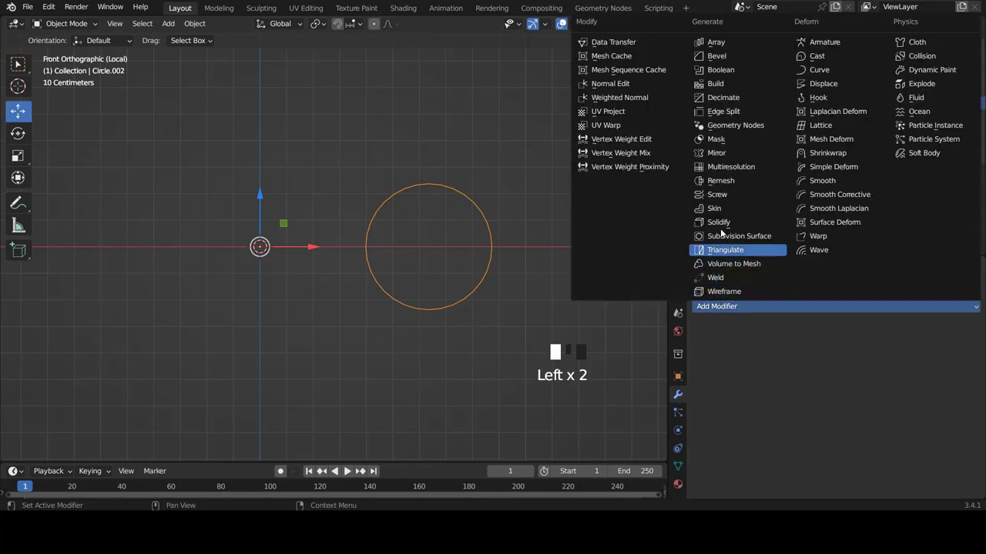
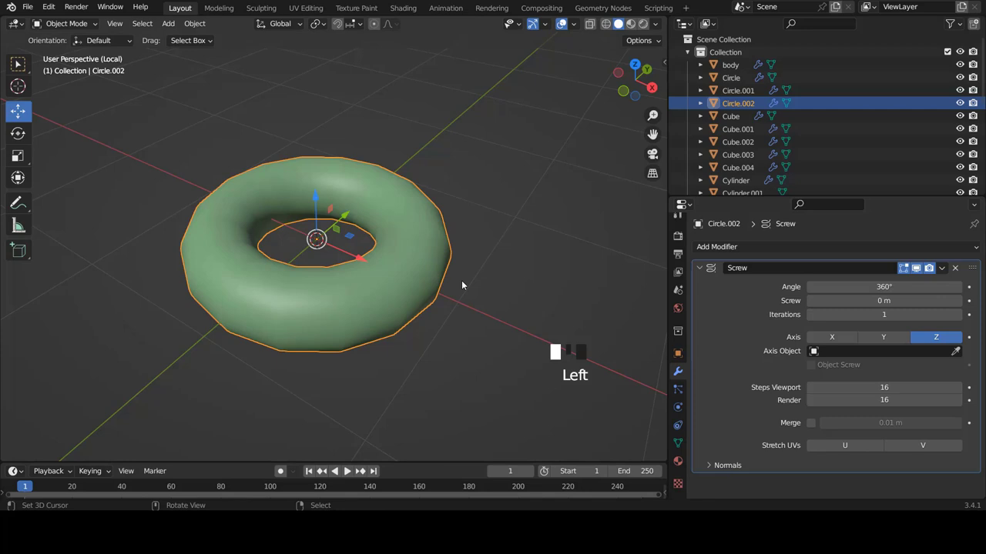
pyautogui.moveTo(481, 272); pyautogui.dragTo(323, 183)
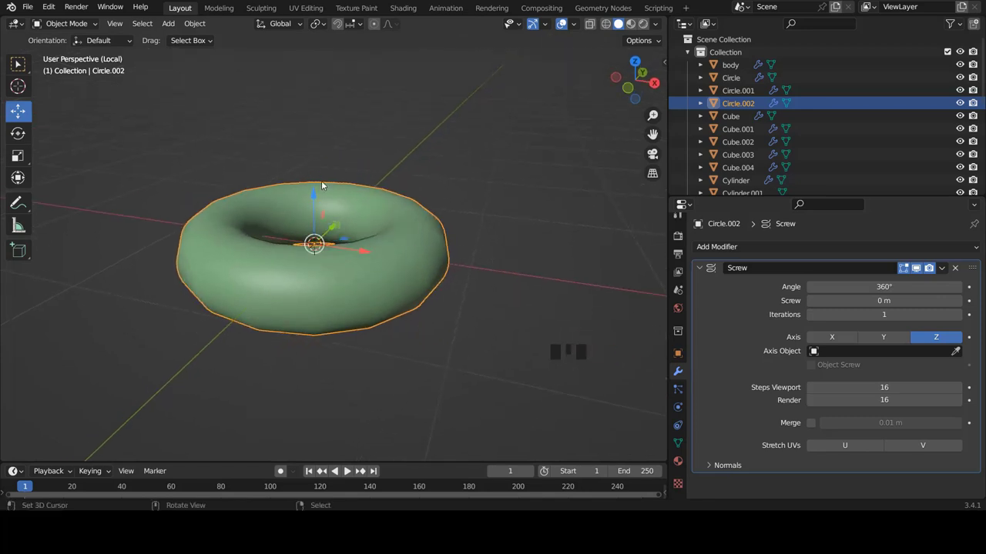
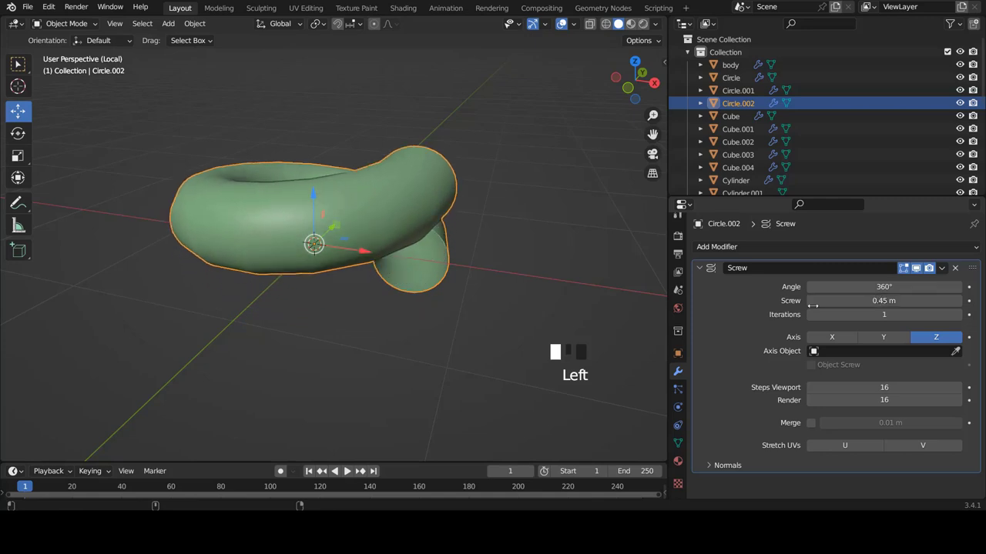
# Set the Screw modifier to 0.54 m offset with 4 iterations, then leave Local View
pyautogui.press('KP_1')
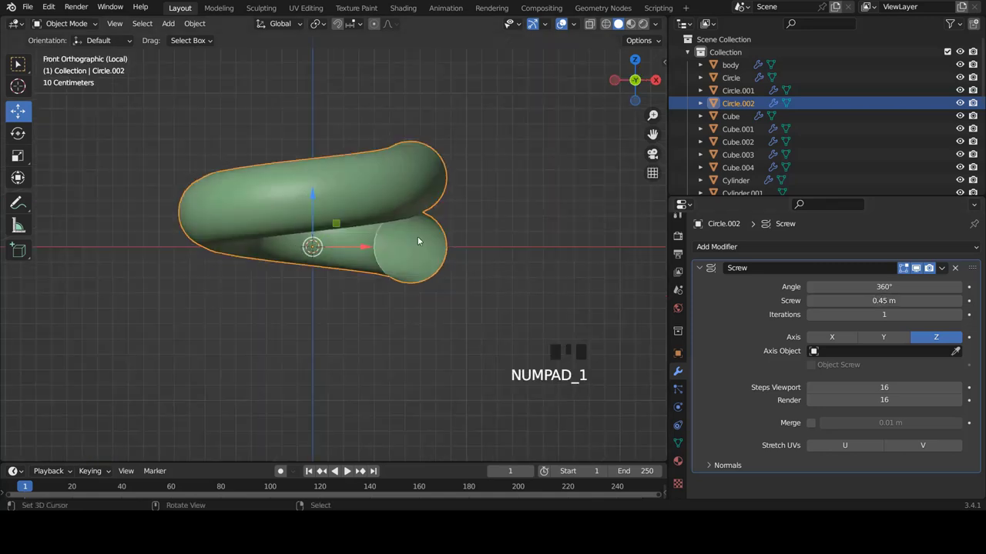
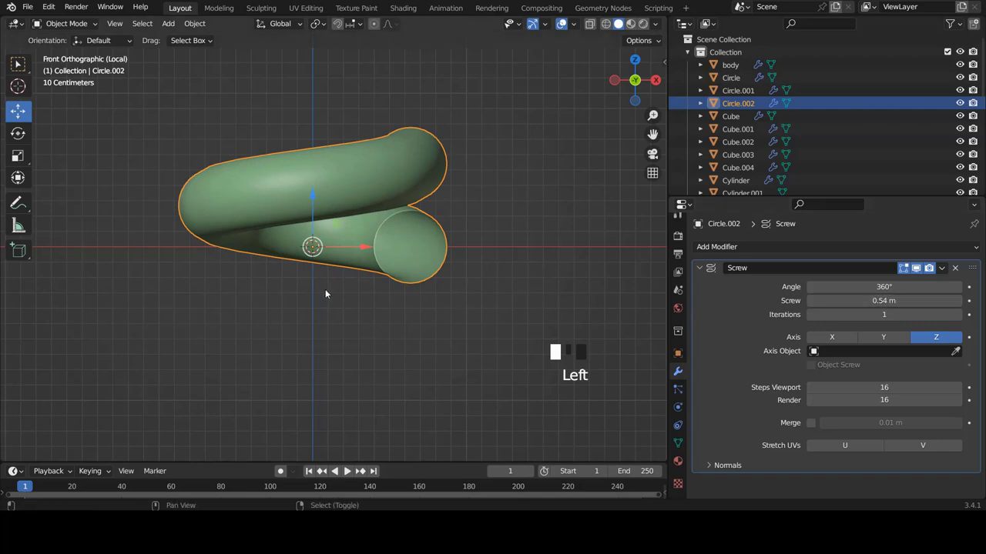
pyautogui.scroll(3)
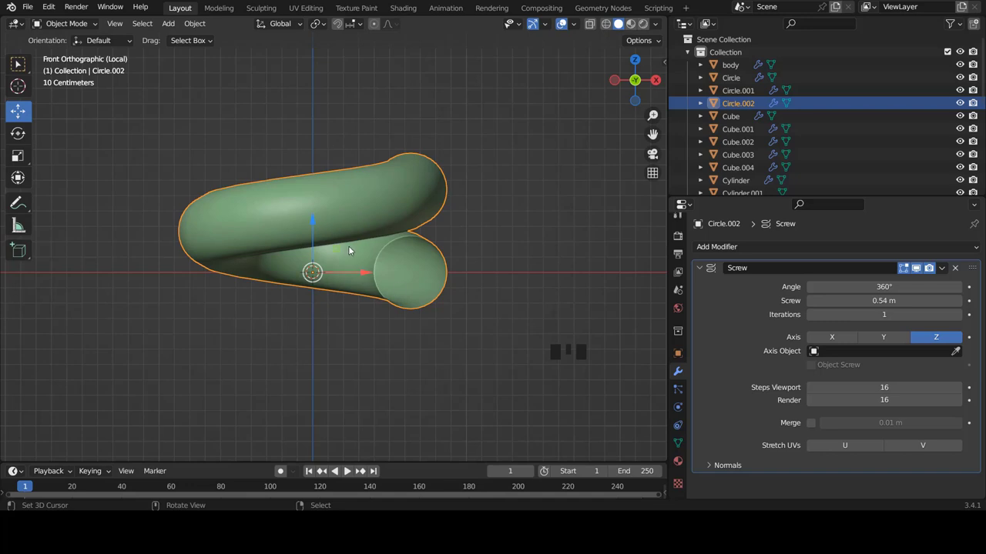
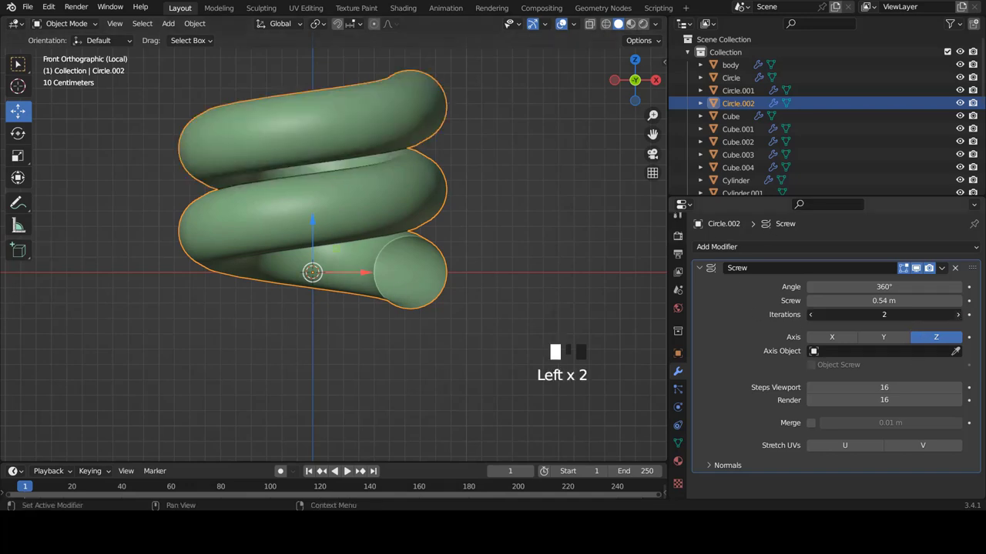
pyautogui.scroll(-3)
pyautogui.scroll(3)
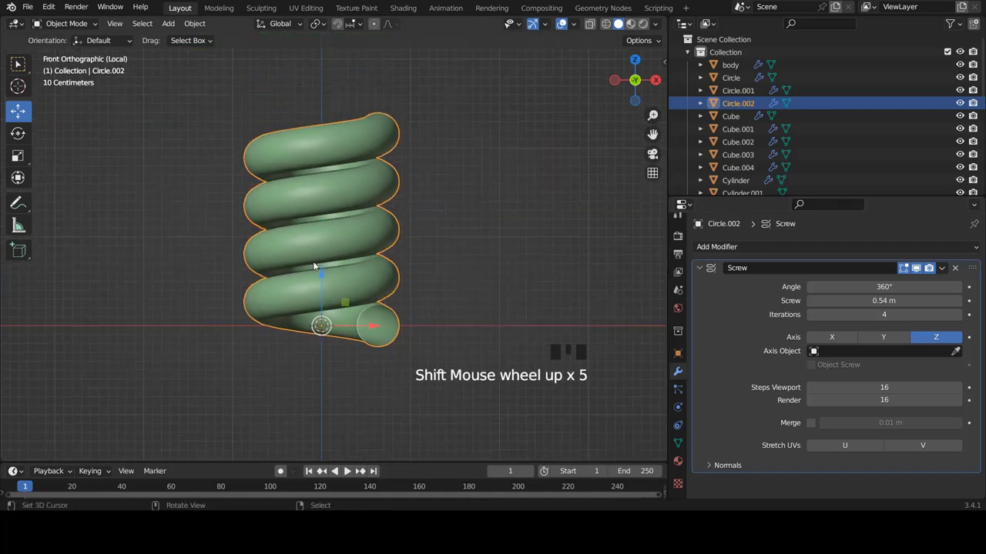
pyautogui.scroll(-3)
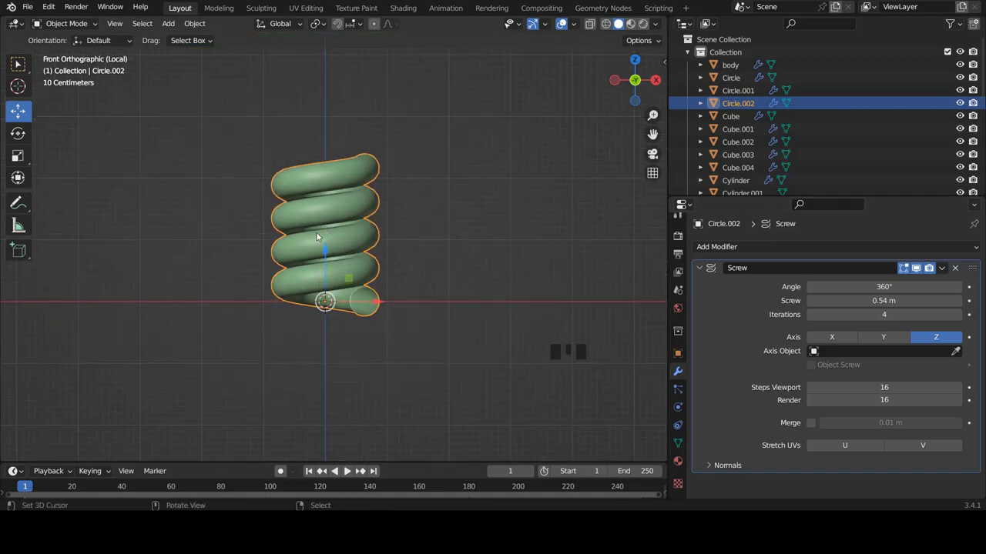
pyautogui.press('KP_Divide')
pyautogui.scroll(3)
# Move the spring under the right leg and scale it to about 0.67, checking side and front views
pyautogui.press('g')
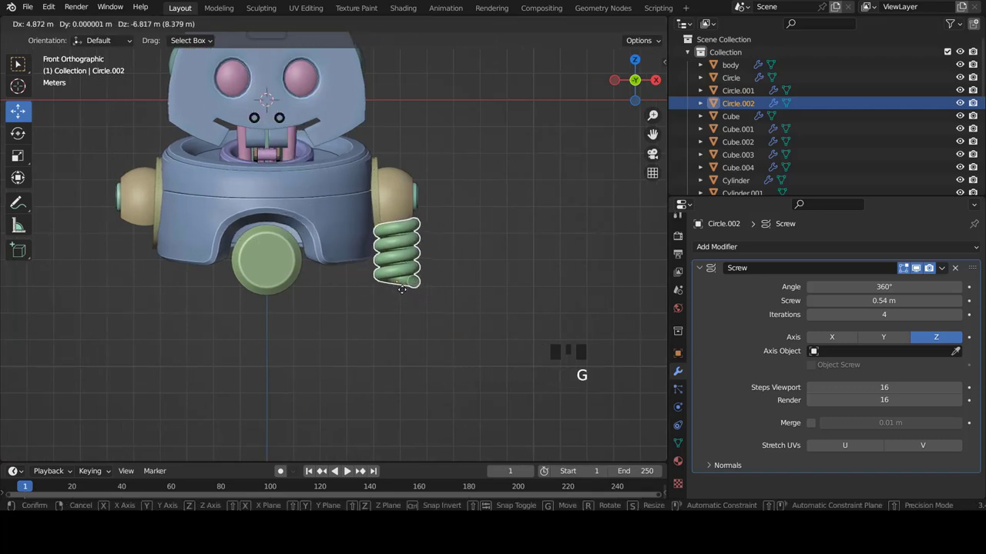
pyautogui.scroll(3)
pyautogui.scroll(-3)
pyautogui.press('s')
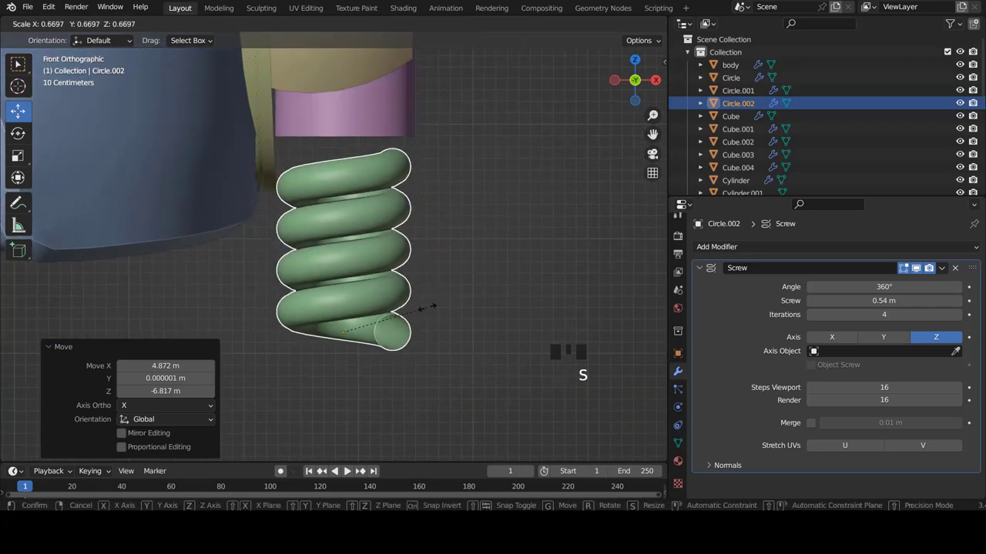
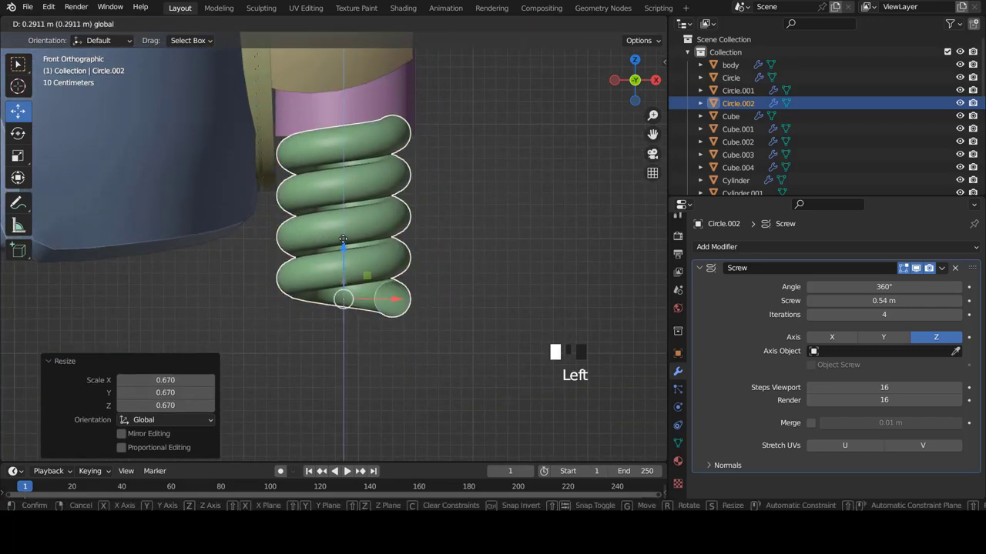
pyautogui.press('KP_3')
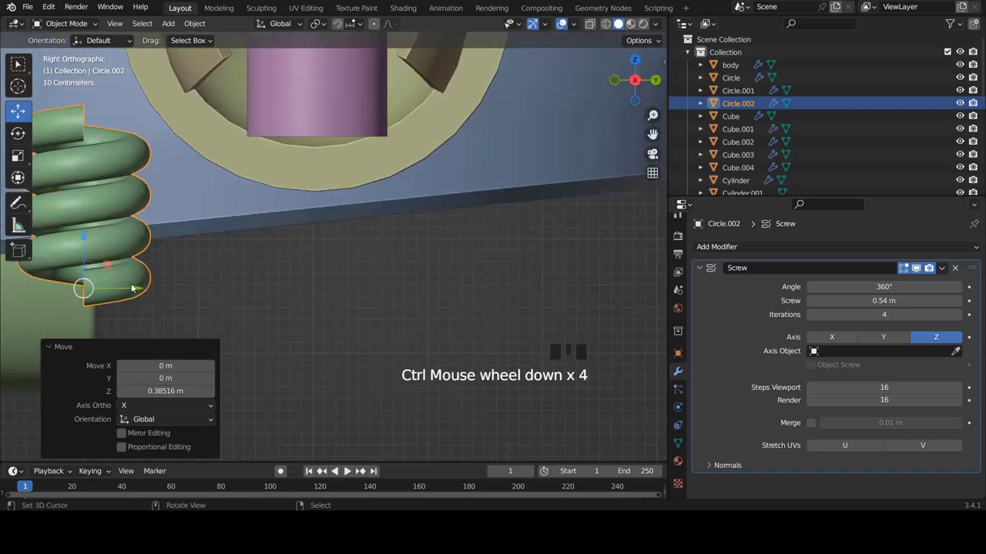
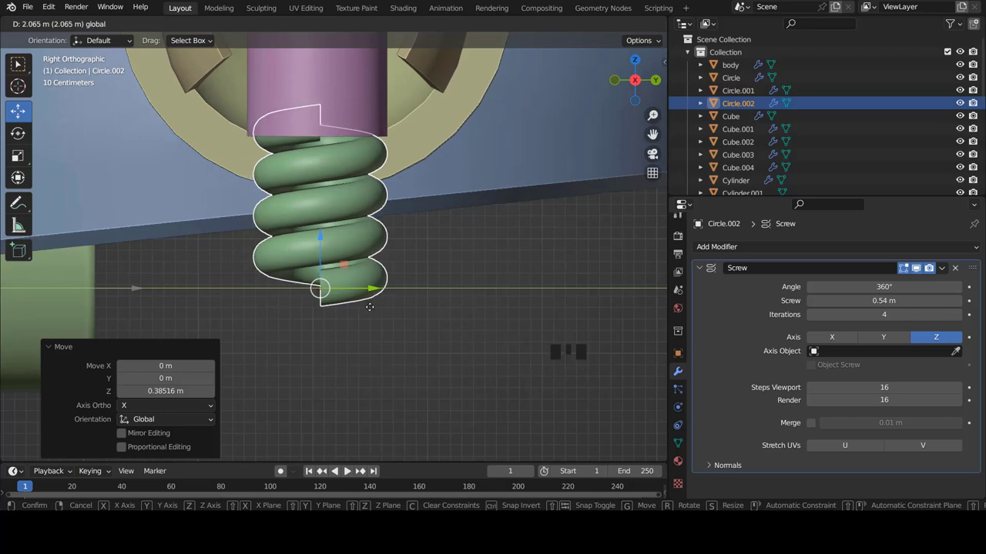
pyautogui.press('KP_1')
pyautogui.press('Tab')
# Nudge the spring so its top sits inside the pink cylinder, viewed from the front
pyautogui.scroll(-3)
pyautogui.scroll(-3)
pyautogui.scroll(3)
pyautogui.scroll(3)
pyautogui.scroll(-3)
pyautogui.scroll(3)
pyautogui.scroll(-3)
pyautogui.scroll(-3)
pyautogui.scroll(3)
pyautogui.press('Tab')
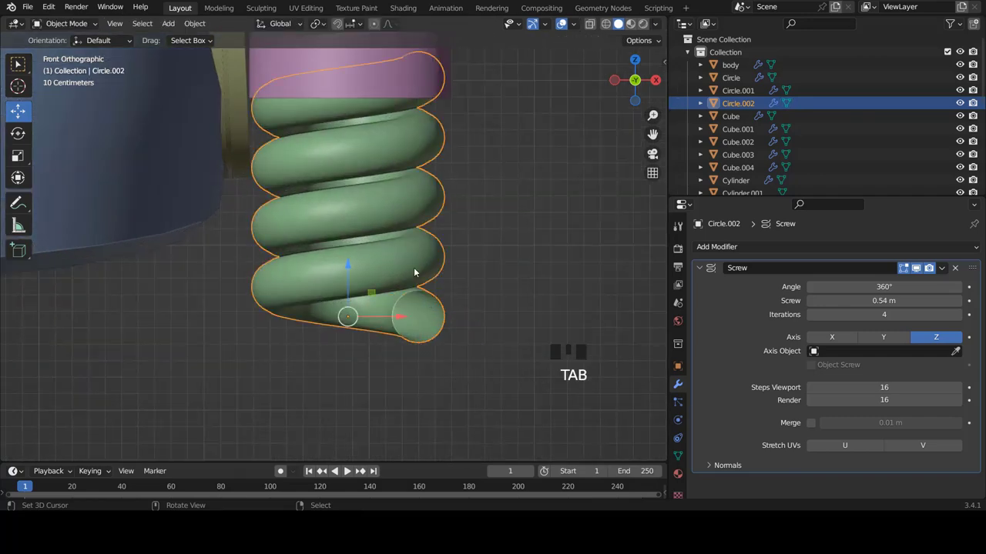
# Thin the wire by scaling the profile circle to 0.8, set Screw to 0.47 m and raise the spring slightly
pyautogui.press('Tab')
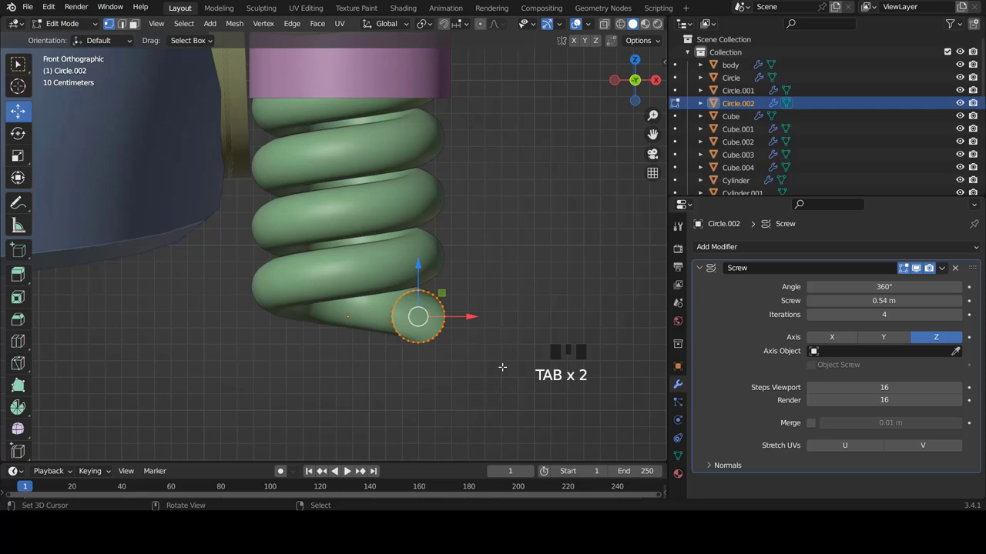
pyautogui.press('s')
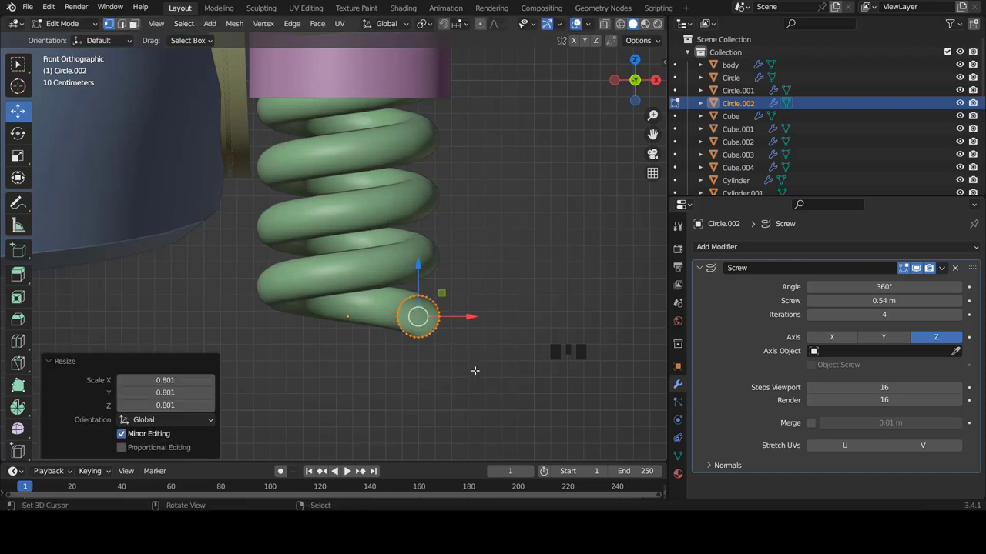
pyautogui.press('Tab')
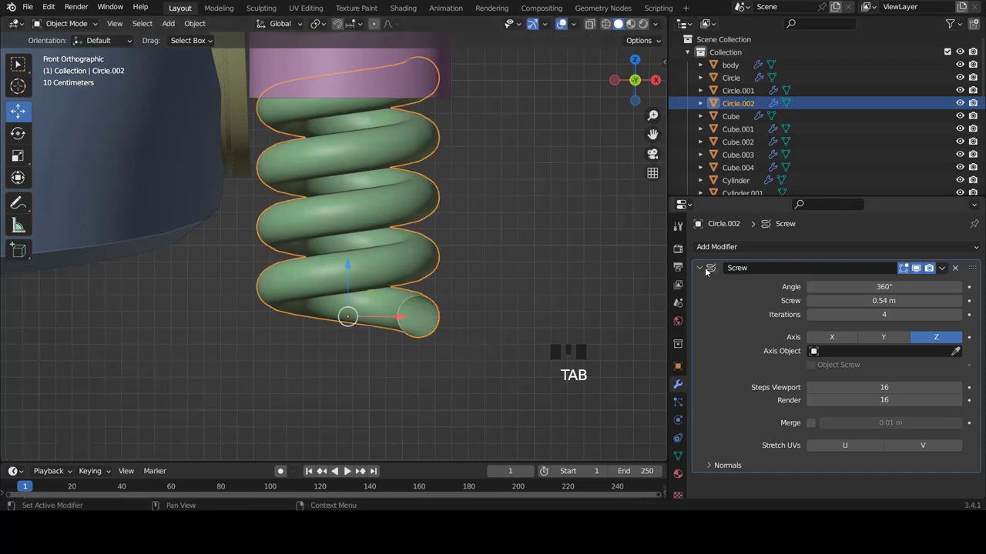
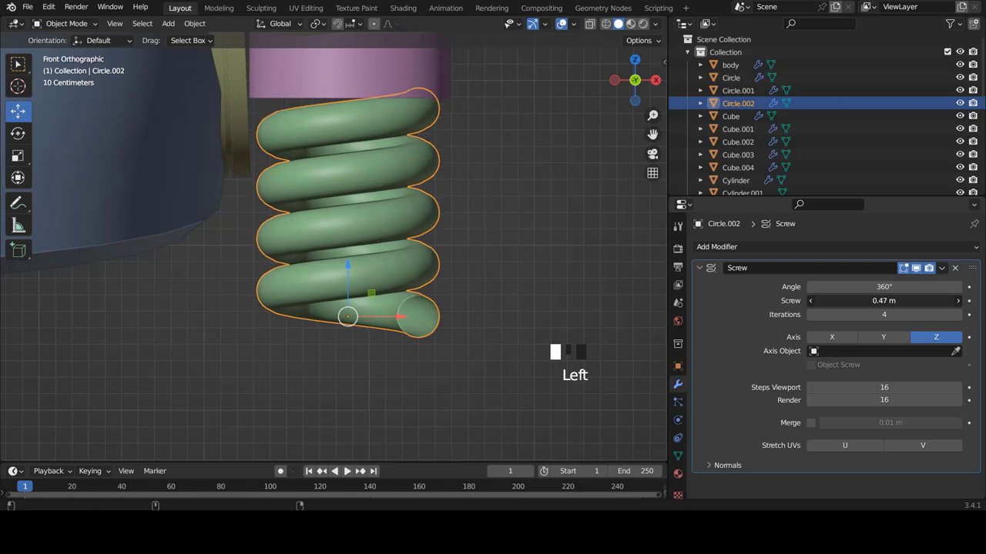
pyautogui.scroll(-3)
pyautogui.scroll(3)
pyautogui.click(346, 308)
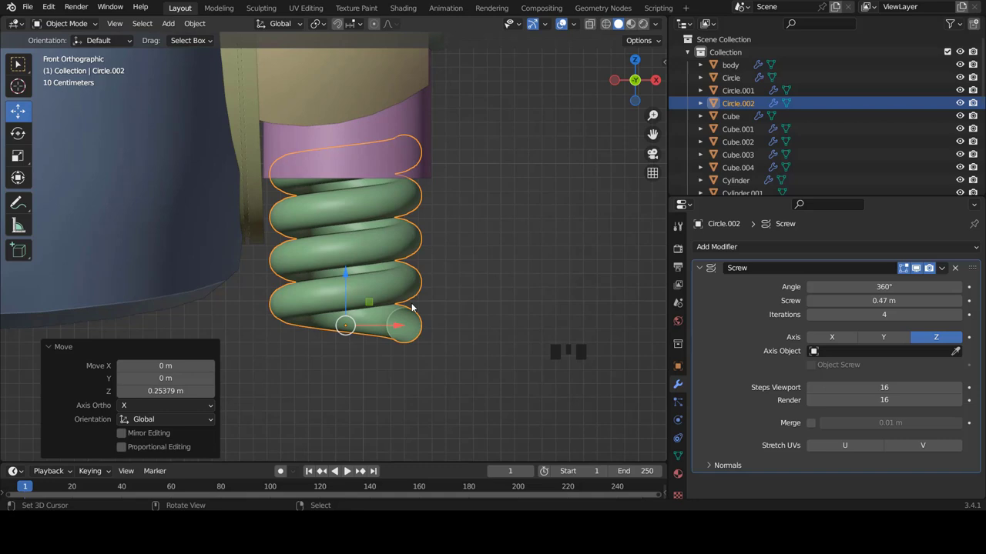
# Rotate the spring about its vertical axis and orbit to check its base
pyautogui.press('e')
pyautogui.press('z')
pyautogui.press('z')
pyautogui.press('r')
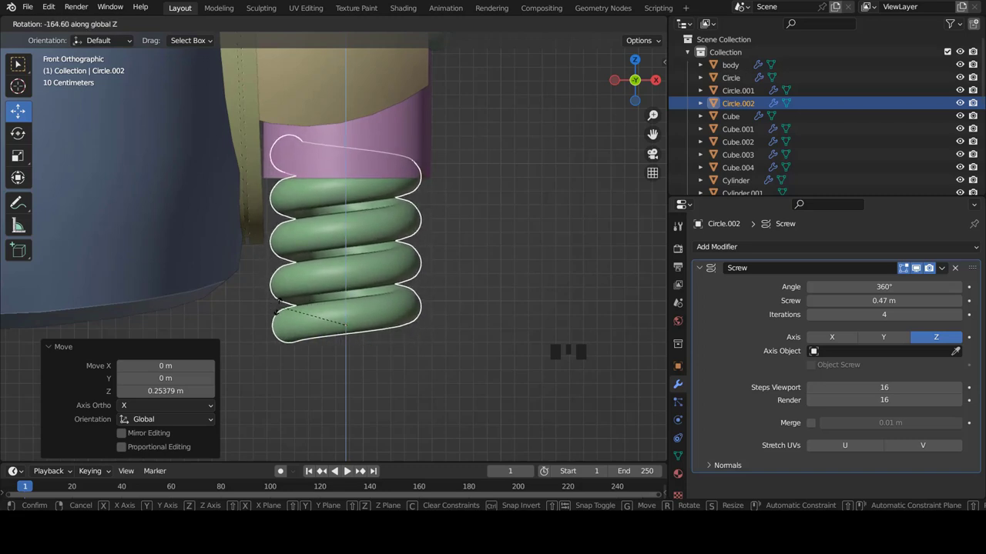
pyautogui.press('a')
pyautogui.scroll(-3)
pyautogui.moveTo(370, 281); pyautogui.dragTo(332, 256)
pyautogui.scroll(3)
pyautogui.moveTo(289, 240); pyautogui.dragTo(345, 238)
pyautogui.rightClick(345, 238)
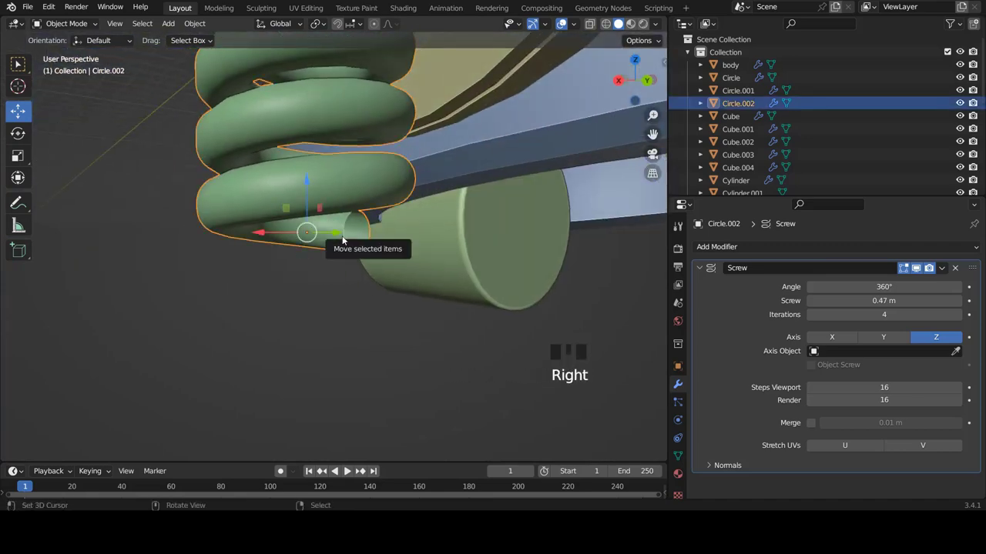
# Lower the spring beneath the right leg and frame the whole robot from the front
pyautogui.press('KP_1')
pyautogui.scroll(-3)
pyautogui.press('a')
pyautogui.scroll(-3)
pyautogui.scroll(-3)
pyautogui.scroll(-3)
pyautogui.scroll(3)
pyautogui.scroll(3)
pyautogui.moveTo(371, 215); pyautogui.dragTo(360, 185)
pyautogui.click(360, 185)
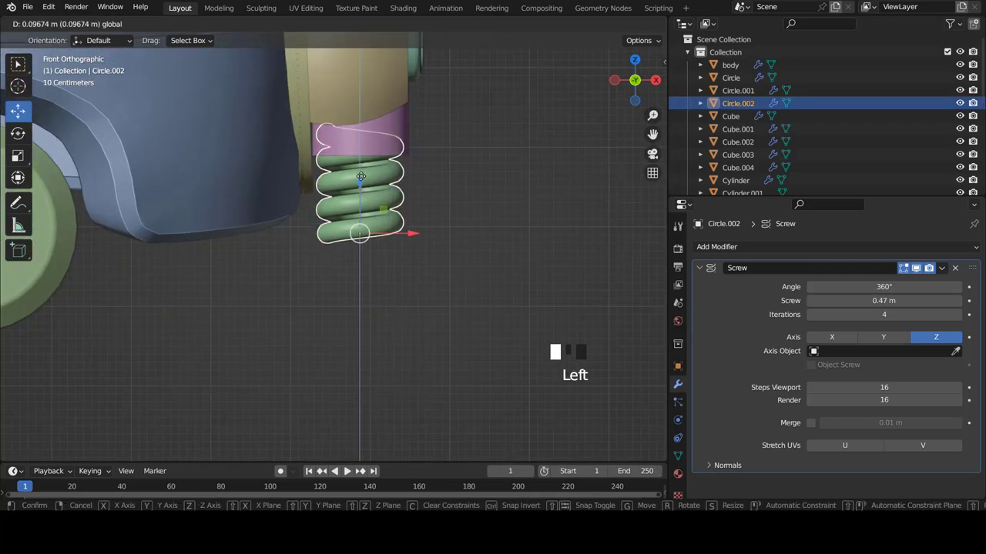
pyautogui.press('a')
pyautogui.scroll(-3)
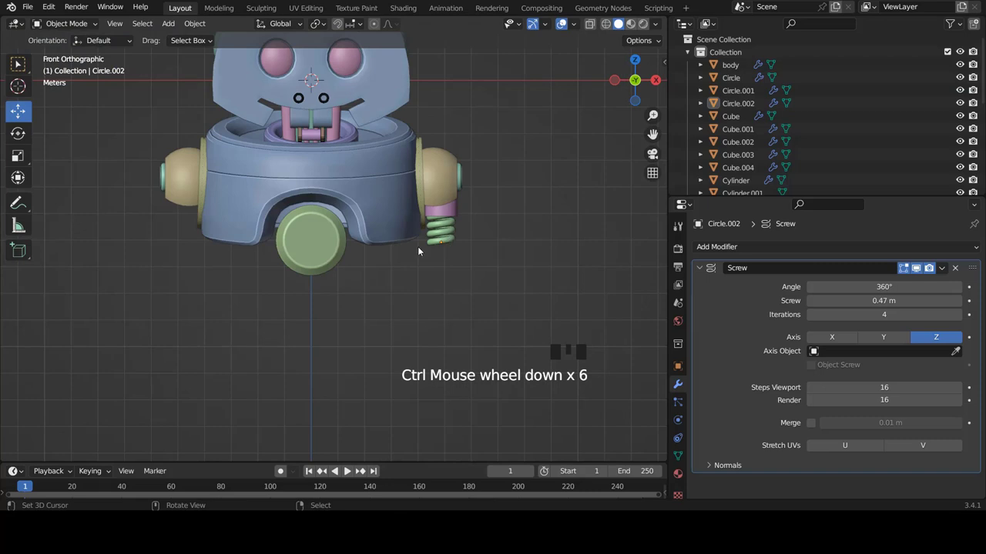
# Add a mesh cylinder, move it below the right-hand spring and scale it small
pyautogui.press('shift+a')
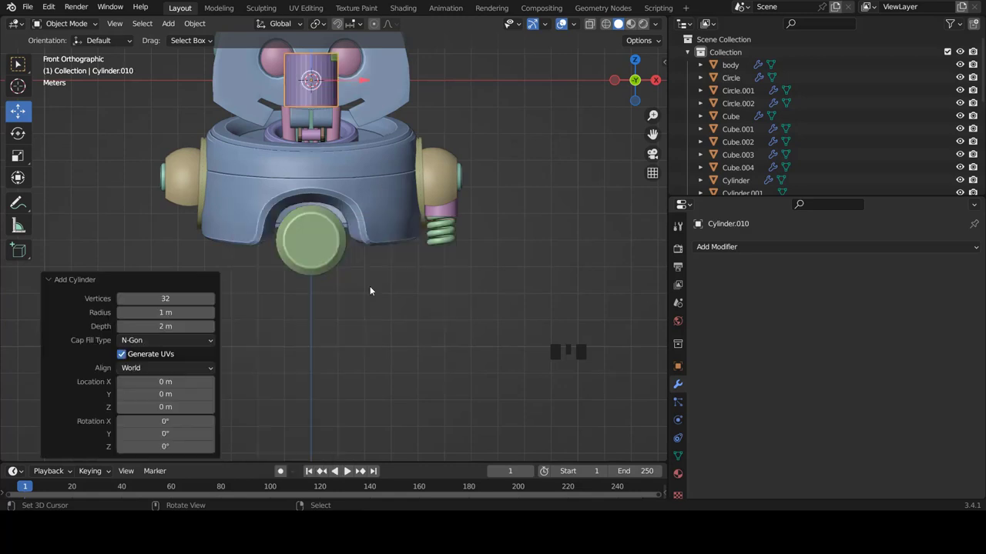
pyautogui.scroll(3)
pyautogui.press('Tab')
pyautogui.press('g')
pyautogui.scroll(3)
pyautogui.press('s')
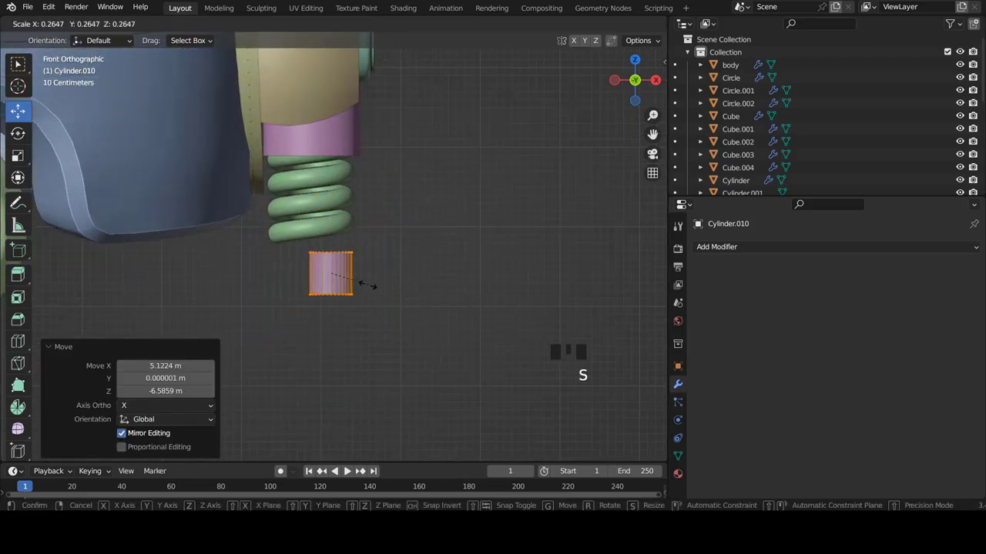
pyautogui.scroll(-3)
pyautogui.scroll(3)
pyautogui.scroll(-3)
pyautogui.scroll(3)
# Cut horizontal edge loops near the cylinder's top and bottom
pyautogui.press('ctrl+r')
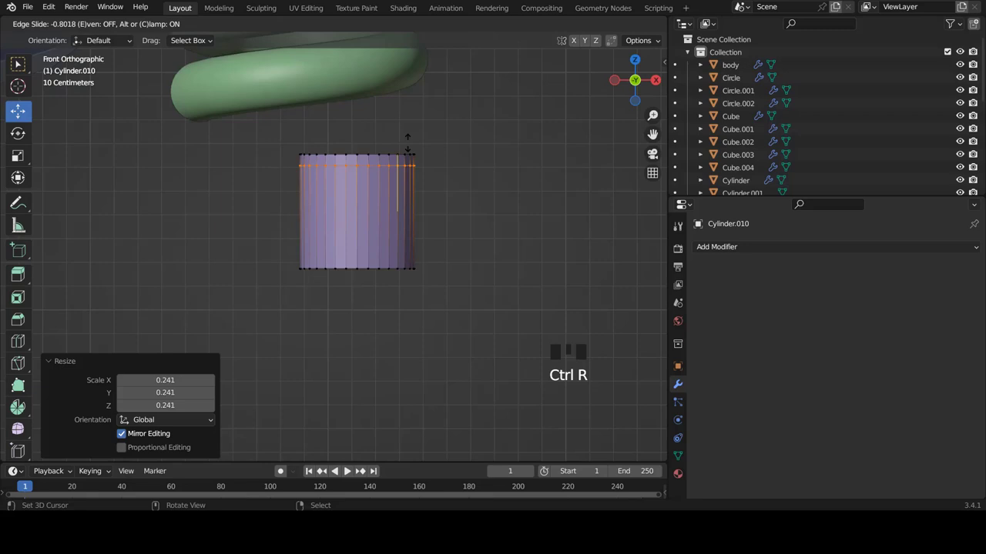
pyautogui.press('ctrl+r')
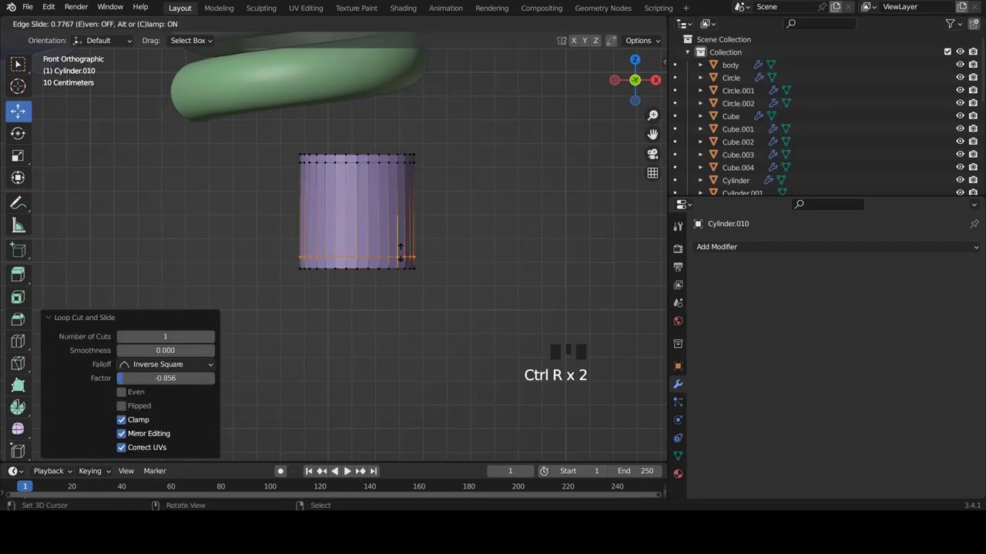
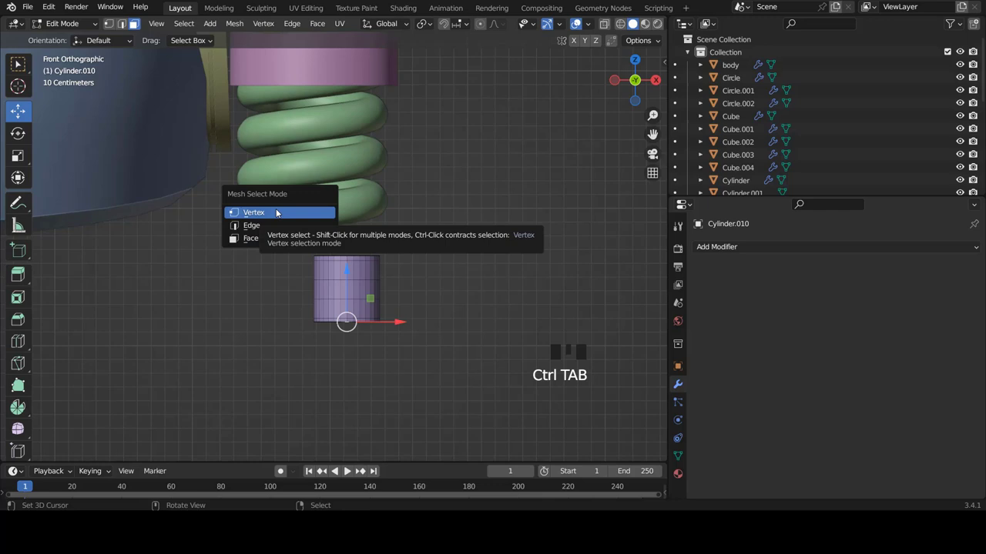
# In X-ray, pull the cylinder's top vertices up into a tall rod through the spring
pyautogui.press('z')
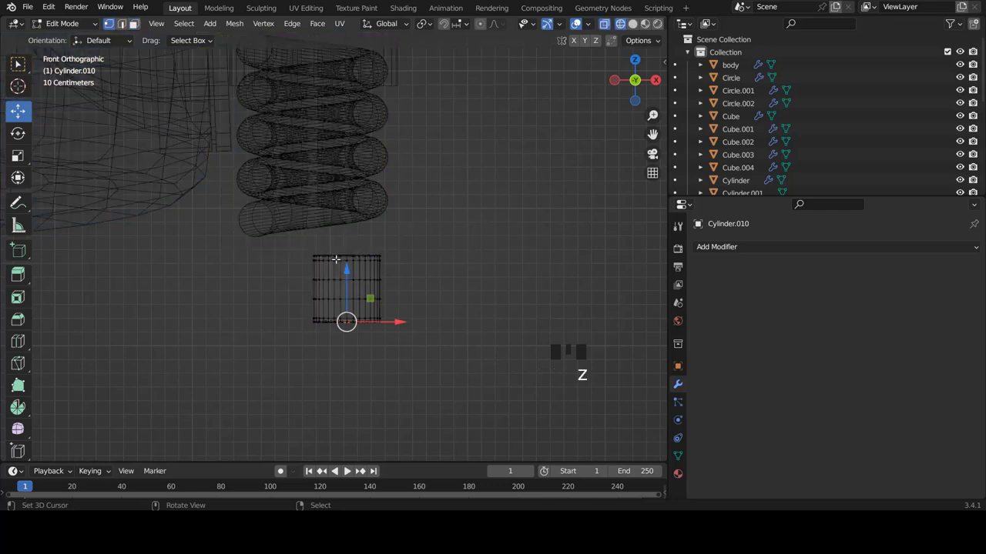
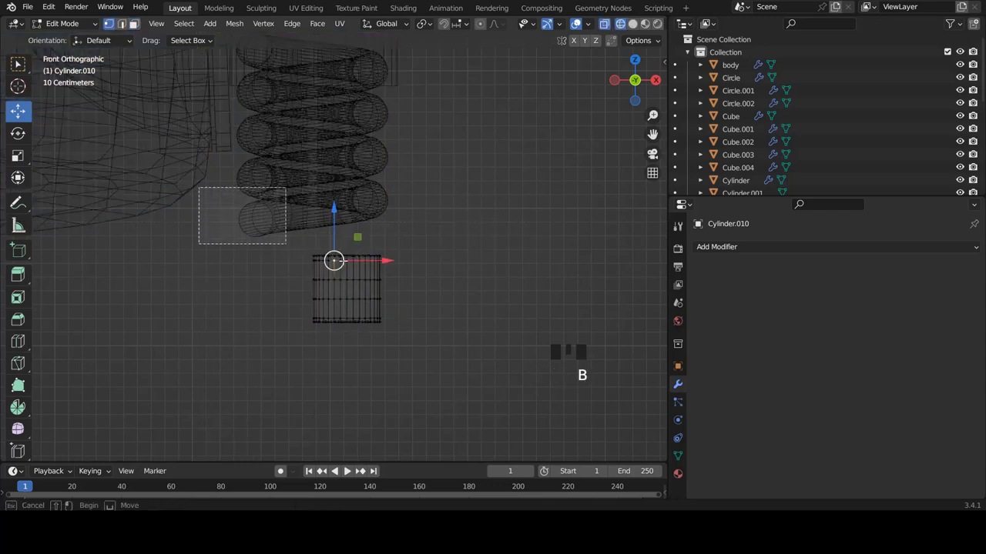
pyautogui.scroll(-3)
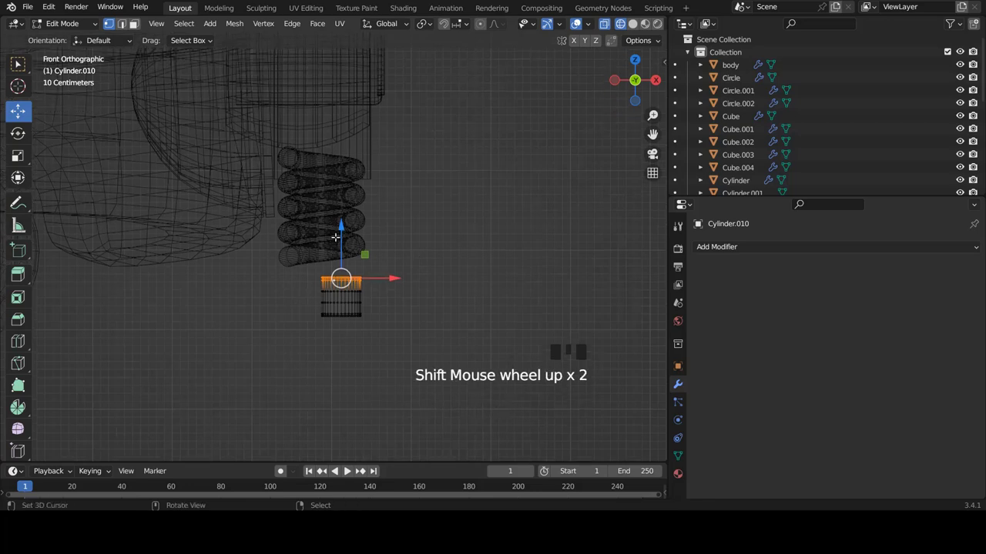
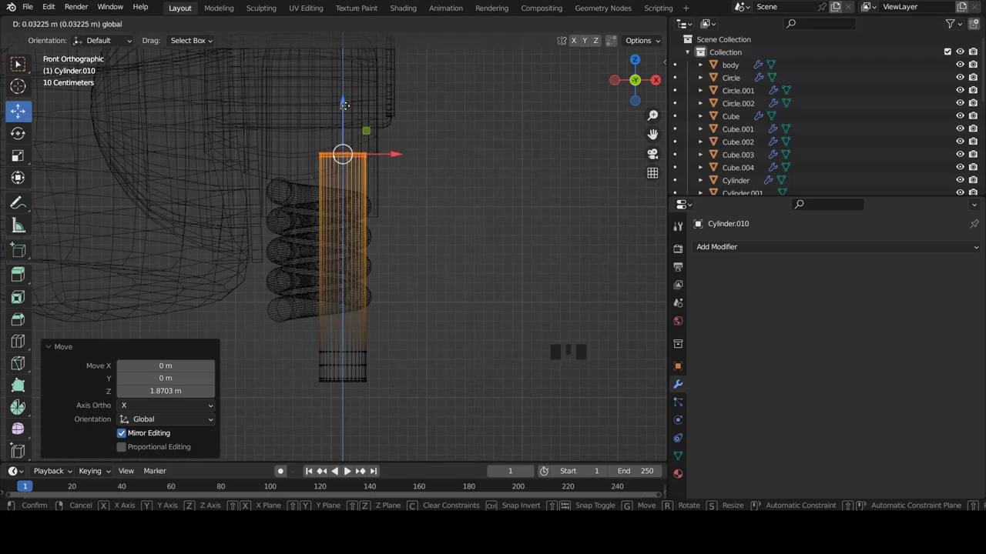
pyautogui.press('z')
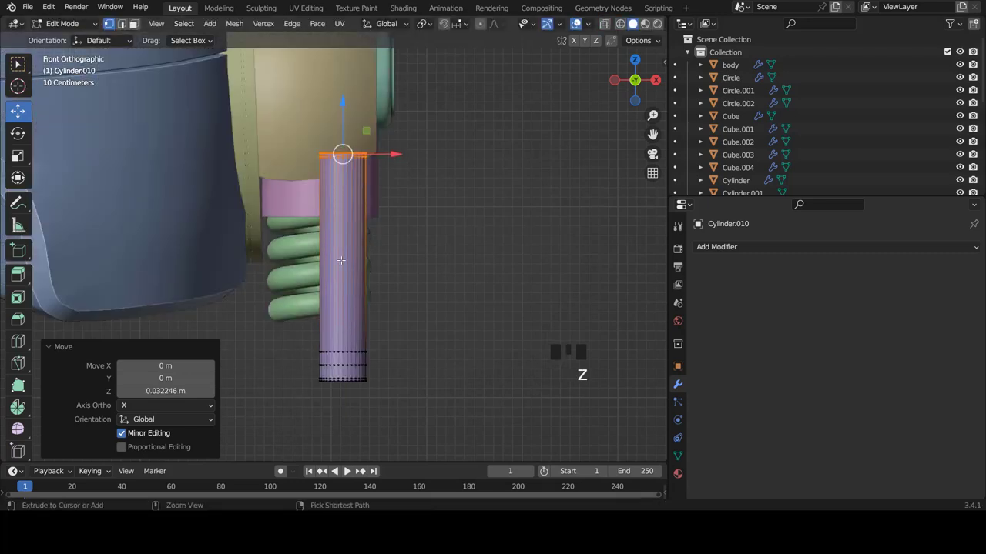
# Divide the rod with 8 horizontal loop cuts and return to Object Mode
pyautogui.press('ctrl+r')
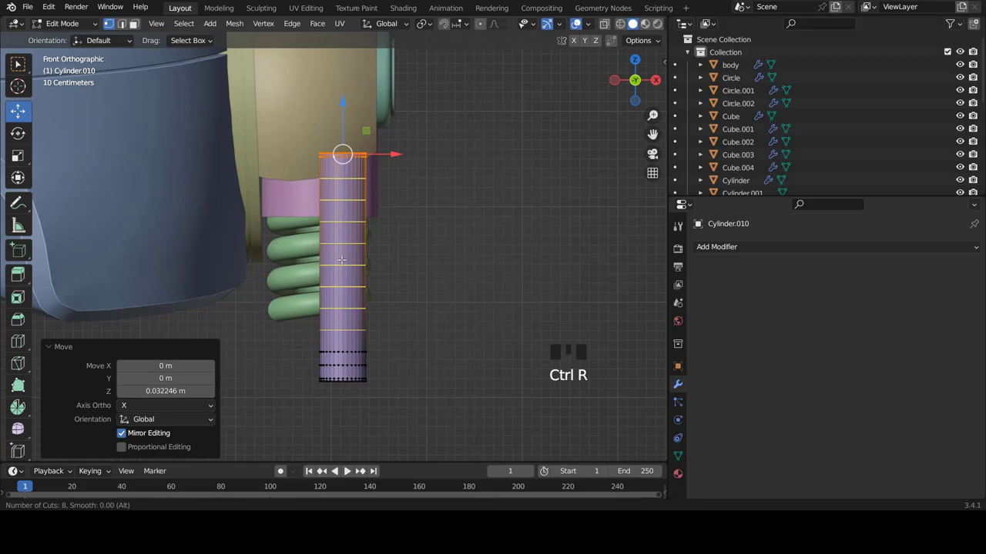
pyautogui.press('ctrl+r')
pyautogui.press('ctrl+r')
pyautogui.press('Tab')
# Smooth-shade the rod after confirming its eight horizontal loops
pyautogui.press('w')
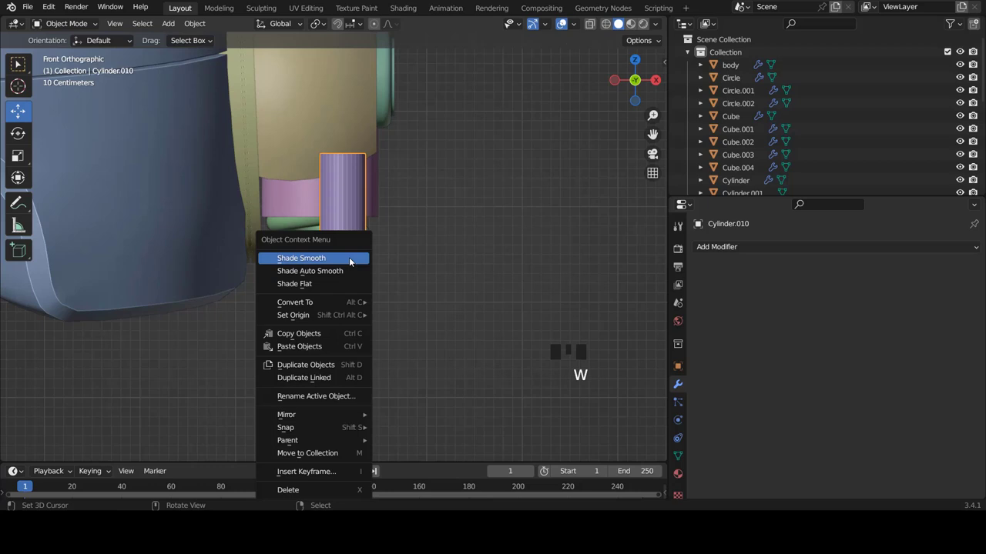
pyautogui.press('a')
pyautogui.scroll(-3)
pyautogui.rightClick(341, 259)
pyautogui.press('KP_3')
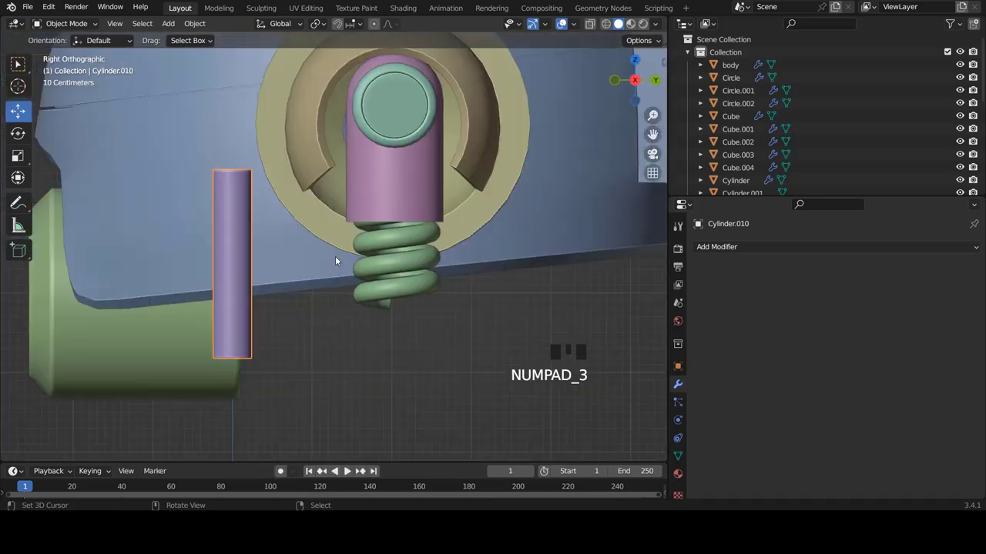
pyautogui.scroll(3)
# Centre the rod's geometry inside the spring in front and side views, then duplicate it
pyautogui.press('Tab')
pyautogui.press('a')
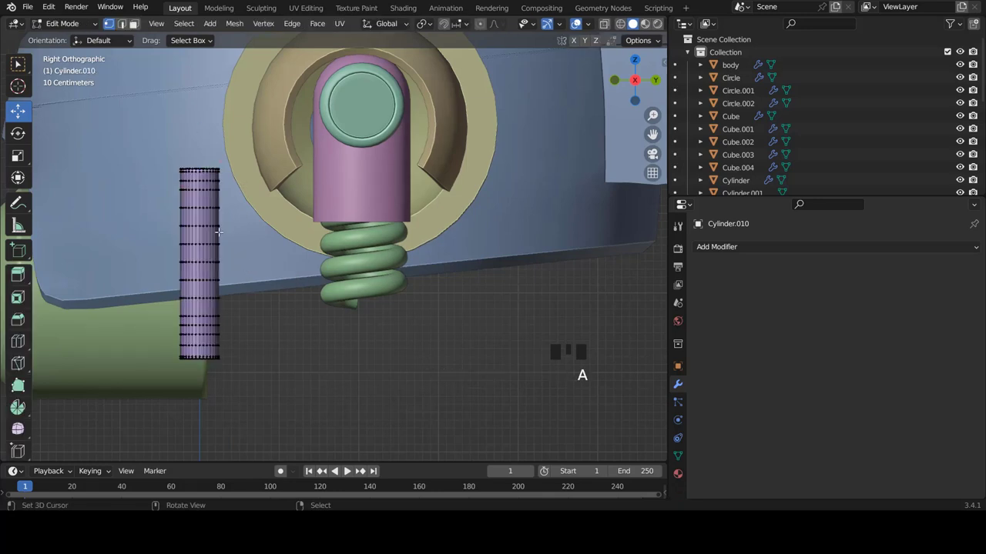
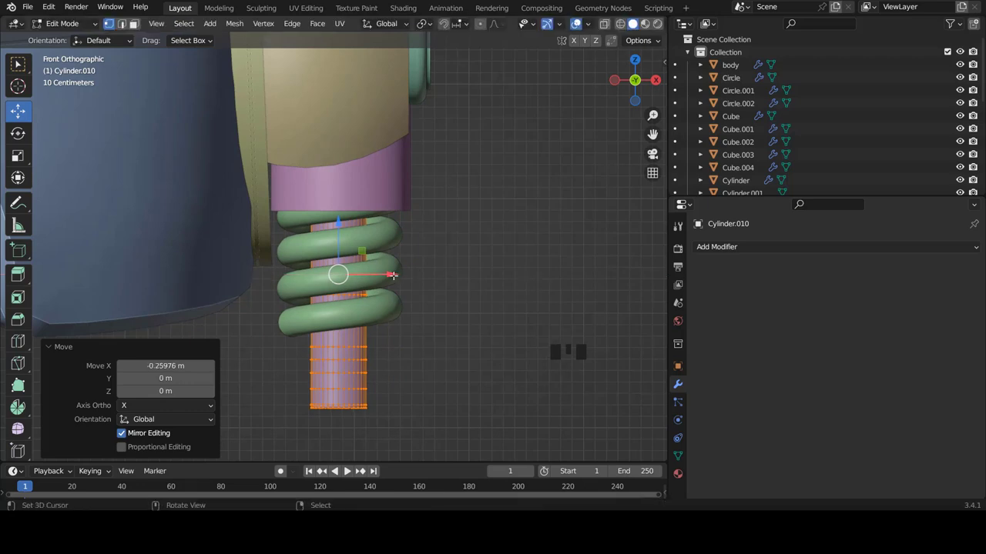
pyautogui.press('KP_3')
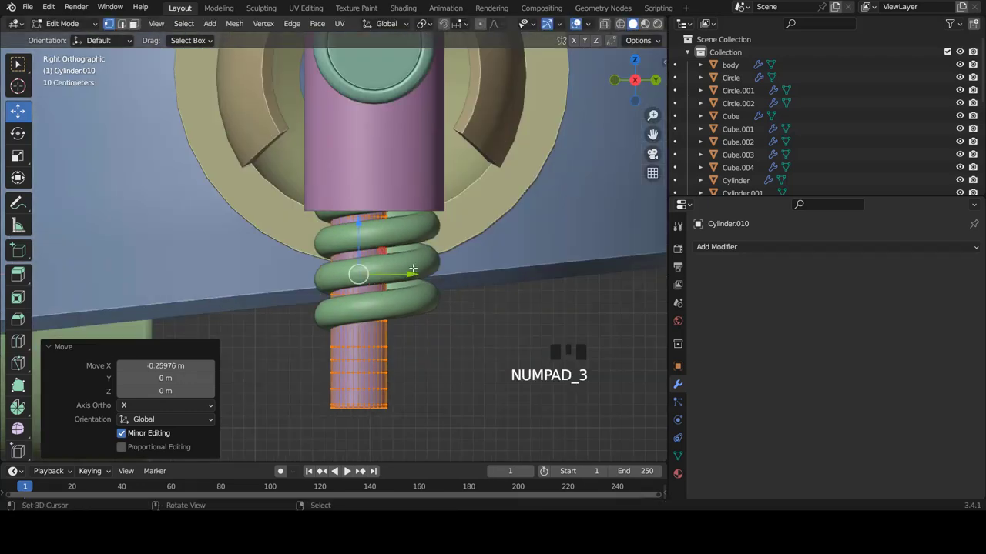
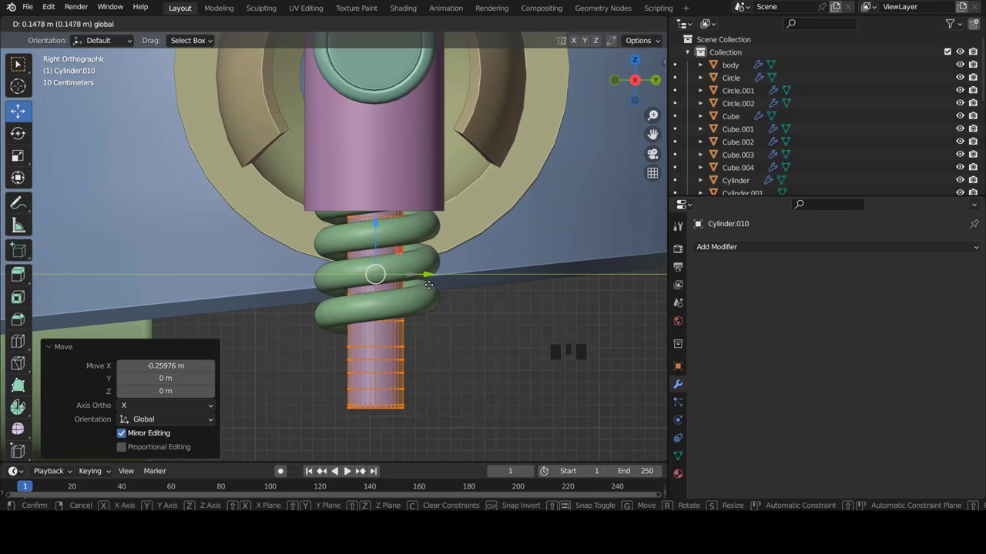
pyautogui.press('KP_1')
pyautogui.scroll(-3)
pyautogui.scroll(3)
pyautogui.press('shift+d')
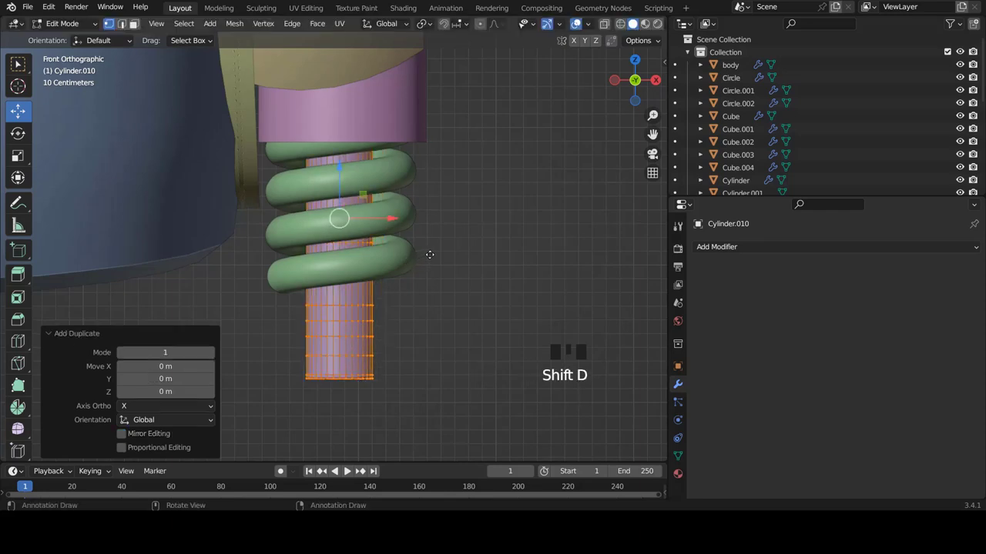
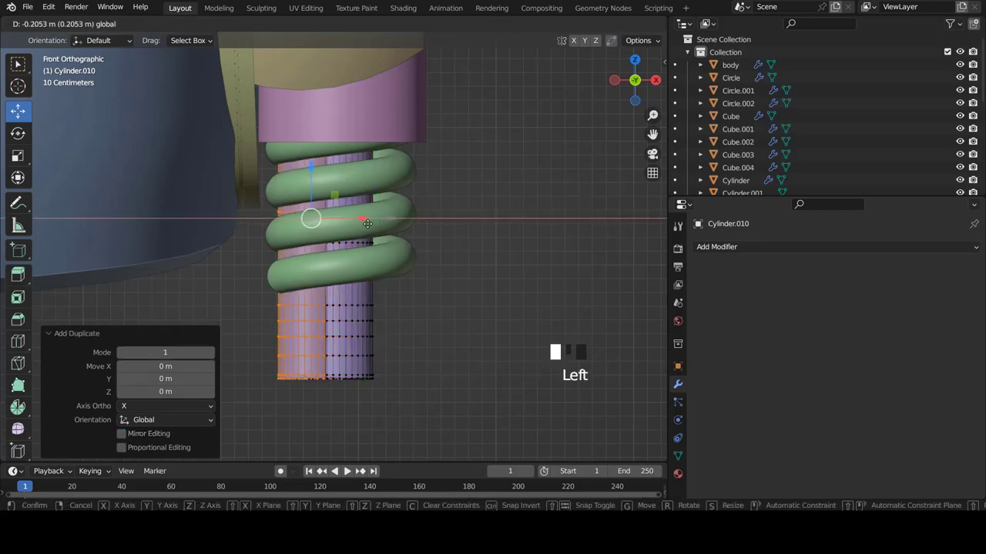
# Place the copy to the left inside the spring, shrink it and stretch it vertically
pyautogui.press('z')
pyautogui.scroll(-3)
pyautogui.press('s')
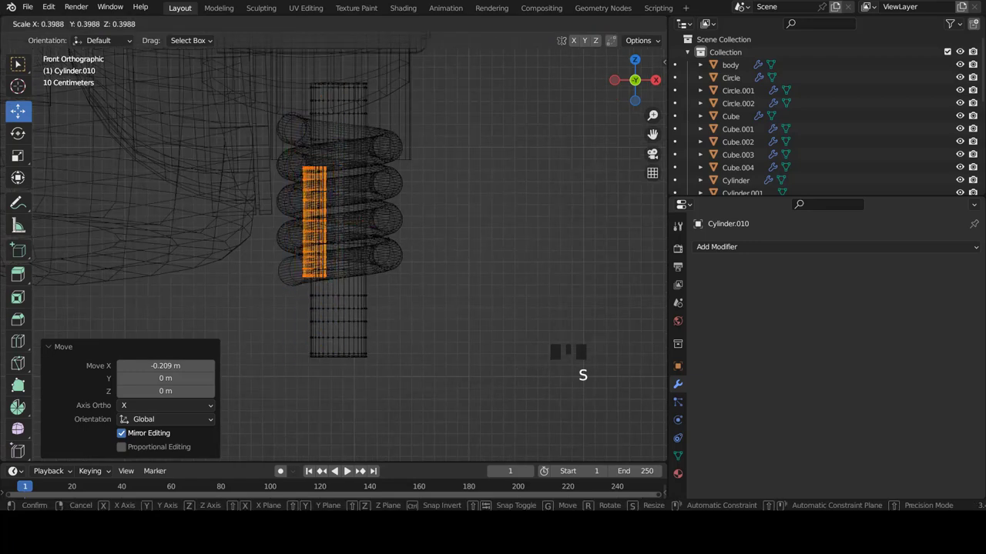
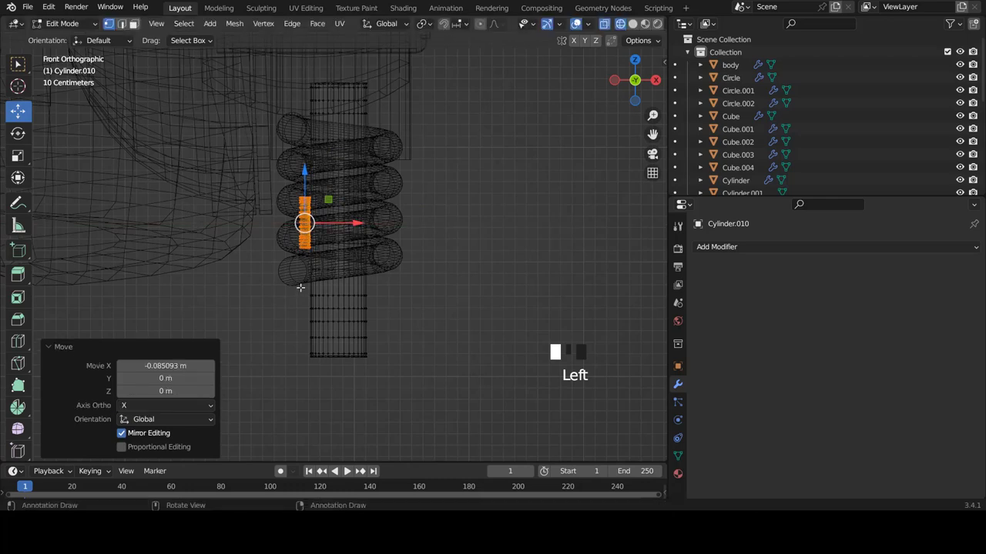
pyautogui.press('s')
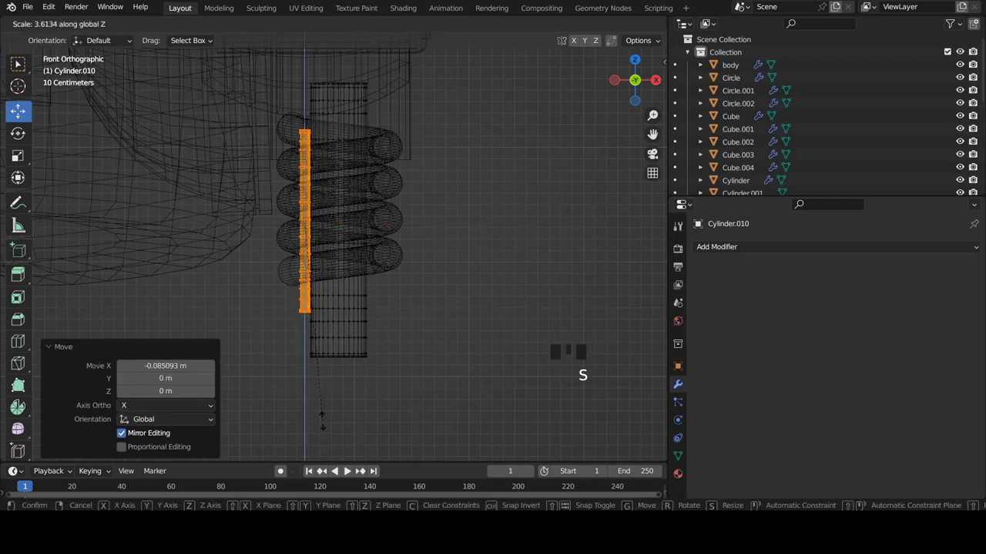
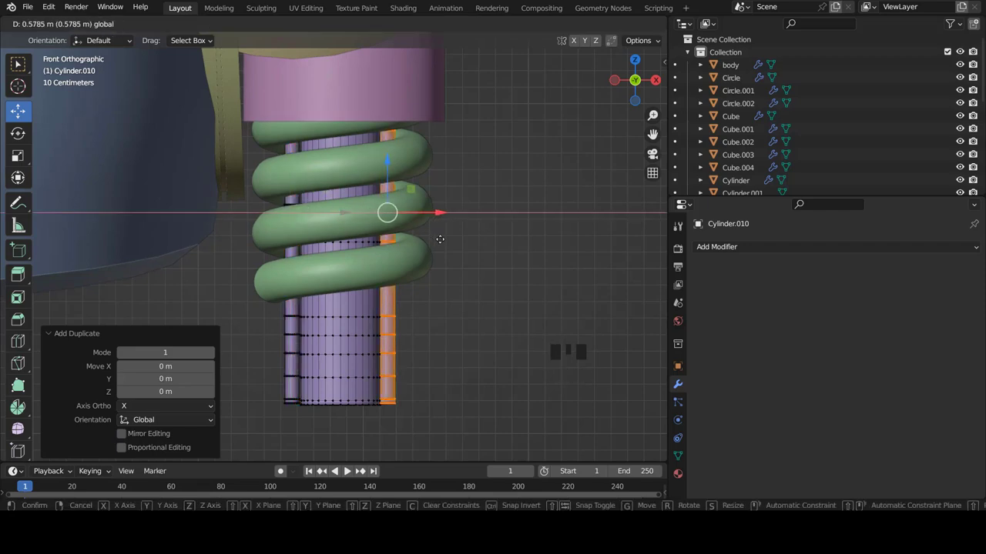
# Make another thin rod copy and position it inside the spring, checked from the side
pyautogui.press('Tab')
pyautogui.press('a')
pyautogui.scroll(-3)
pyautogui.scroll(-3)
pyautogui.scroll(3)
pyautogui.press('KP_3')
pyautogui.scroll(3)
# Add a further rod copy, finish editing and return to the front view of the robot
pyautogui.press('Tab')
pyautogui.press('shift+d')
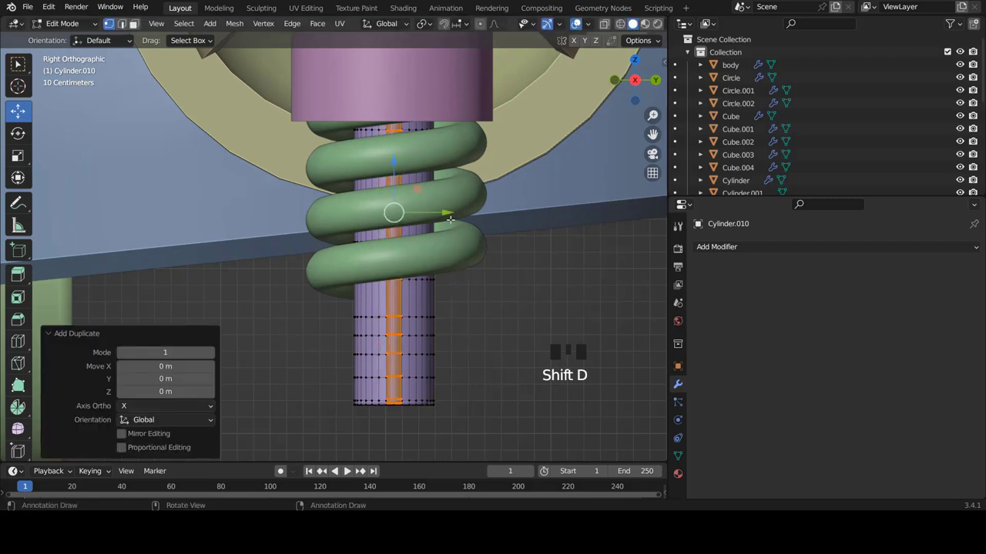
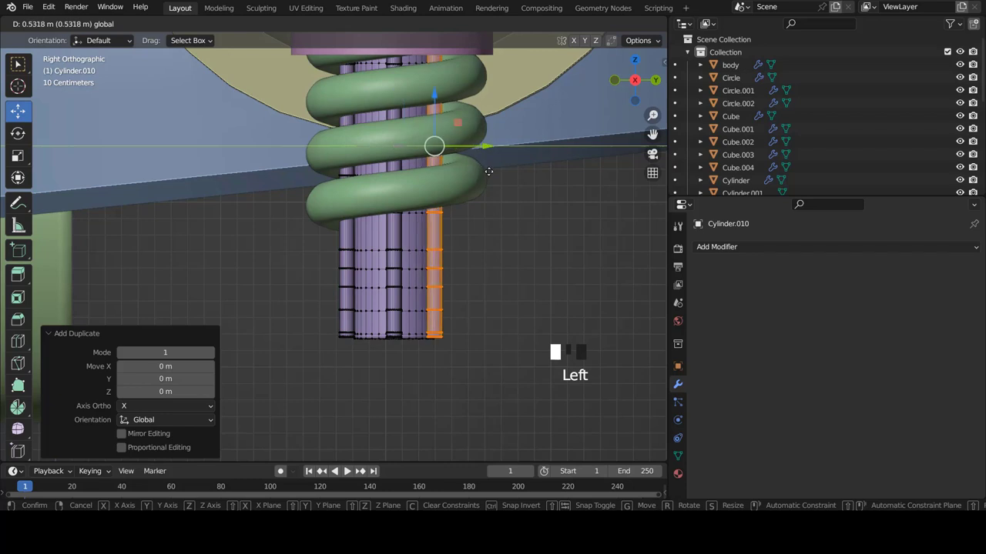
pyautogui.press('Tab')
pyautogui.scroll(-3)
pyautogui.press('a')
pyautogui.press('KP_1')
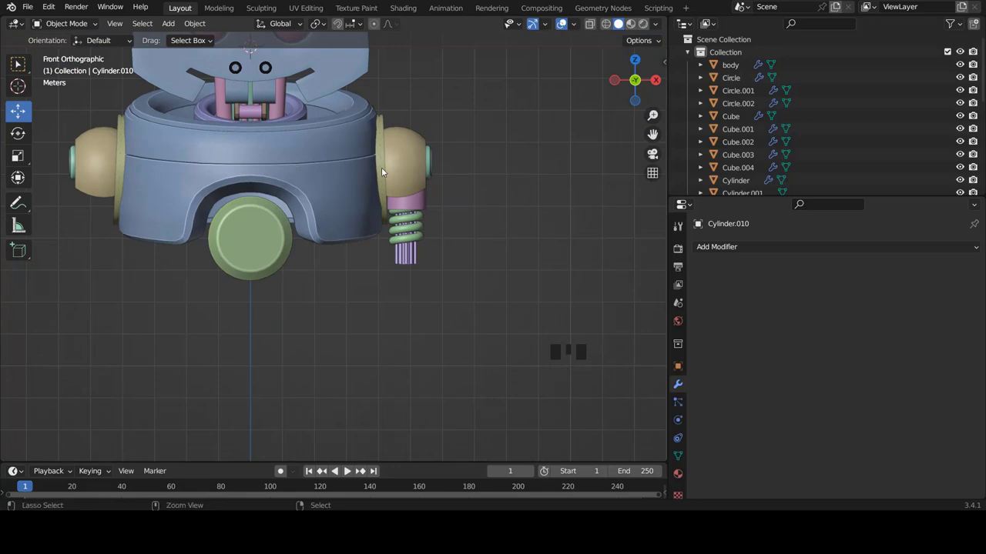
# Select the spring coil Circle.002 to set its Screw modifier to 6 iterations and 0.43 m
pyautogui.scroll(-3)
pyautogui.scroll(3)
pyautogui.scroll(3)
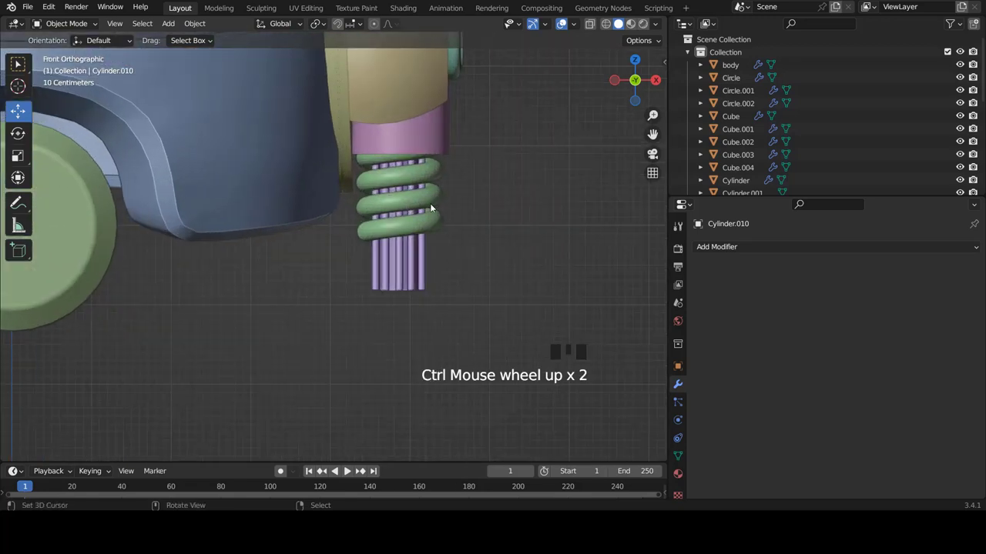
pyautogui.rightClick(433, 205)
pyautogui.scroll(3)
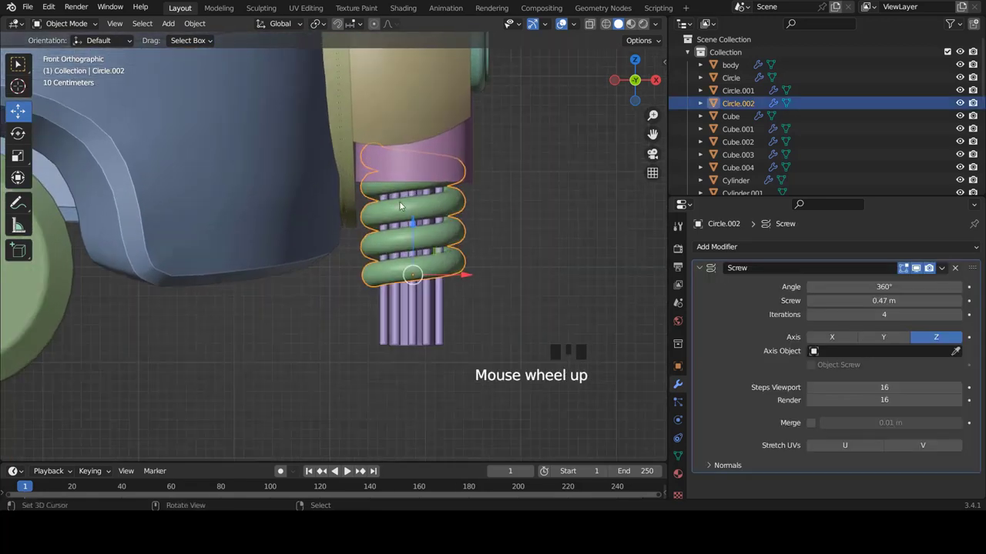
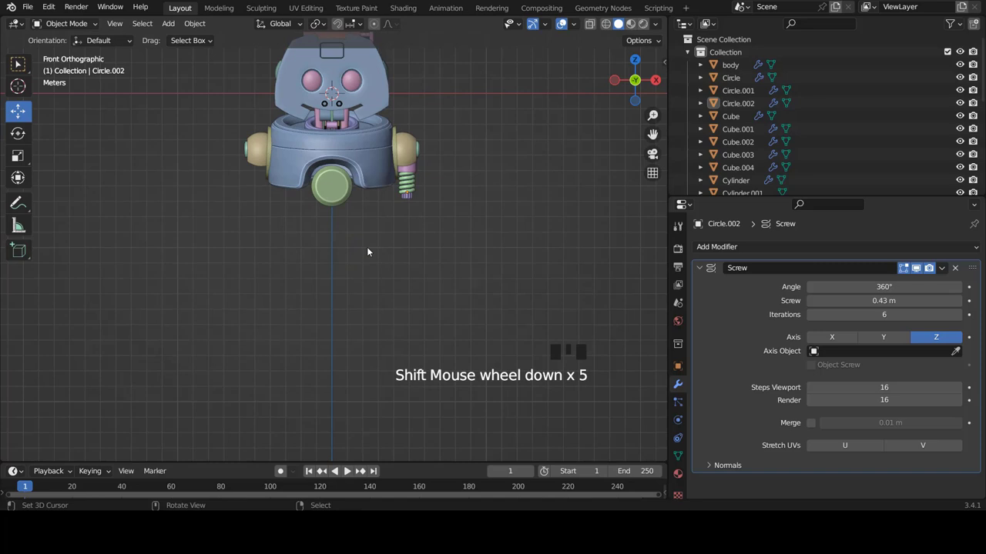
# Add a 16-sided cylinder with no end caps and place it beside the body
pyautogui.press('shift+a')
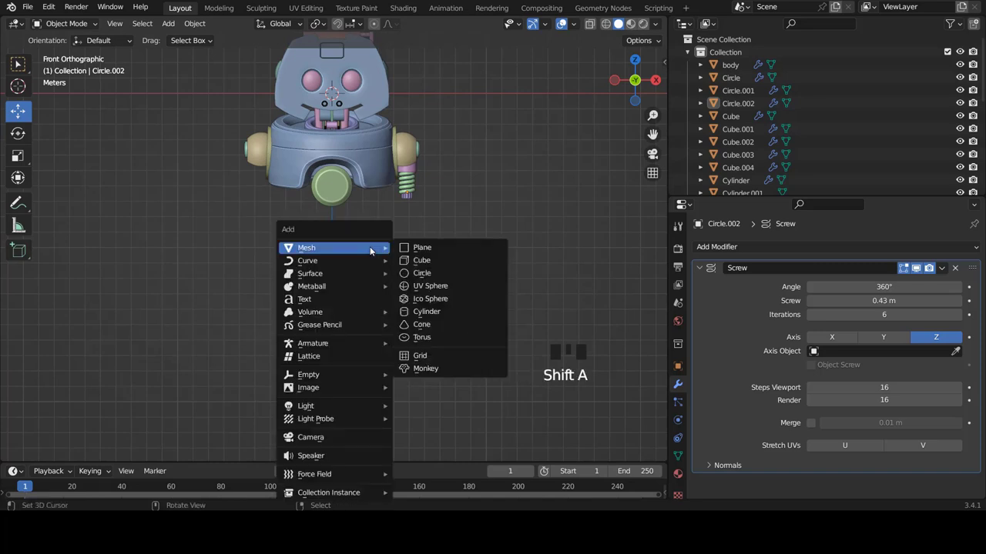
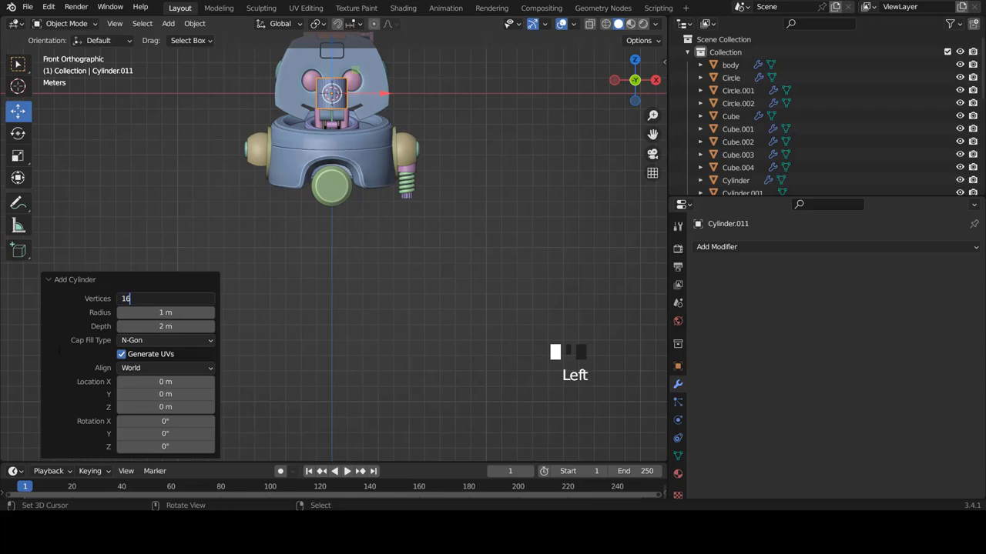
pyautogui.click(137, 345)
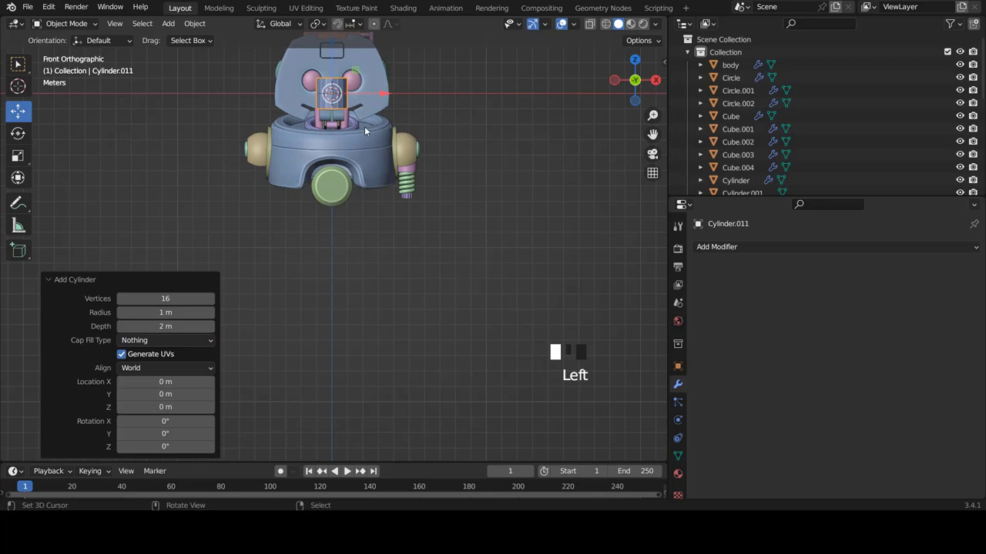
pyautogui.press('Tab')
pyautogui.scroll(3)
pyautogui.scroll(3)
pyautogui.press('g')
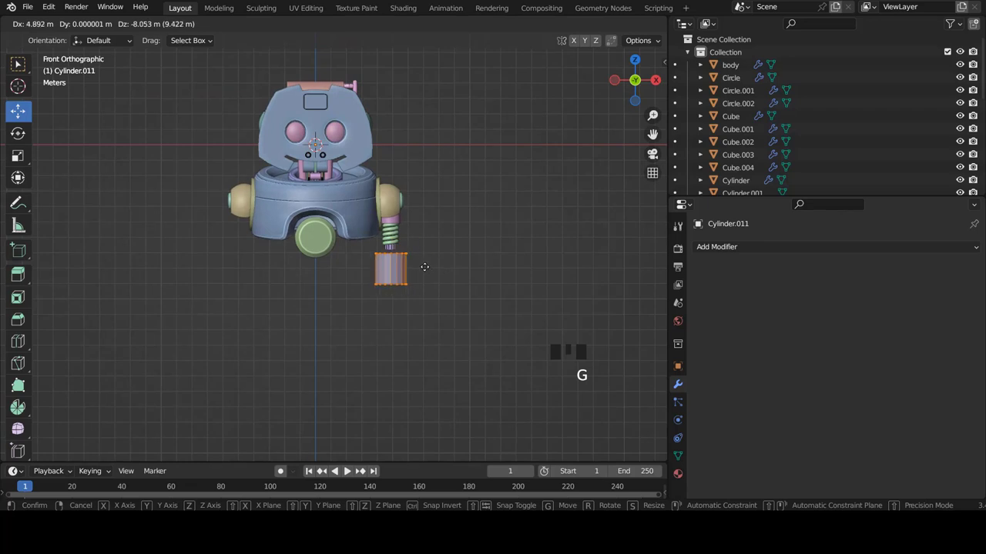
# Scale the new cylinder up below the spring
pyautogui.scroll(3)
pyautogui.scroll(-3)
pyautogui.scroll(3)
pyautogui.scroll(3)
pyautogui.scroll(-3)
pyautogui.press('s')
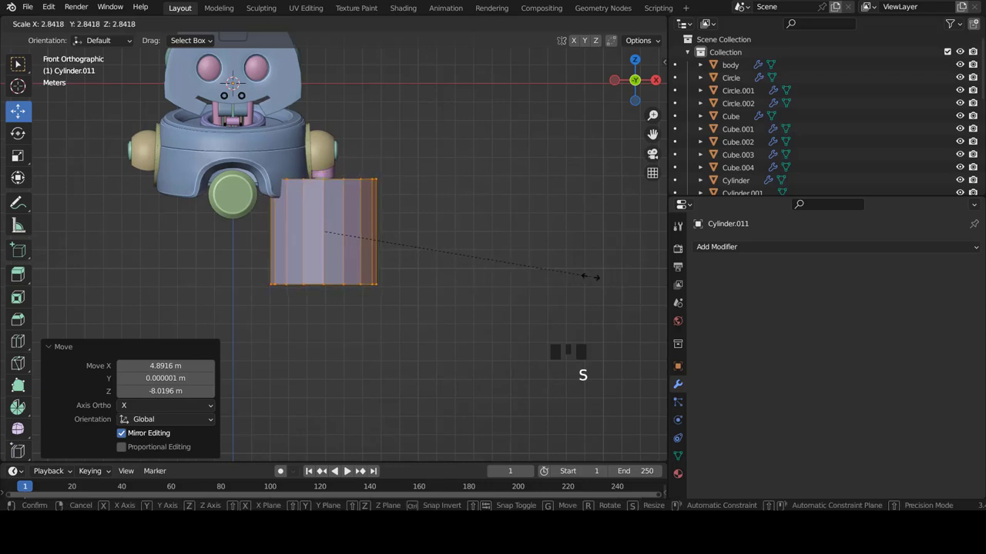
pyautogui.scroll(-3)
# Loop-cut the cylinder around its middle and isolate it in local view
pyautogui.press('ctrl+r')
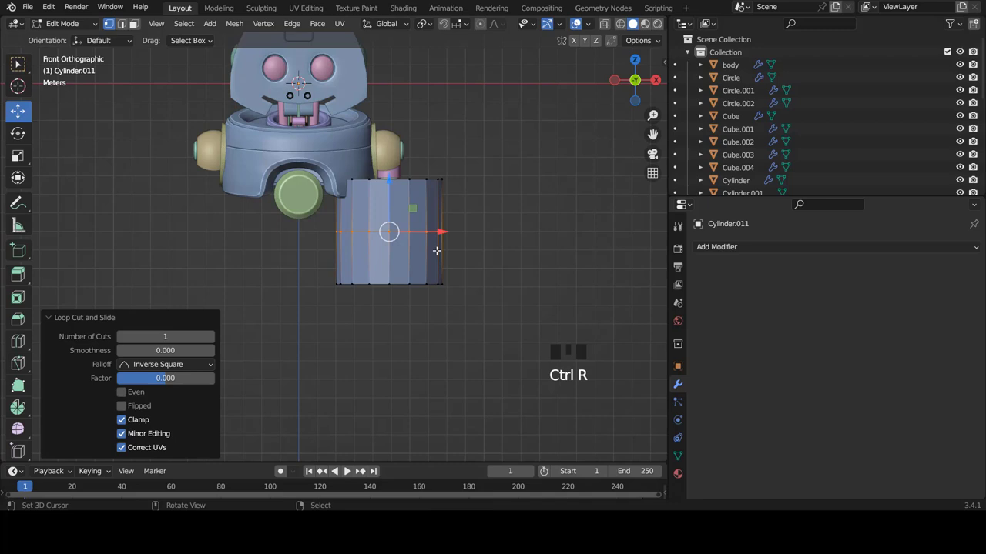
pyautogui.press('KP_Divide')
pyautogui.scroll(-3)
pyautogui.scroll(-3)
pyautogui.scroll(-3)
pyautogui.press('Tab')
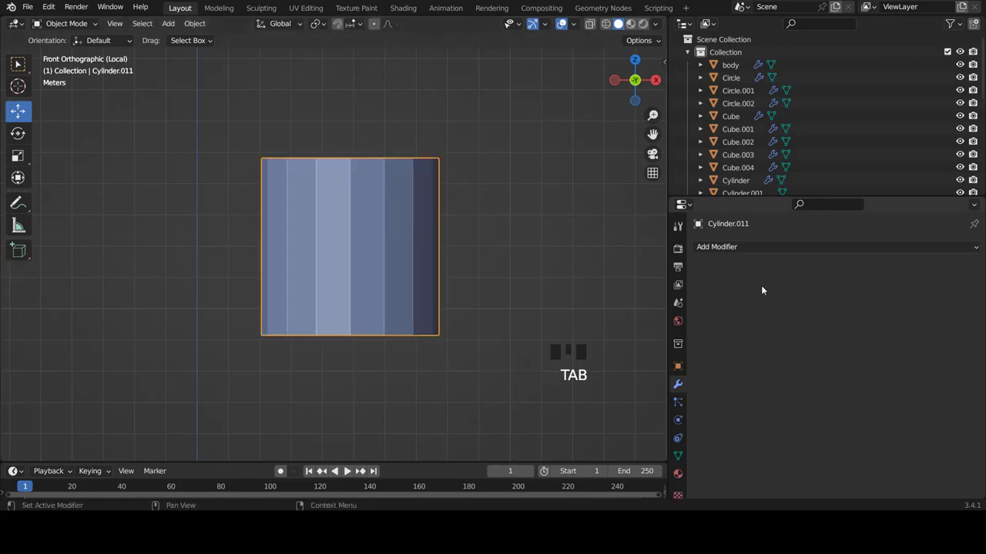
# Give the cylinder a Subdivision Surface modifier at viewport level 2
pyautogui.click(768, 249)
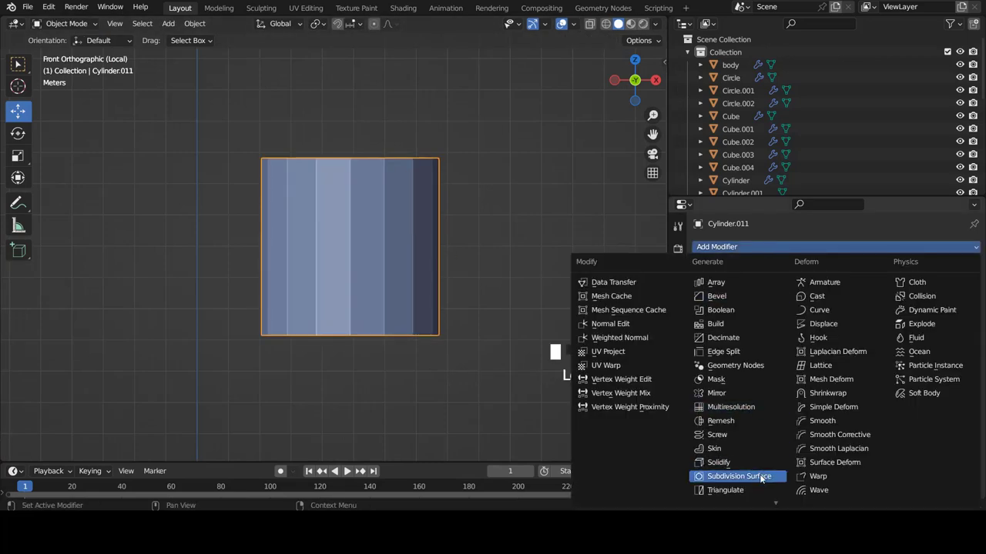
pyautogui.scroll(-3)
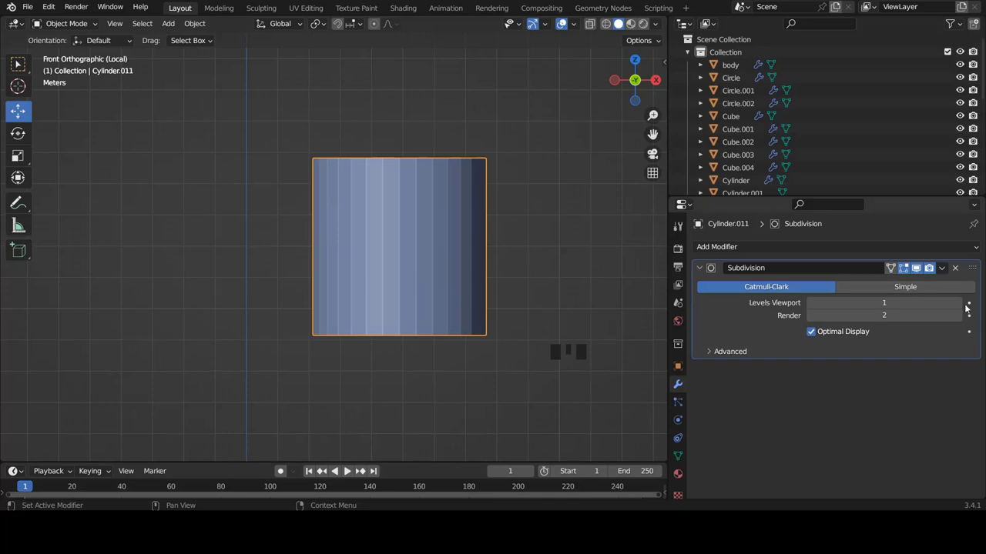
pyautogui.click(963, 306)
# Delete the cylinder's upper side faces, leaving a curved step profile
pyautogui.press('w')
pyautogui.press('Tab')
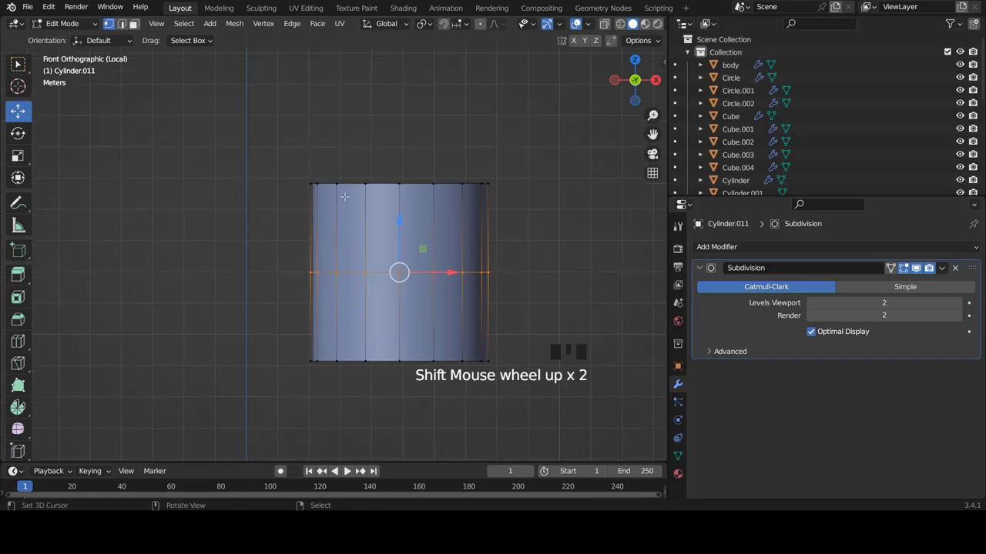
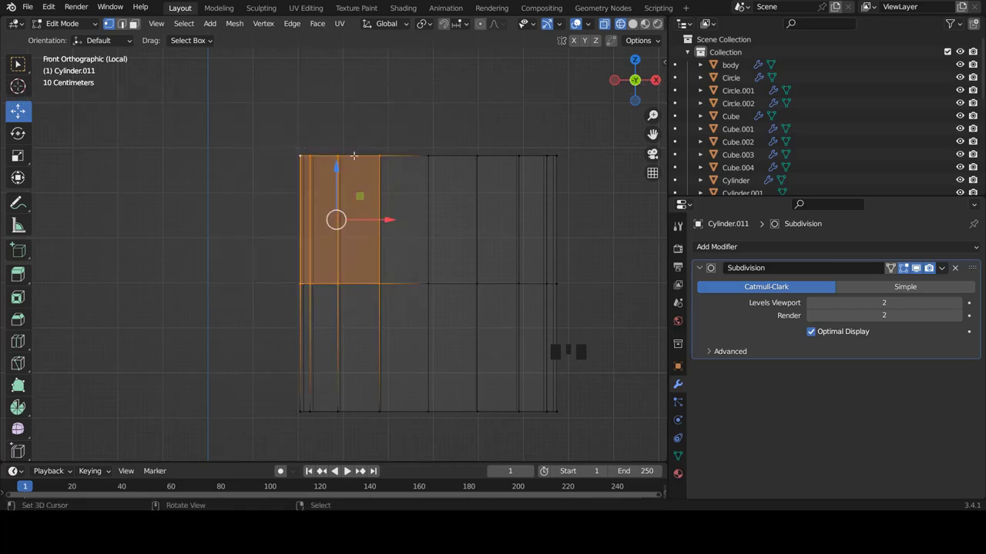
pyautogui.press('z')
pyautogui.press('x')
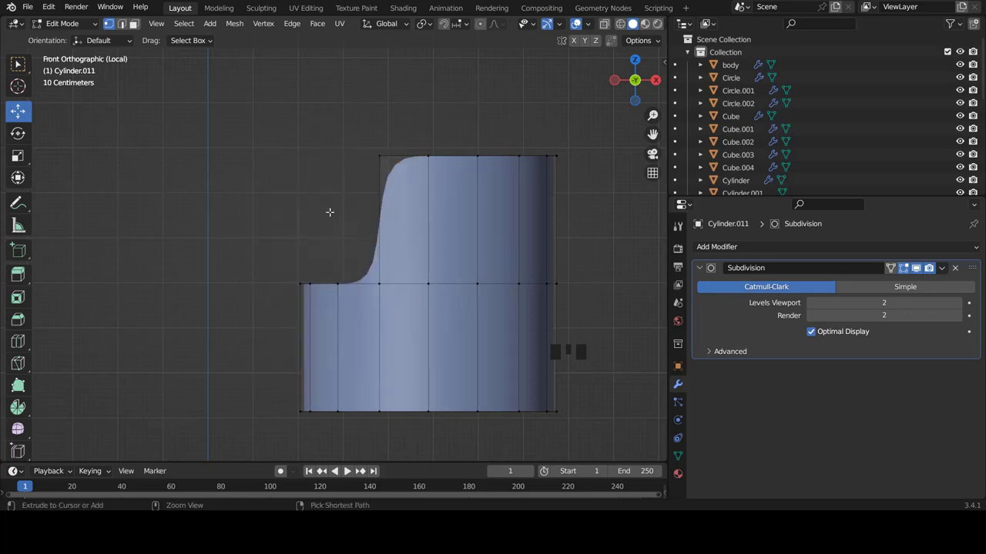
pyautogui.scroll(3)
pyautogui.scroll(-3)
pyautogui.scroll(3)
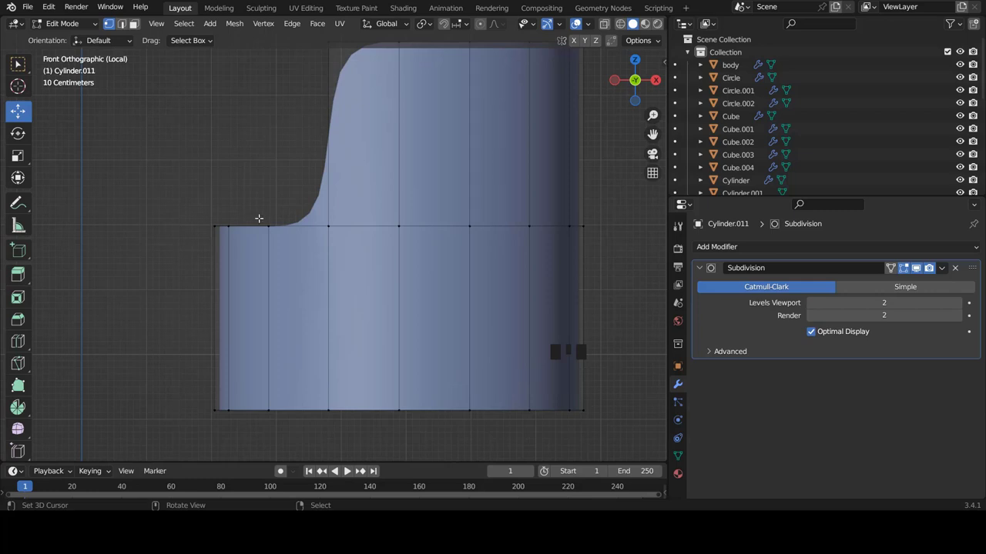
pyautogui.scroll(3)
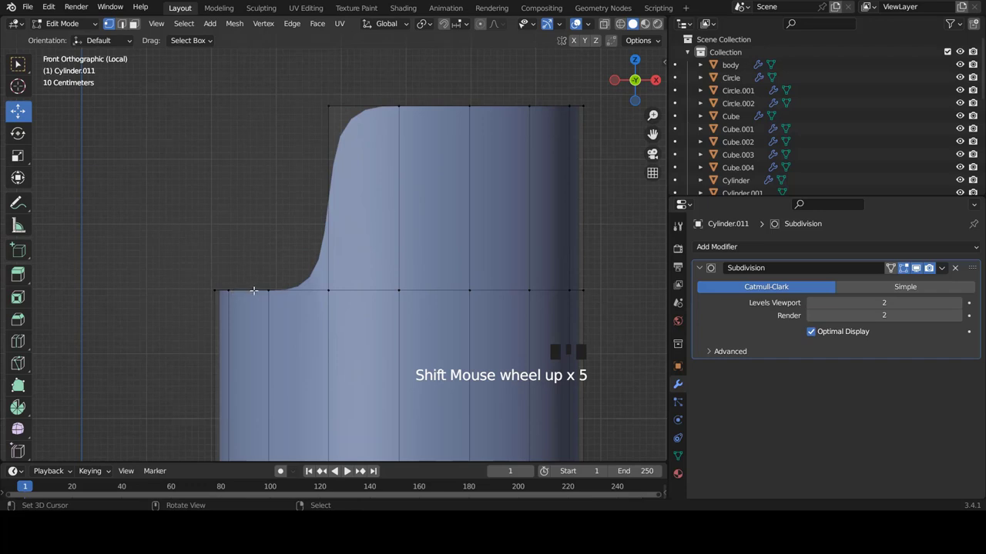
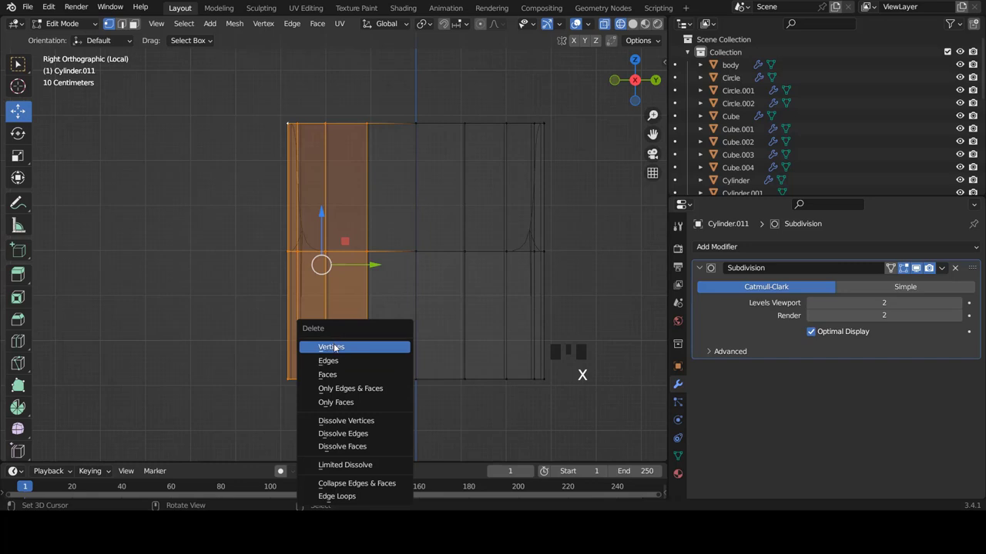
# Delete one half of the cylinder's vertices, leaving a rounded half-shell, and return to Object Mode
pyautogui.scroll(3)
pyautogui.press('z')
pyautogui.scroll(-3)
pyautogui.scroll(3)
pyautogui.scroll(3)
pyautogui.press('Tab')
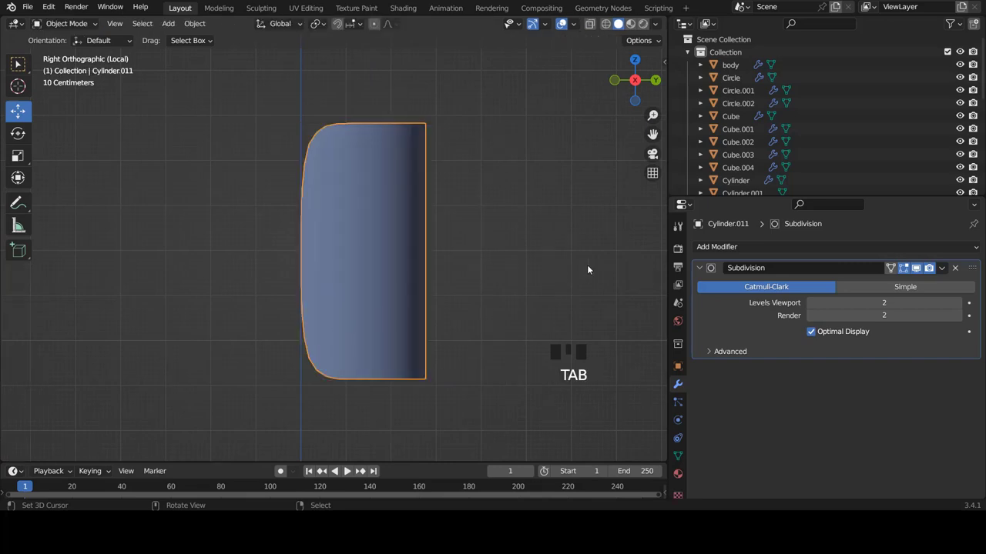
# Add a Mirror modifier to the half-shell set to the Y axis instead of X
pyautogui.moveTo(700, 269); pyautogui.dragTo(725, 365)
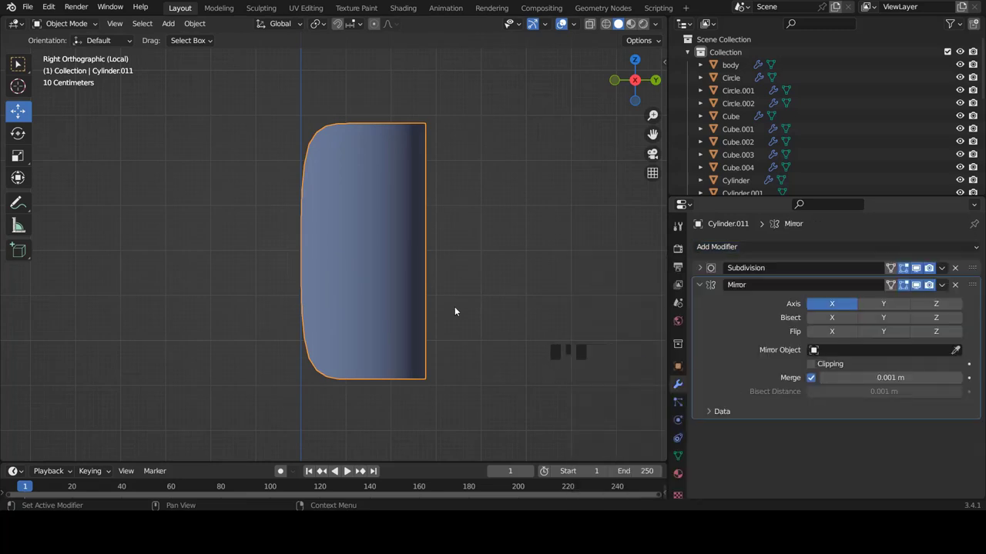
pyautogui.scroll(-3)
pyautogui.scroll(-3)
pyautogui.scroll(3)
pyautogui.scroll(3)
pyautogui.scroll(-3)
pyautogui.click(825, 302)
pyautogui.click(889, 301)
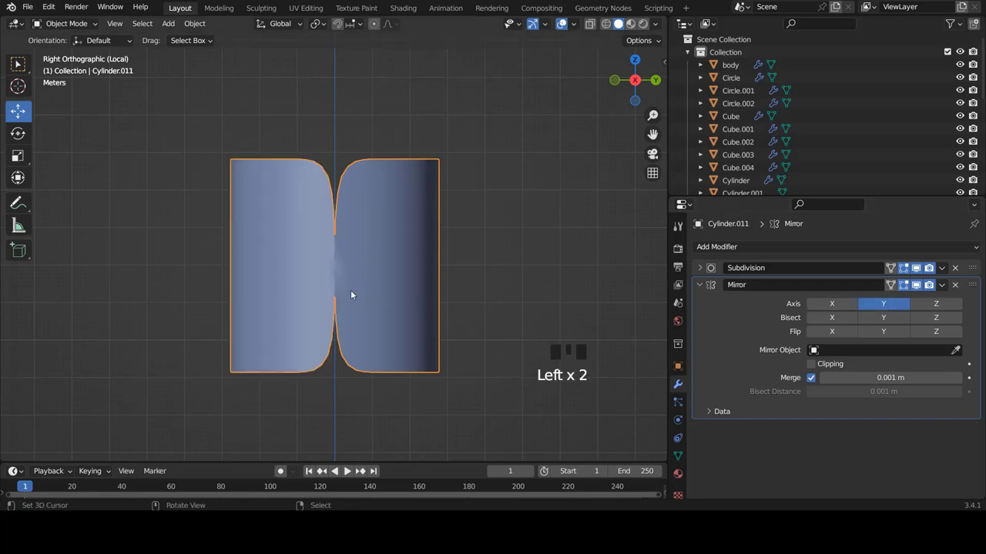
# Move the Mirror above the Subdivision modifier and enable Clipping
pyautogui.scroll(-3)
pyautogui.scroll(3)
pyautogui.scroll(3)
pyautogui.click(699, 285)
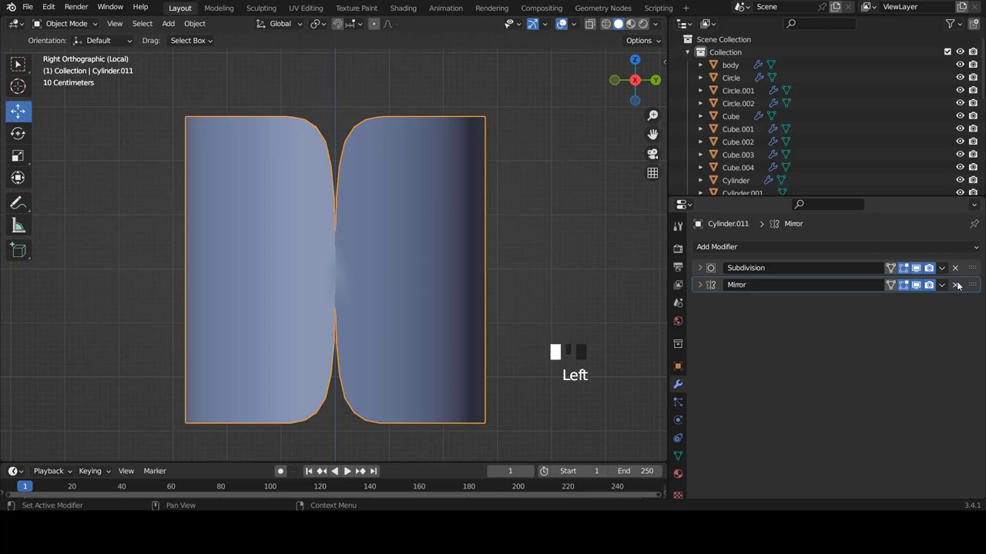
pyautogui.click(971, 286)
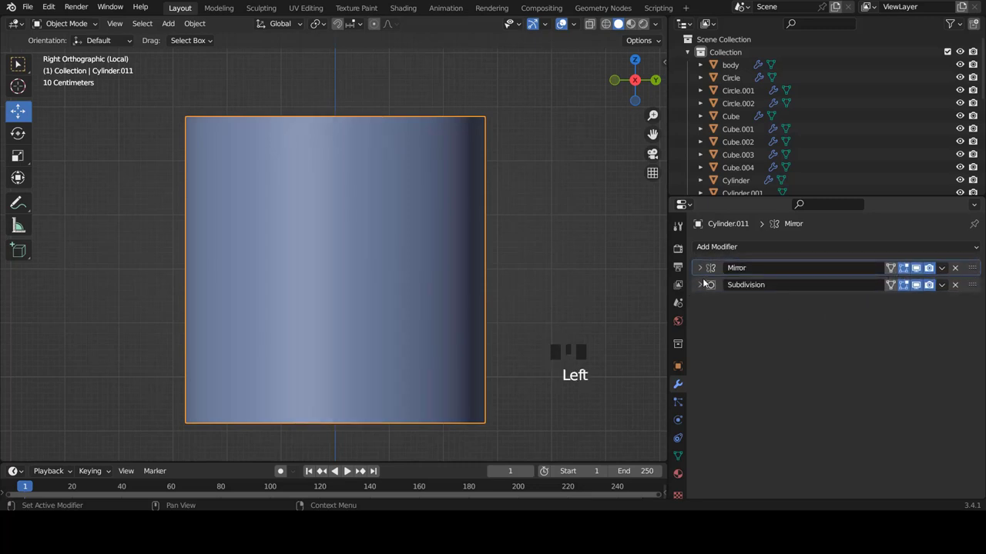
pyautogui.click(699, 274)
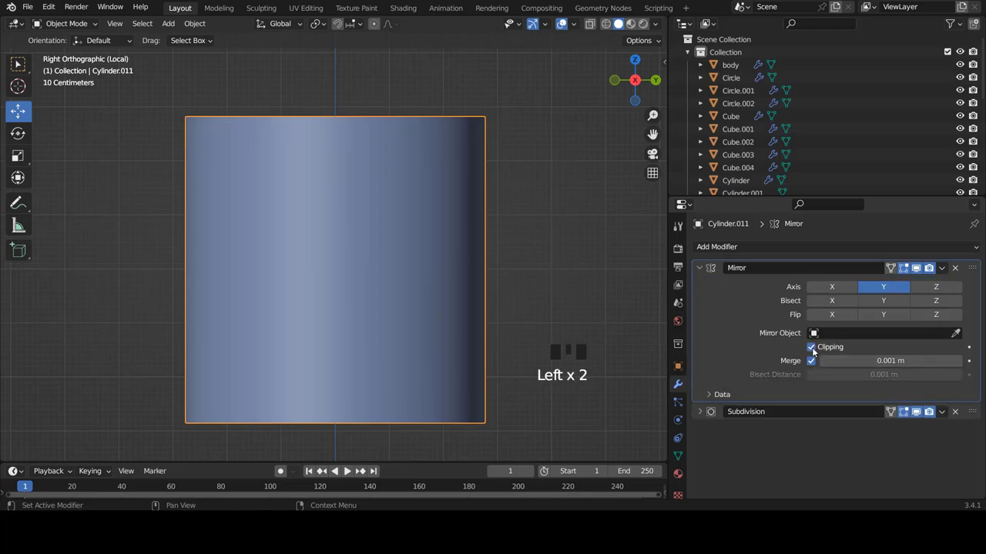
pyautogui.click(703, 270)
# Inspect the seamless full shell from front and side views
pyautogui.scroll(-3)
pyautogui.press('KP_1')
pyautogui.scroll(3)
pyautogui.press('KP_3')
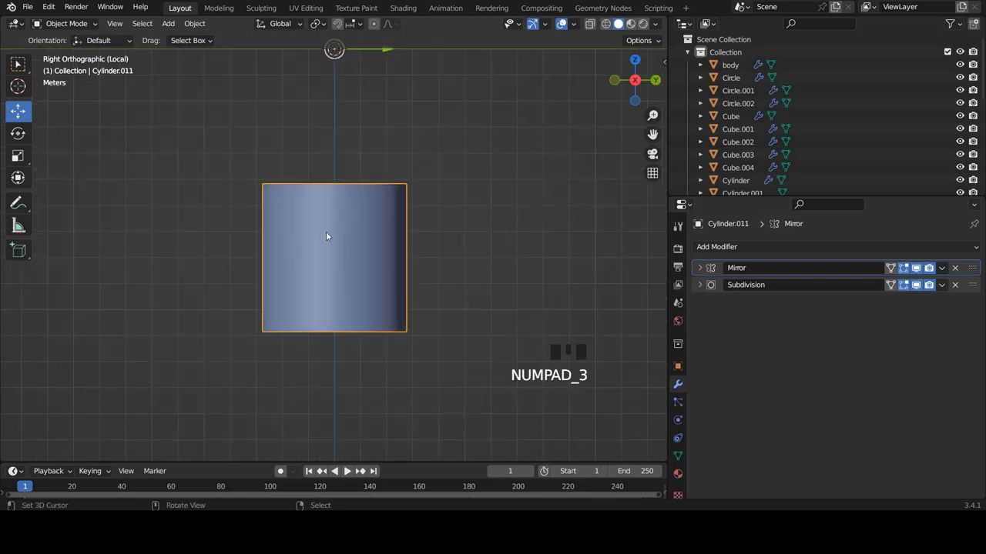
pyautogui.scroll(-3)
pyautogui.scroll(3)
# Raise the shell's top vertices into a smooth arch with proportional editing, checked from the front
pyautogui.press('Tab')
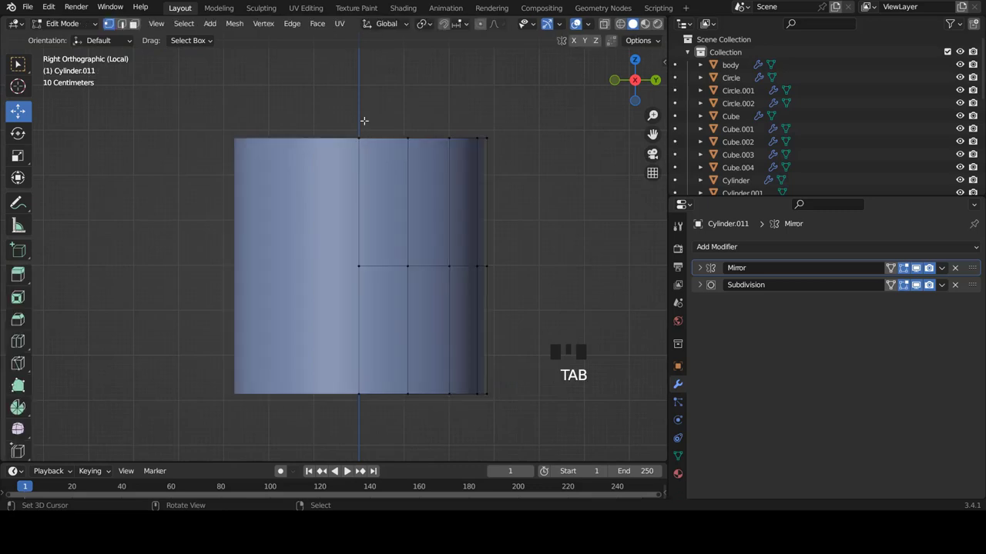
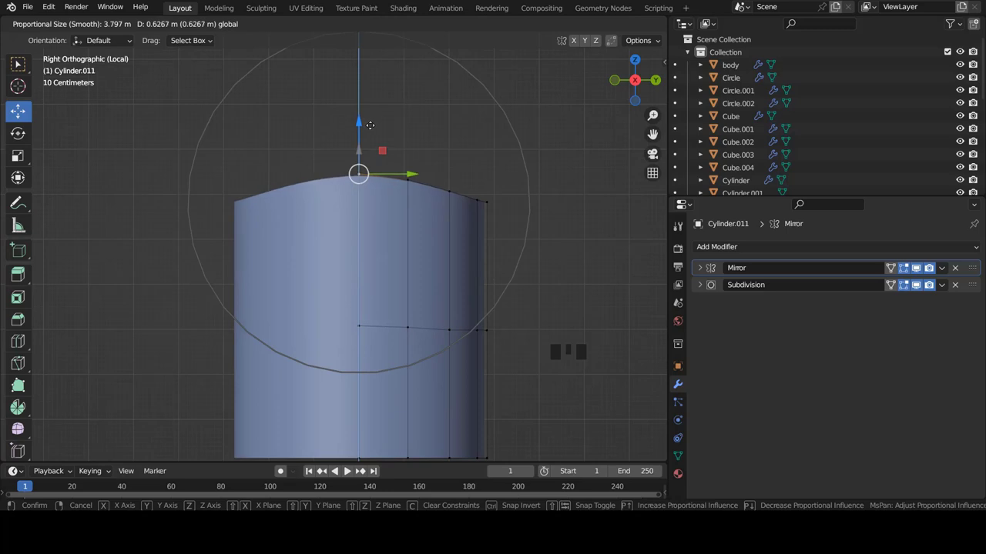
pyautogui.scroll(-3)
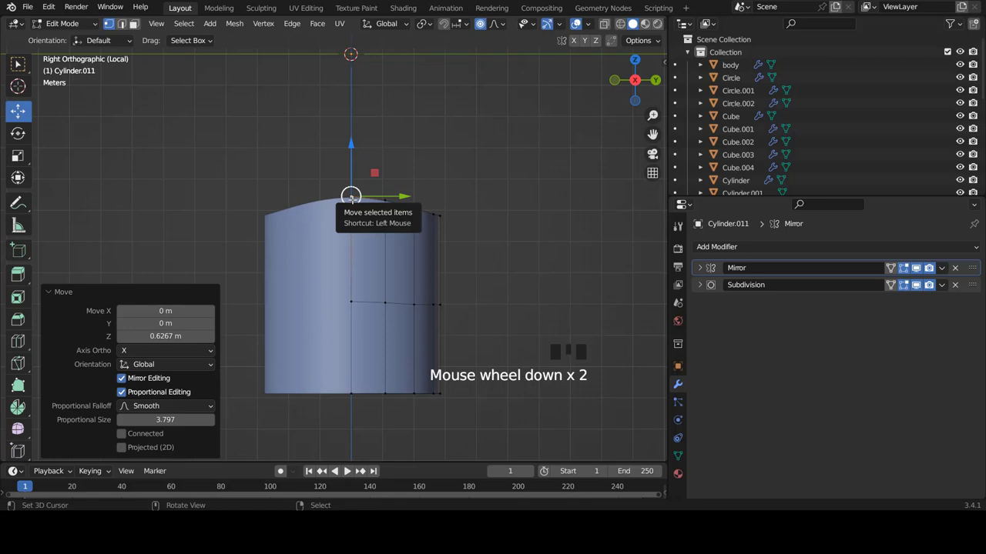
pyautogui.press('KP_1')
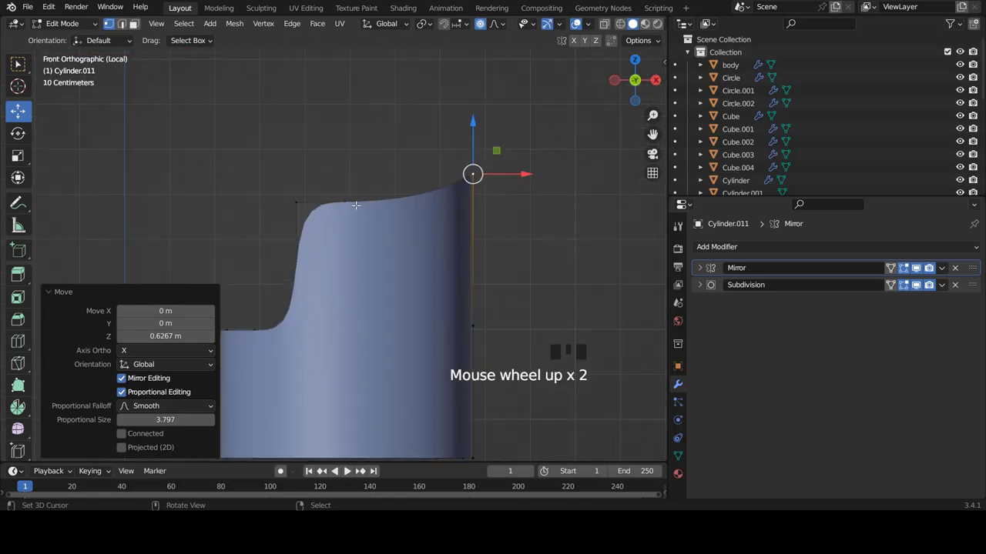
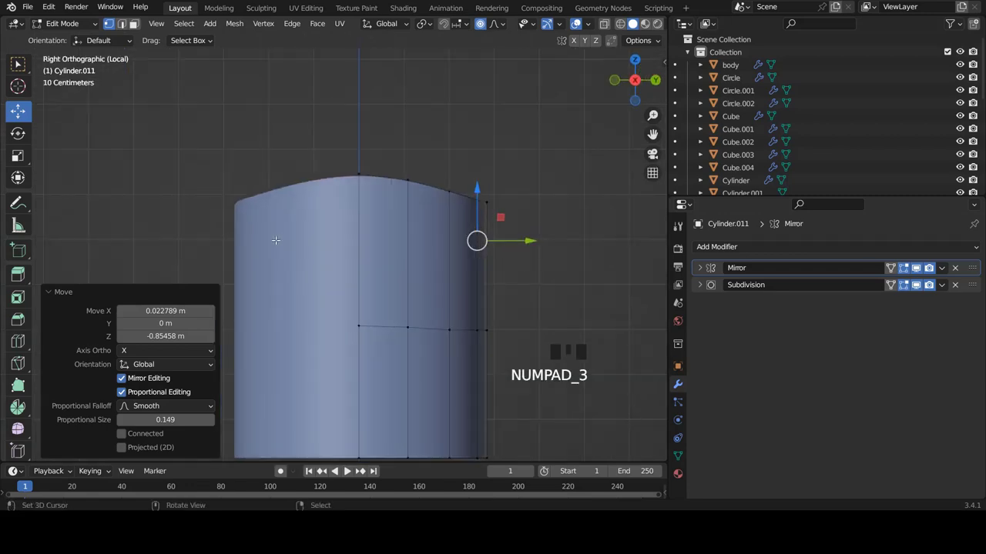
pyautogui.press('KP_1')
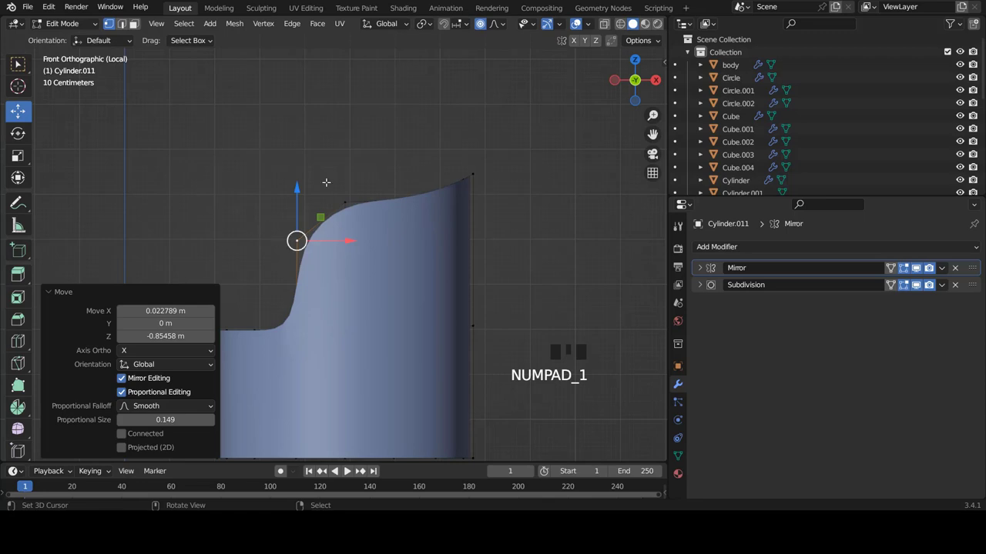
# Show the mirror result while editing and refine the curved front shoulder
pyautogui.scroll(-3)
pyautogui.scroll(3)
pyautogui.scroll(3)
pyautogui.click(893, 270)
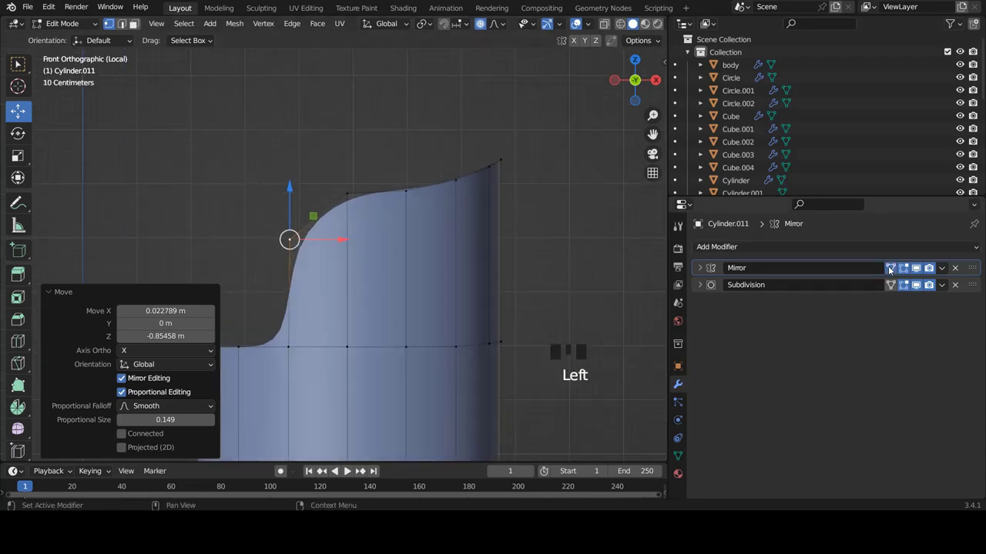
pyautogui.scroll(-3)
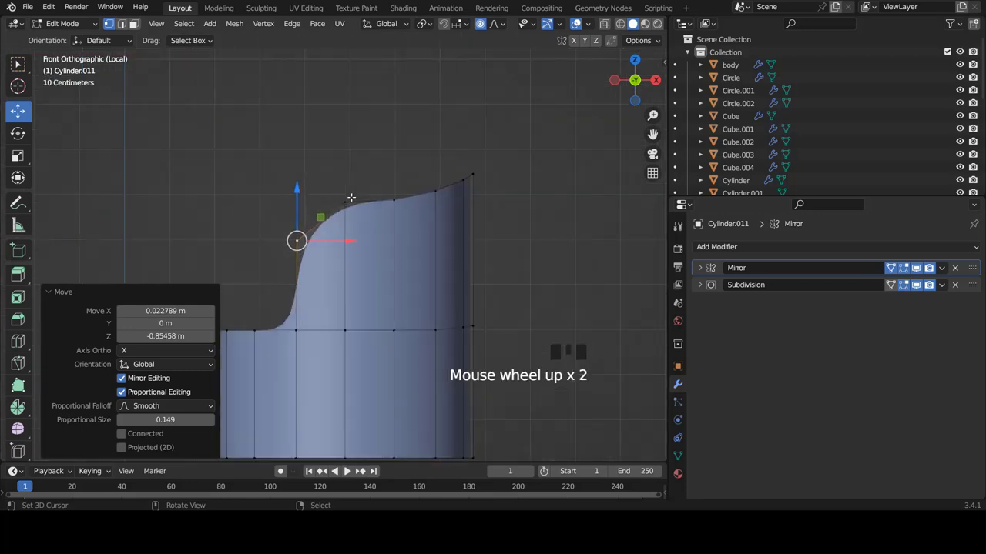
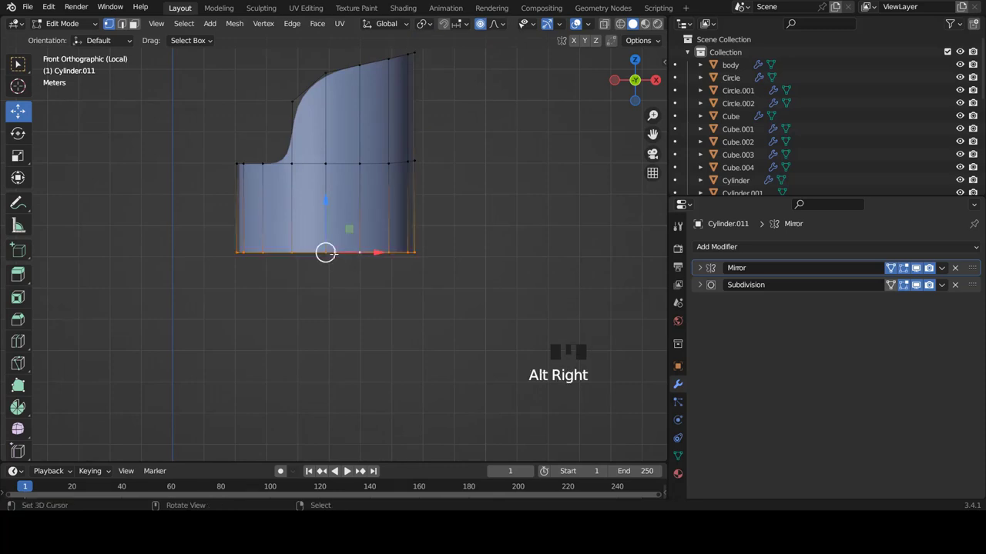
# Extrude the bottom edge loop down and flatten it along Z in side view with proportional editing
pyautogui.press('e')
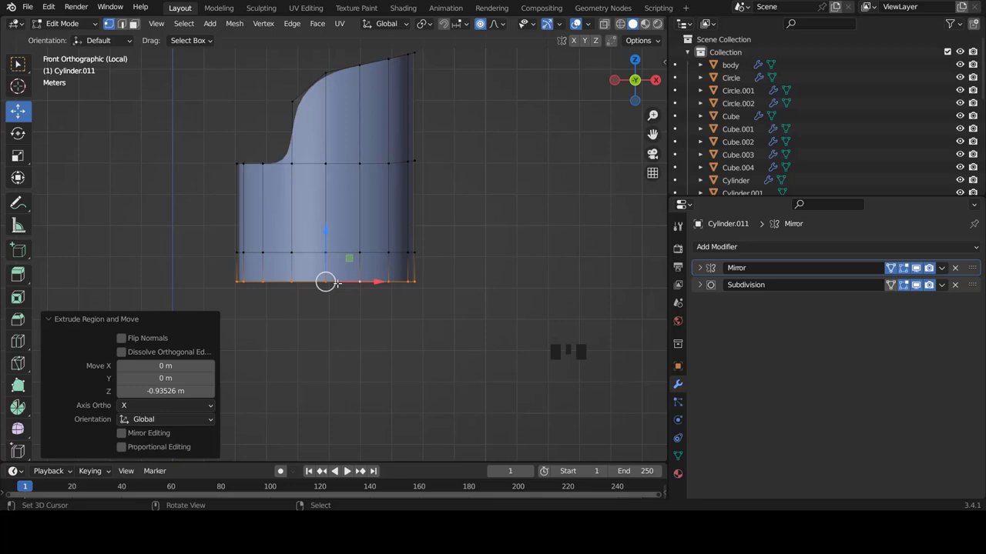
pyautogui.scroll(-3)
pyautogui.press('KP_3')
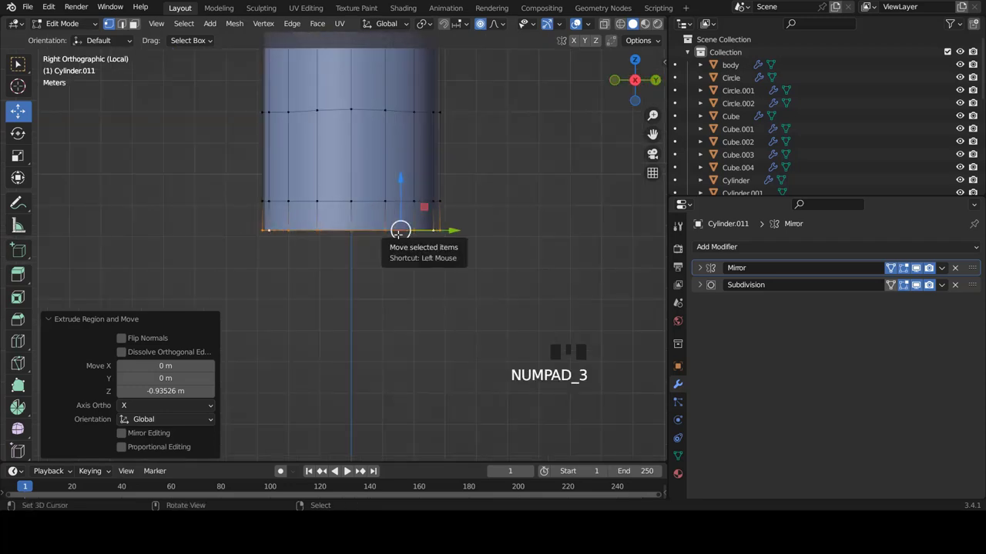
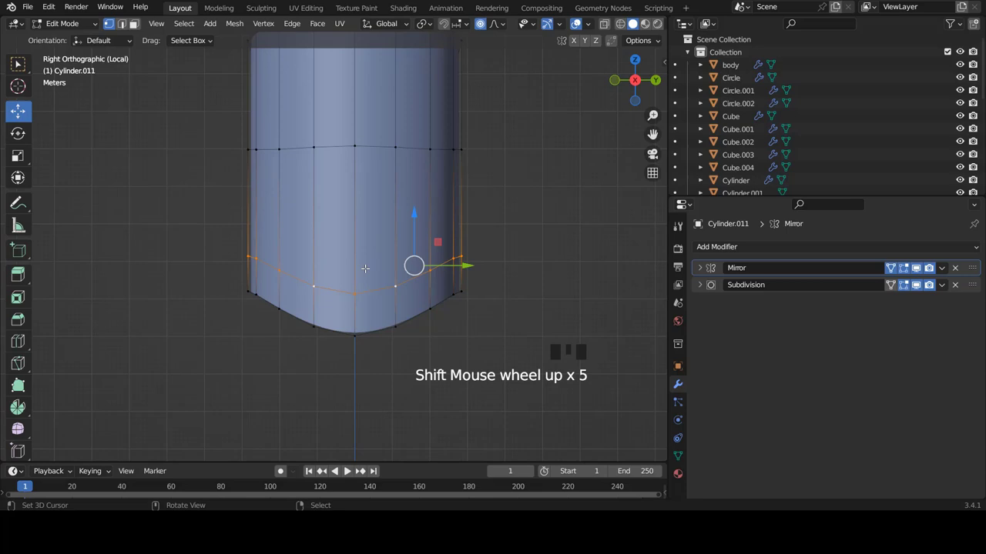
pyautogui.press('o')
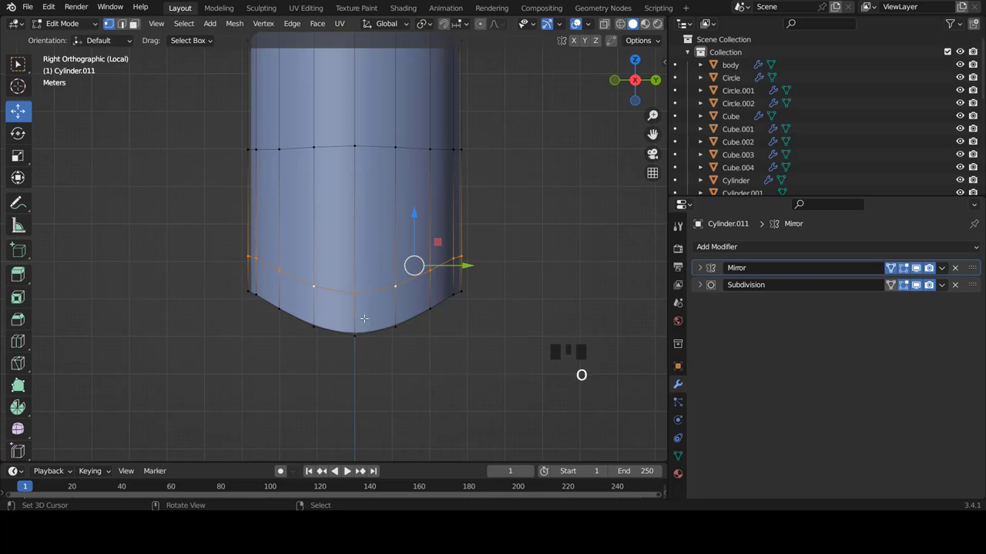
pyautogui.press('s')
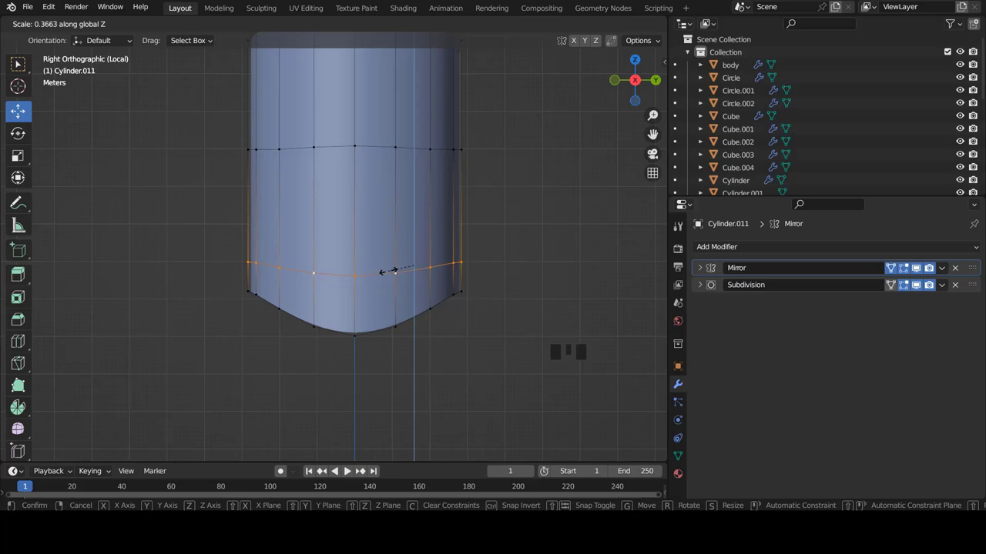
pyautogui.press('Tab')
# Sweep the lower rim into a flared curve with a 0.6 m proportional move along Z
pyautogui.press('KP_3')
pyautogui.press('KP_1')
pyautogui.scroll(-3)
pyautogui.press('Tab')
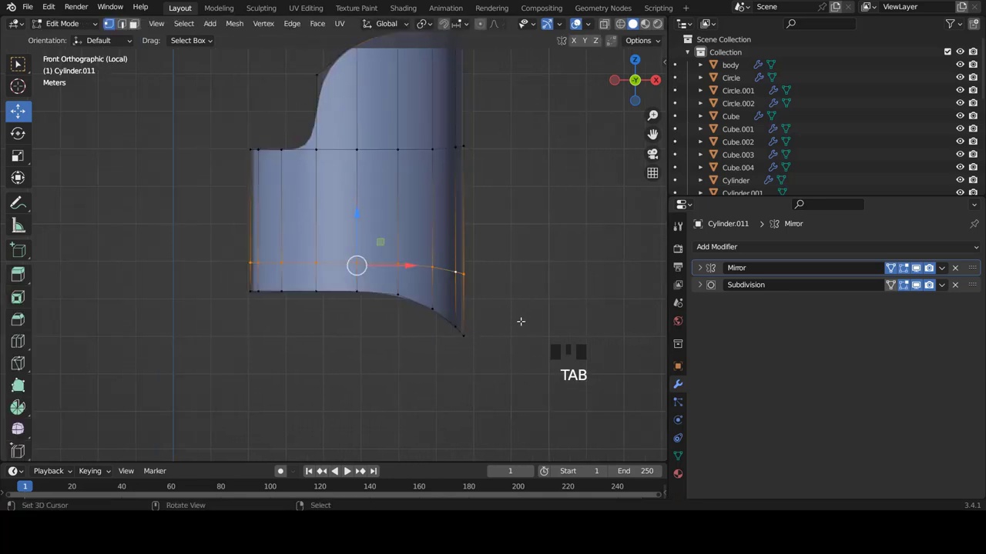
pyautogui.press('KP_3')
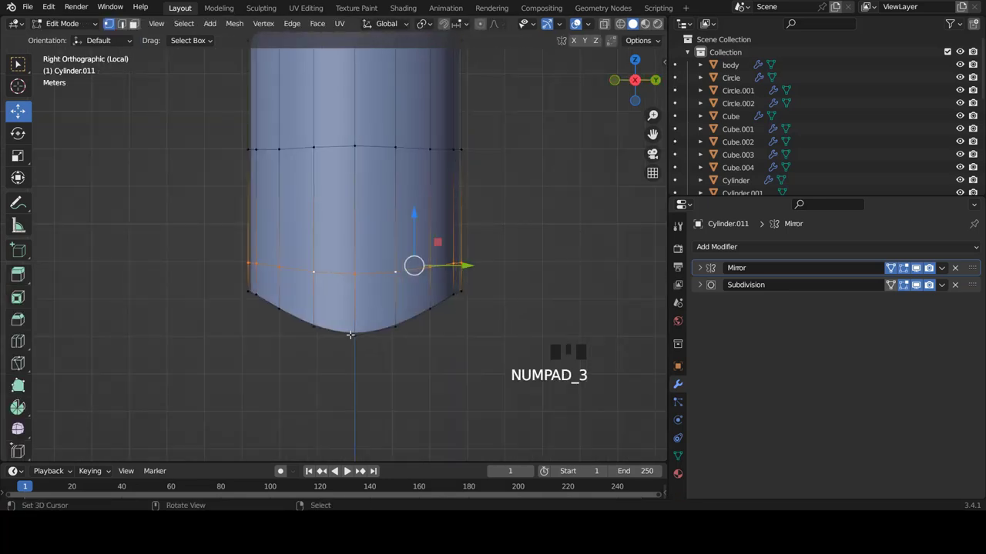
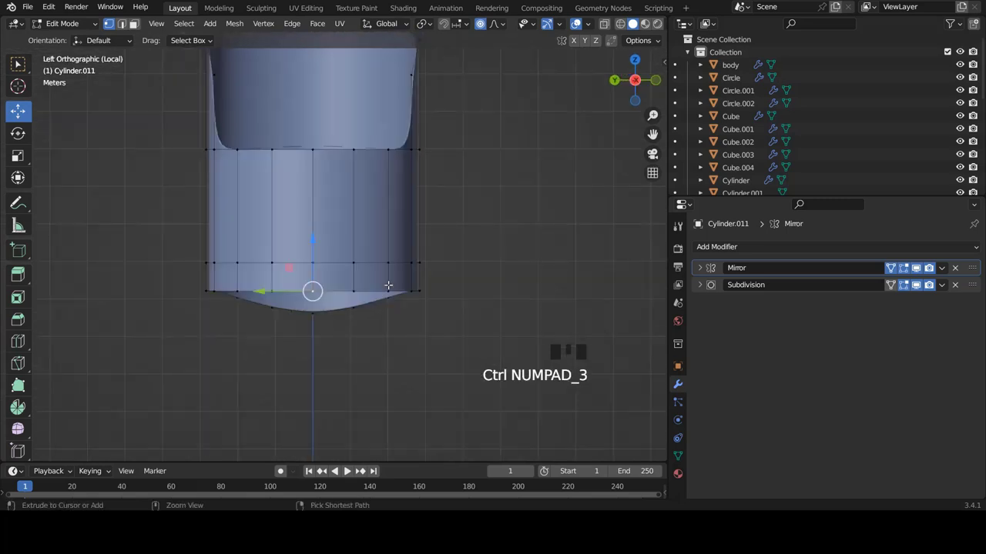
pyautogui.press('KP_1')
pyautogui.press('g')
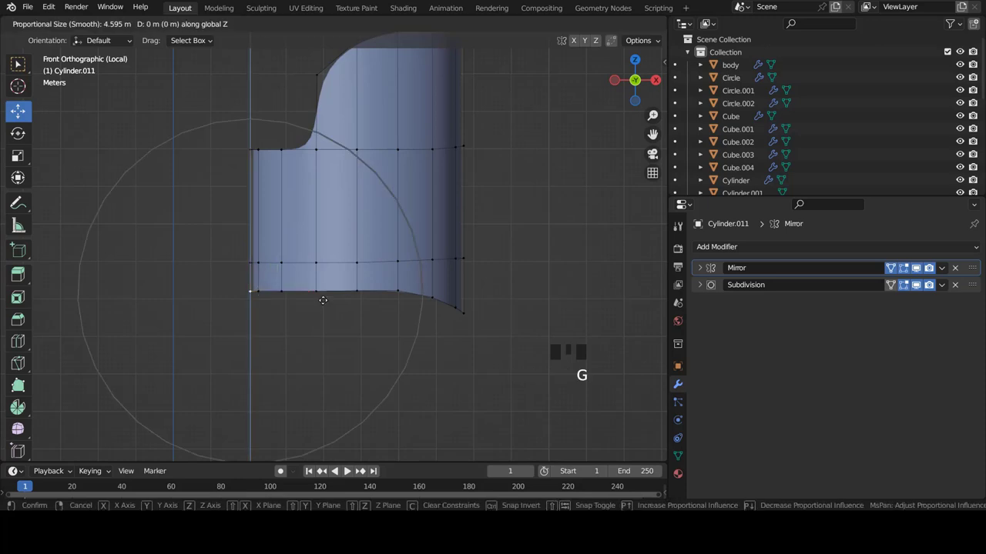
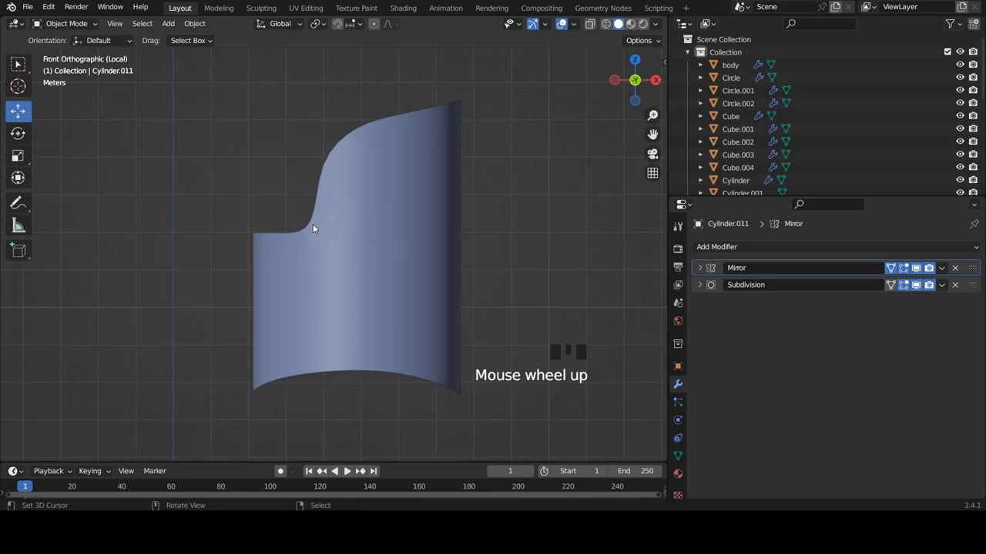
# Exit local view to show the shell beside the robot and select it in side view
pyautogui.scroll(-3)
pyautogui.moveTo(393, 301); pyautogui.dragTo(280, 262)
pyautogui.press('KP_1')
pyautogui.press('KP_Divide')
pyautogui.scroll(3)
pyautogui.scroll(3)
pyautogui.rightClick(394, 262)
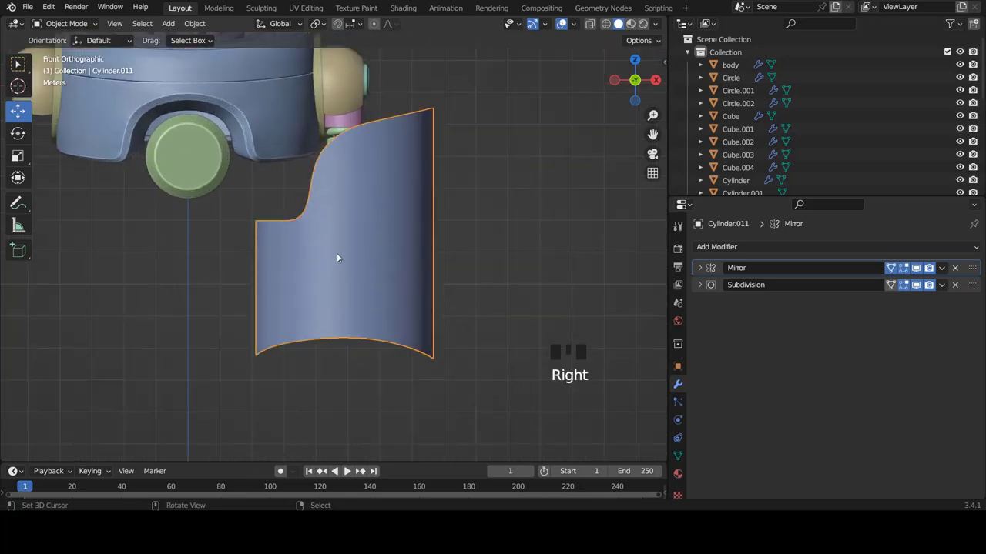
pyautogui.scroll(-3)
pyautogui.moveTo(298, 276); pyautogui.dragTo(221, 272)
pyautogui.press('KP_3')
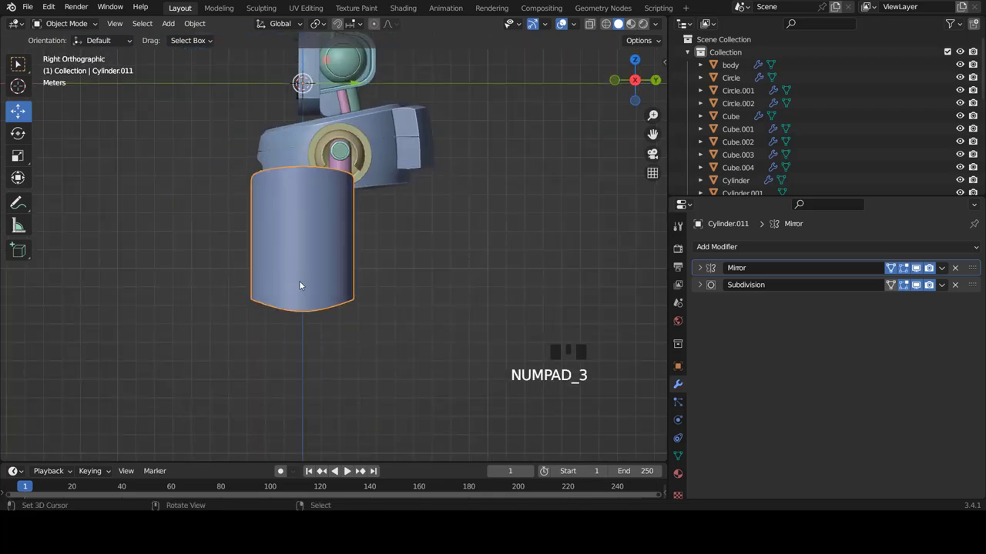
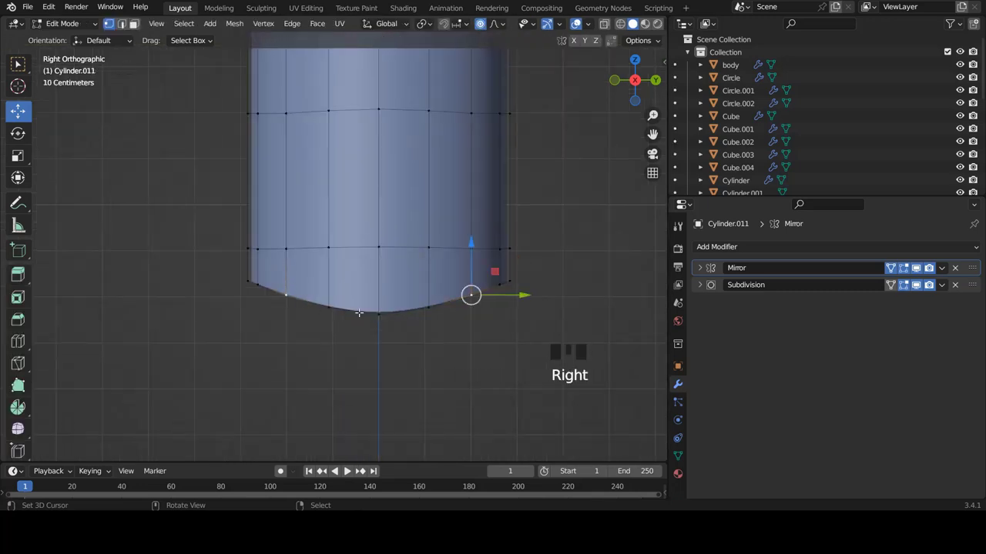
# Move the bottom vertices with soft falloff into a smoother arc and finish editing
pyautogui.press('g')
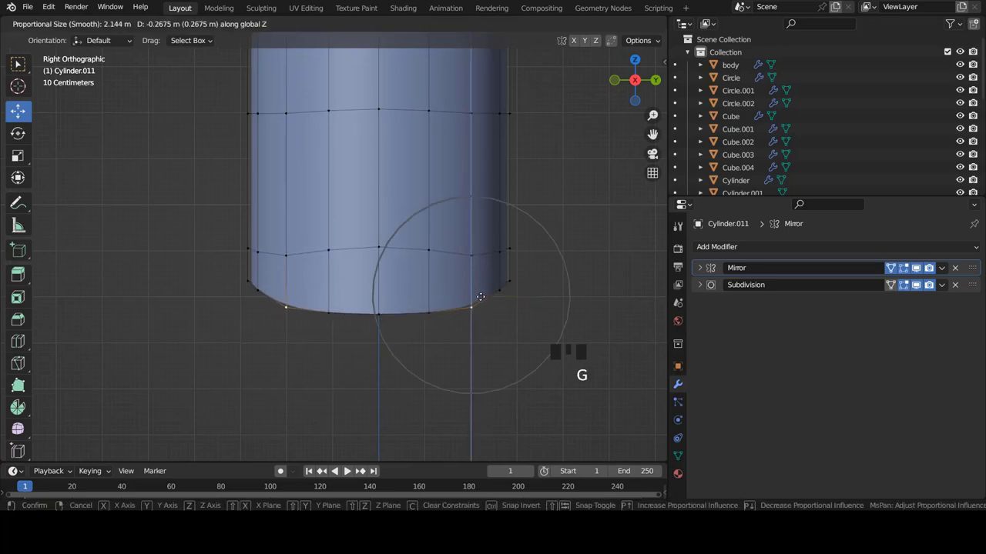
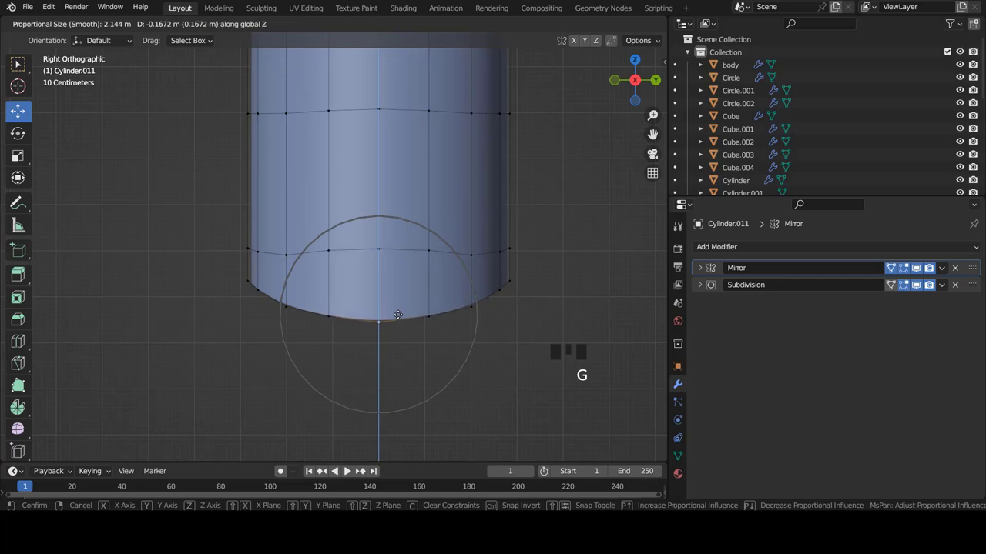
pyautogui.press('Tab')
pyautogui.press('a')
pyautogui.scroll(-3)
pyautogui.press('KP_1')
# Frame the curved shell beside the robot's leg in the front view
pyautogui.scroll(-3)
pyautogui.scroll(3)
pyautogui.scroll(3)
pyautogui.scroll(-3)
pyautogui.scroll(3)
pyautogui.moveTo(380, 246); pyautogui.dragTo(930, 270)
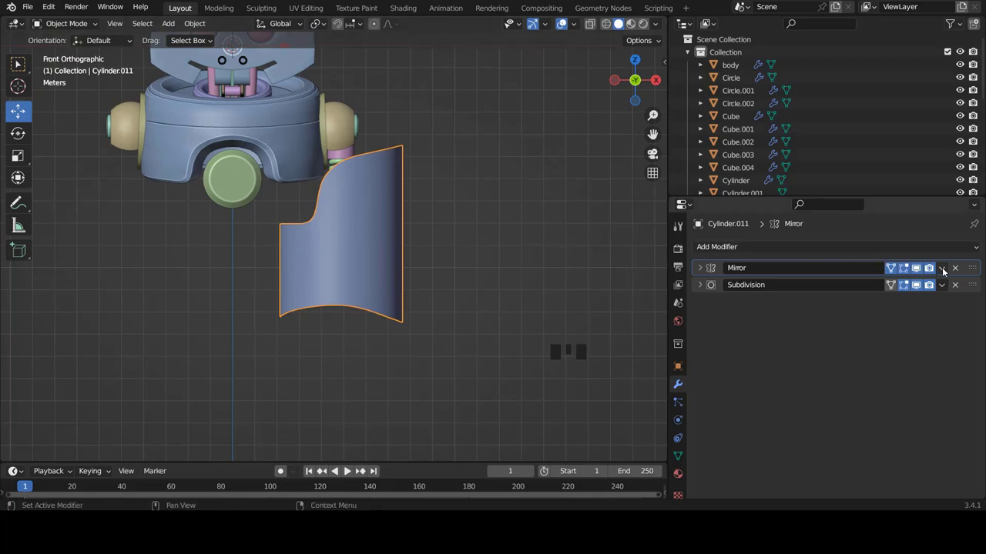
# Remove the shell's Mirror modifier, then shrink the shell and place it beneath the spring
pyautogui.click(947, 272)
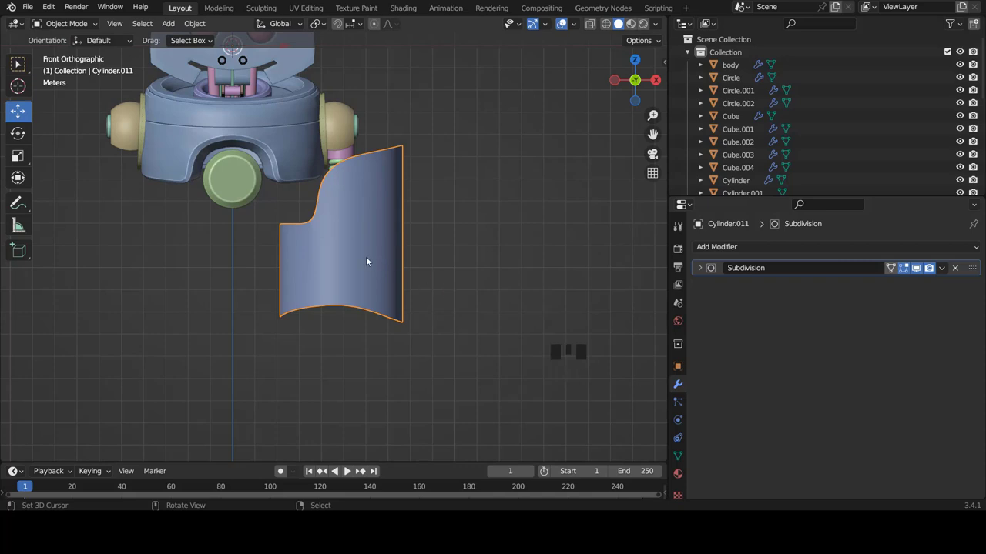
pyautogui.press('Tab')
pyautogui.press('Tab')
pyautogui.press('Tab')
pyautogui.press('a')
pyautogui.press('a')
pyautogui.press('s')
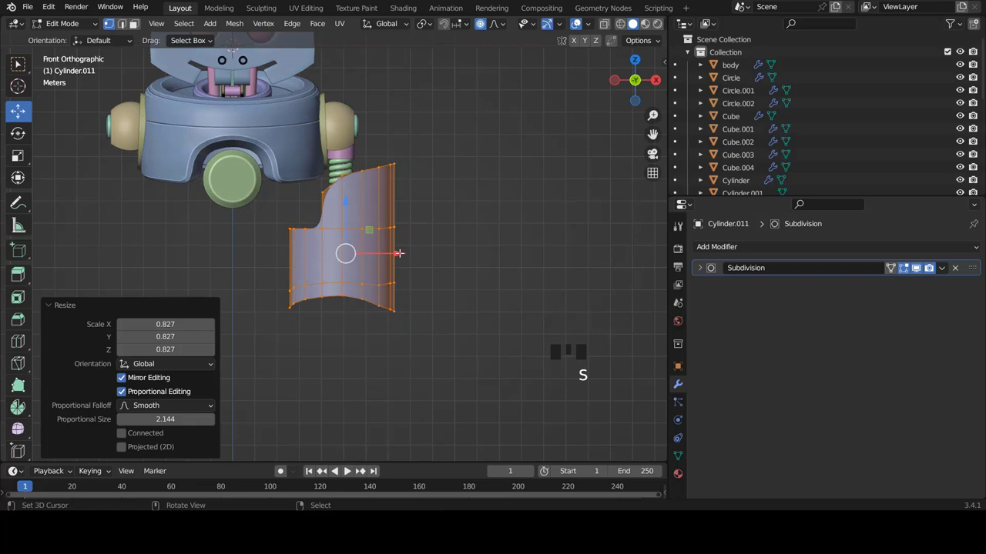
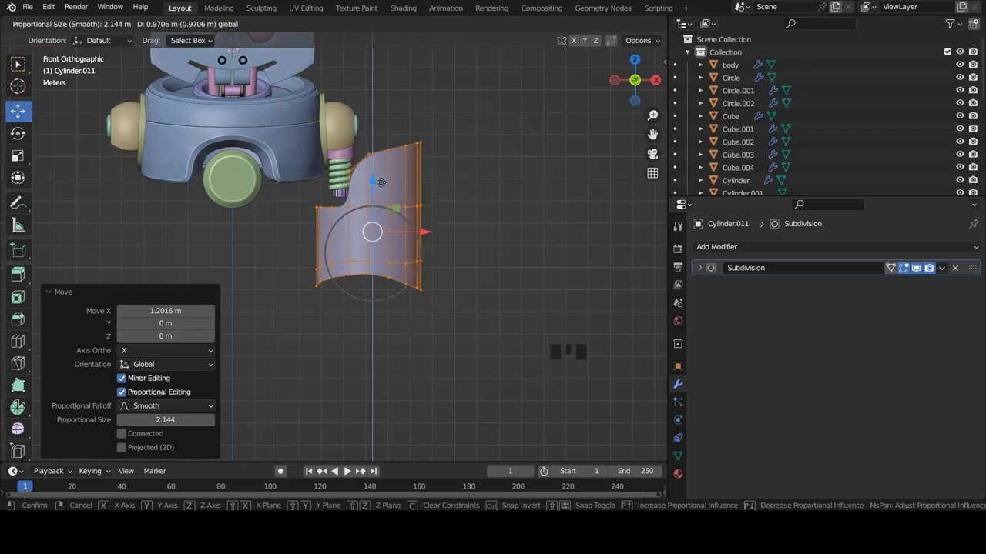
pyautogui.press('Tab')
pyautogui.press('a')
pyautogui.scroll(-3)
pyautogui.scroll(3)
pyautogui.rightClick(414, 253)
pyautogui.press('Tab')
# Stretch the shell along Z and orbit around it to check the proportions
pyautogui.press('s')
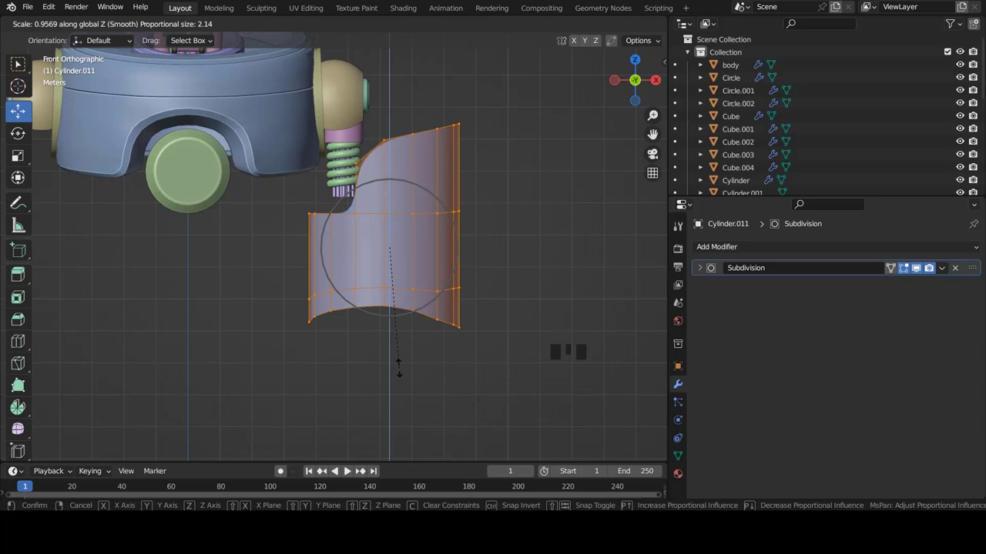
pyautogui.press('Tab')
pyautogui.scroll(-3)
pyautogui.scroll(3)
pyautogui.press('a')
pyautogui.scroll(3)
pyautogui.moveTo(402, 271); pyautogui.dragTo(443, 231)
pyautogui.scroll(-3)
pyautogui.moveTo(413, 265); pyautogui.dragTo(396, 306)
pyautogui.scroll(3)
pyautogui.moveTo(346, 233); pyautogui.dragTo(379, 230)
pyautogui.scroll(3)
# Try a Solidify thickness on the shell, then undo back to only the Subdivision modifier
pyautogui.click(727, 245)
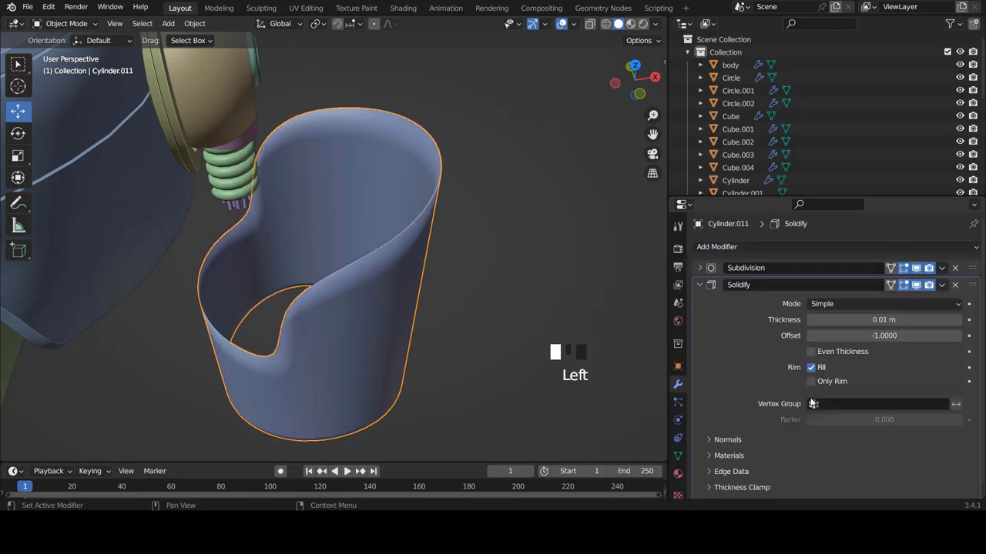
pyautogui.moveTo(444, 231); pyautogui.dragTo(703, 271)
pyautogui.click(704, 271)
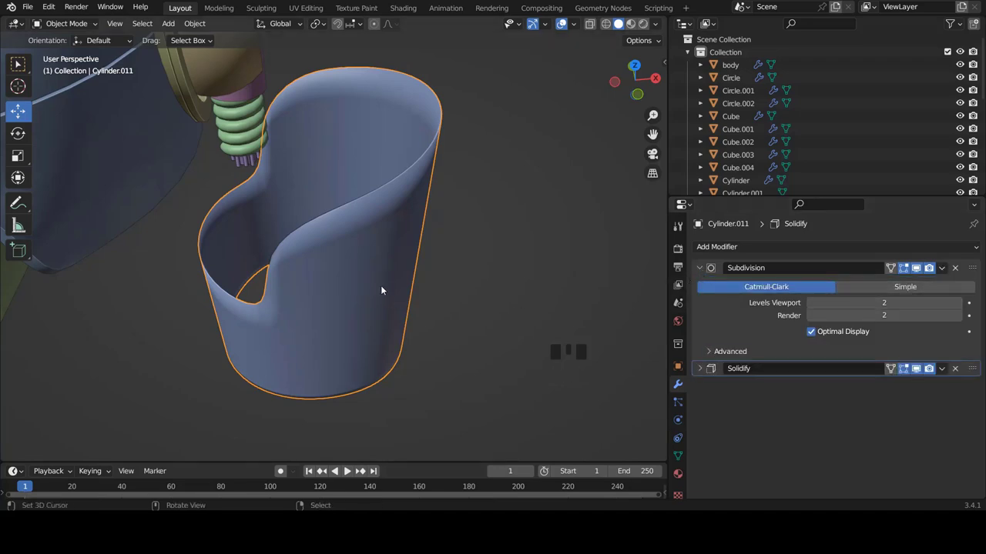
pyautogui.moveTo(462, 290); pyautogui.dragTo(459, 185)
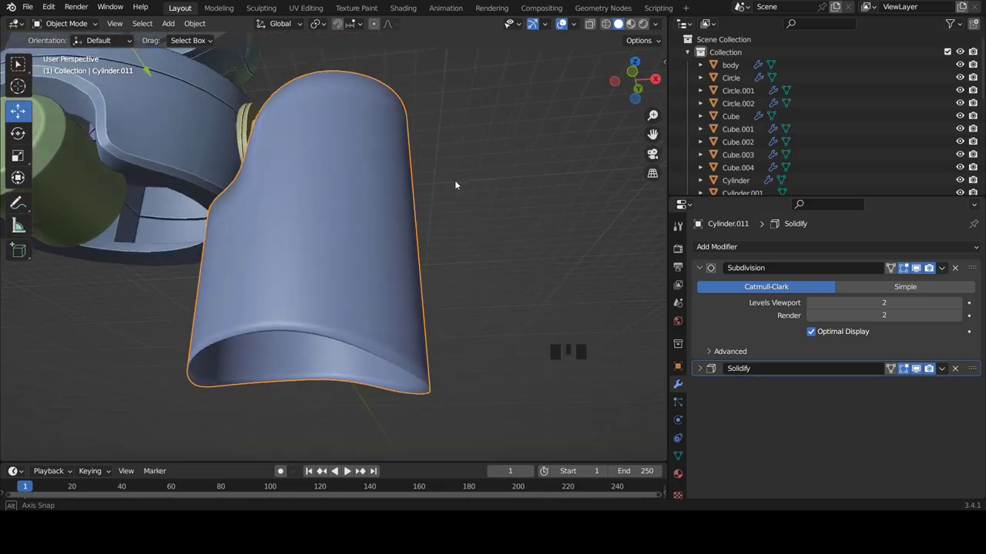
pyautogui.press('Tab')
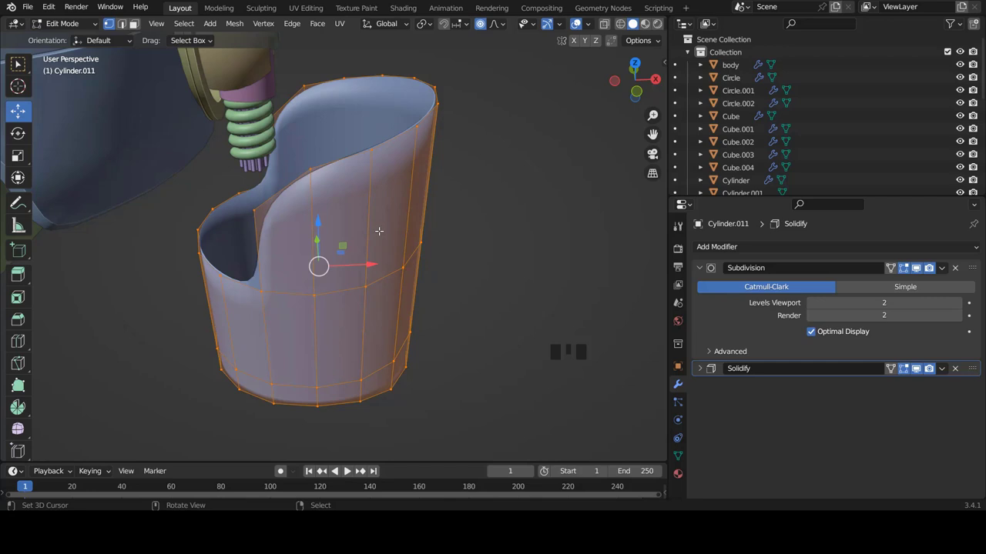
pyautogui.press('ctrl+z')
pyautogui.press('ctrl+z')
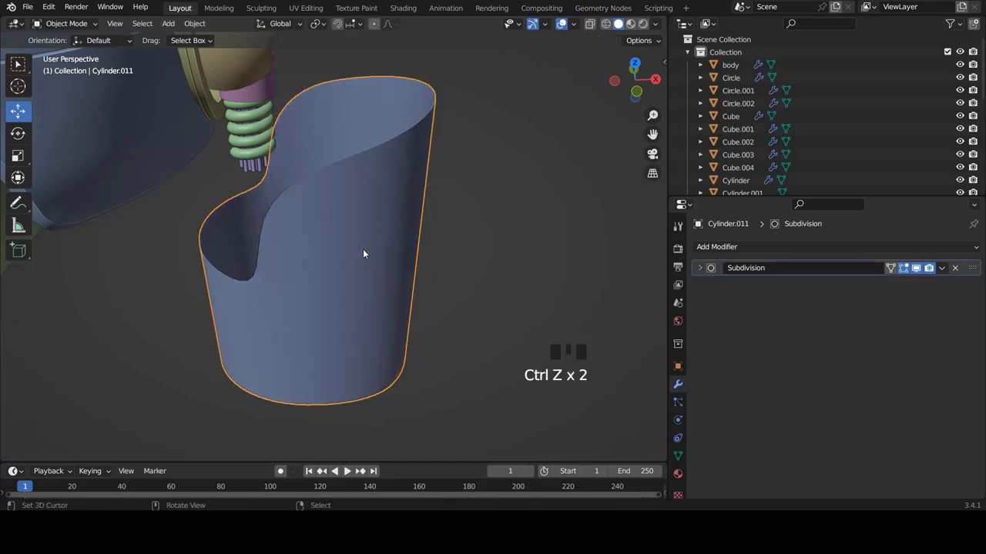
# Duplicate the shell as Cylinder.012, hide the copy, and reselect Cylinder.011 with its Subdivision settings shown
pyautogui.press('shift+d')
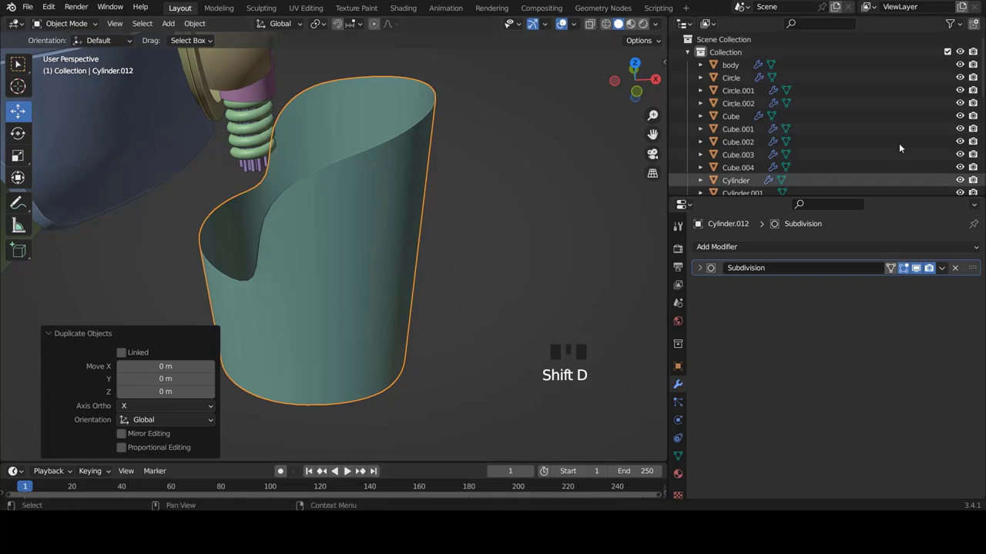
pyautogui.scroll(-3)
pyautogui.click(964, 90)
pyautogui.rightClick(338, 265)
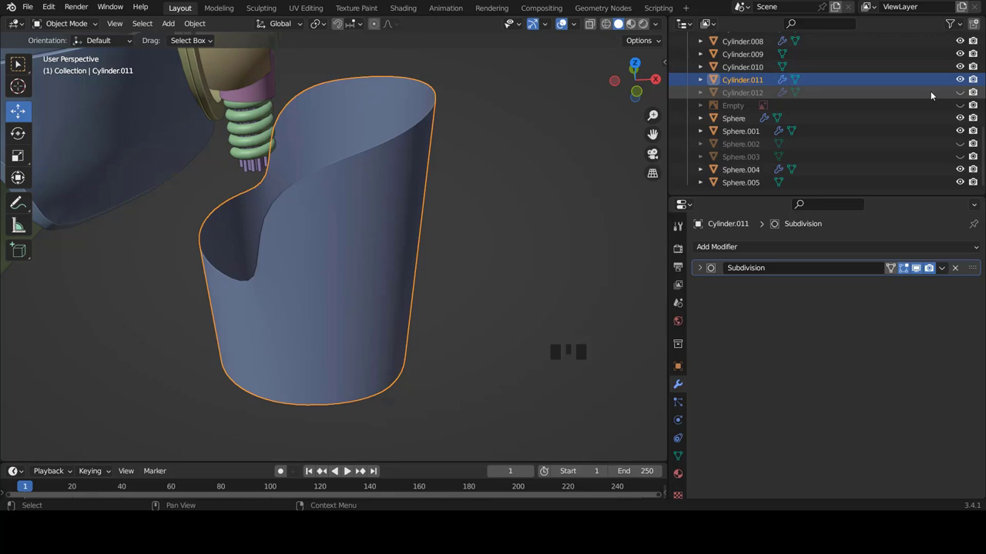
pyautogui.rightClick(360, 247)
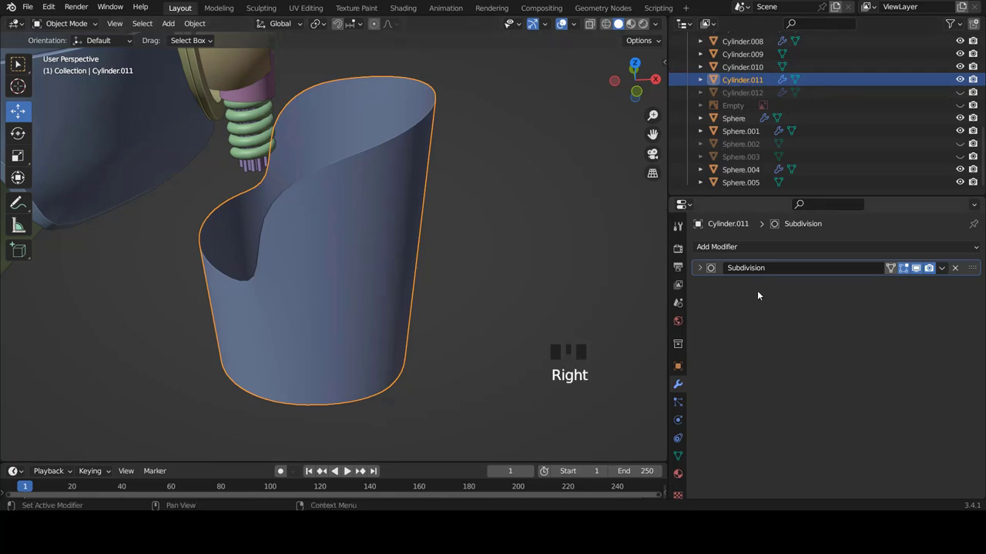
pyautogui.click(703, 267)
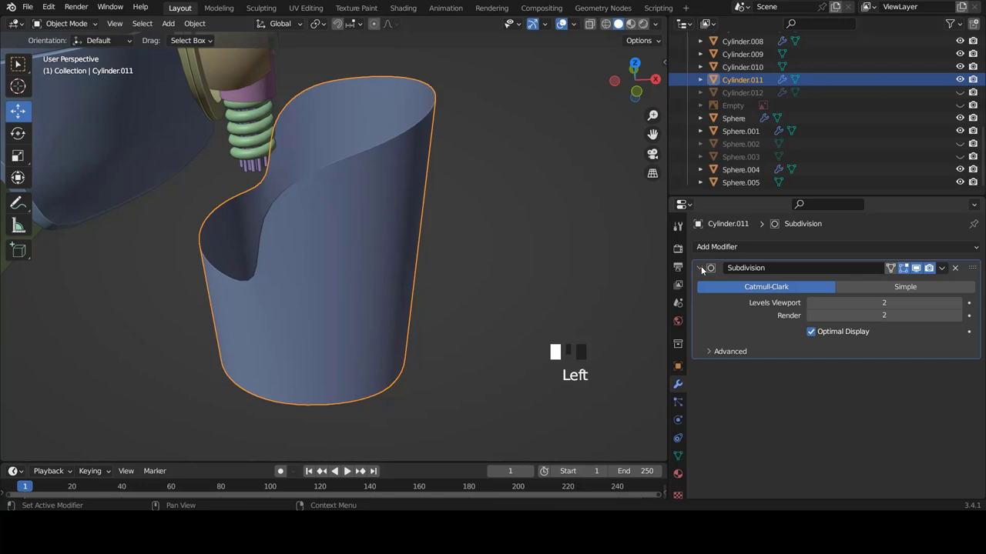
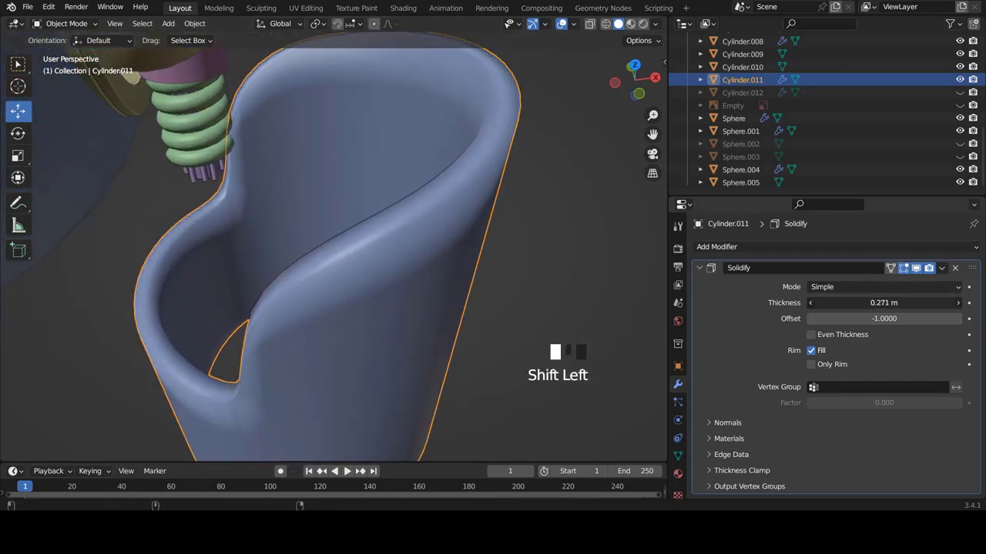
# Set the shell's Bevel modifier to 0.018 m amount with 5 segments
pyautogui.scroll(-3)
pyautogui.click(701, 266)
pyautogui.scroll(-3)
pyautogui.middleClick(373, 270)
pyautogui.scroll(3)
pyautogui.click(716, 252)
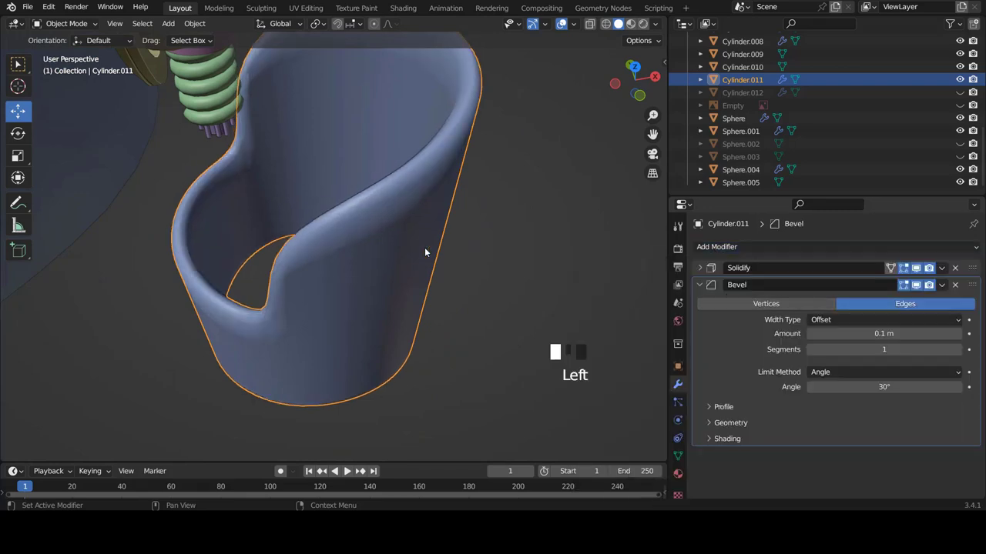
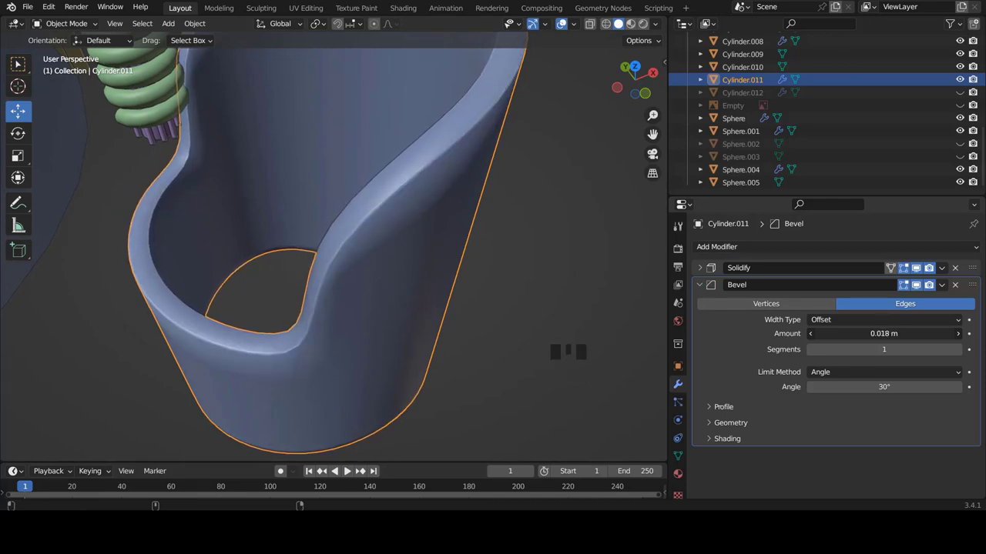
pyautogui.click(963, 351)
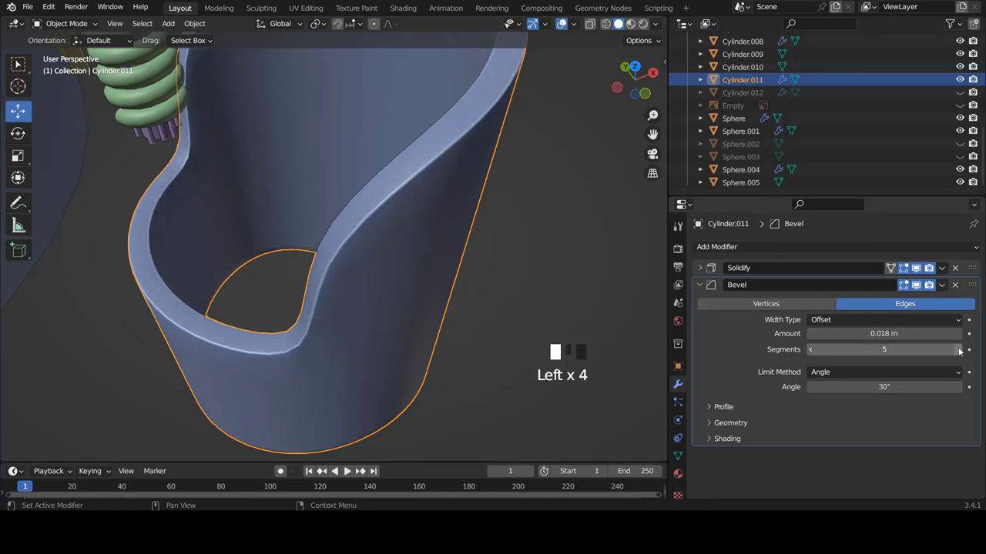
# Orbit around the leg shell to inspect the rounded rims
pyautogui.scroll(-3)
pyautogui.moveTo(349, 206); pyautogui.dragTo(408, 198)
pyautogui.scroll(-3)
pyautogui.moveTo(535, 214); pyautogui.dragTo(465, 224)
pyautogui.press('a')
pyautogui.moveTo(467, 213); pyautogui.dragTo(371, 269)
pyautogui.rightClick(371, 269)
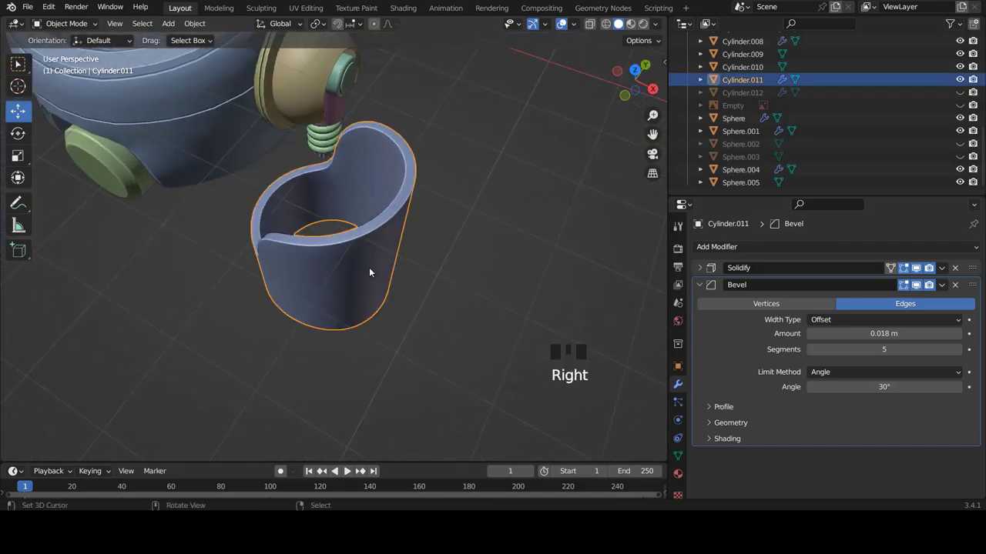
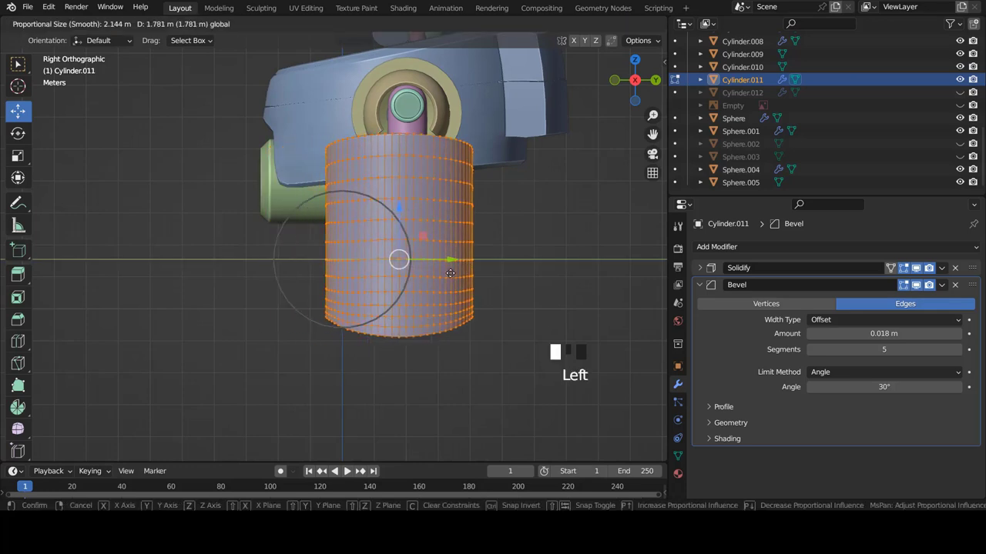
# Shift the shell's vertices off to one side and return to object mode in front view
pyautogui.scroll(3)
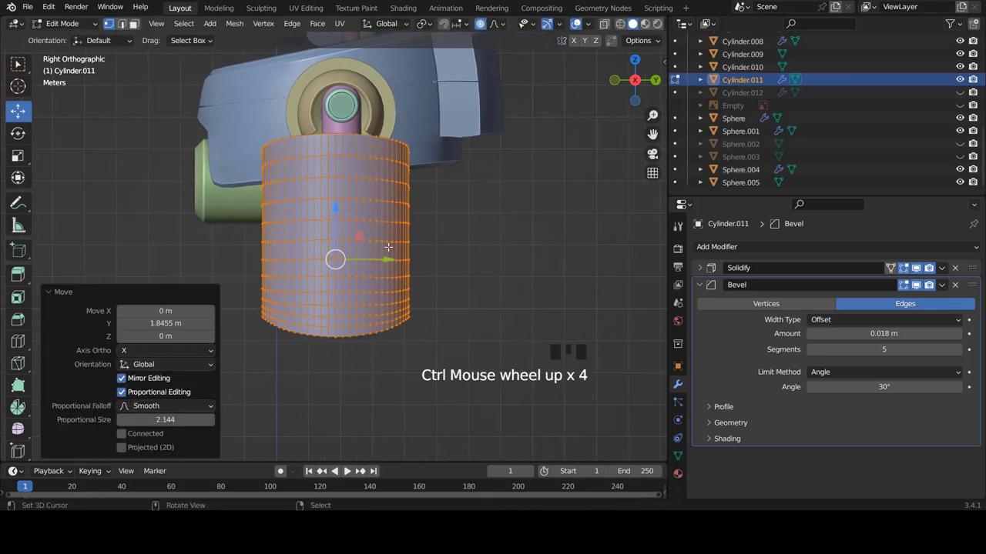
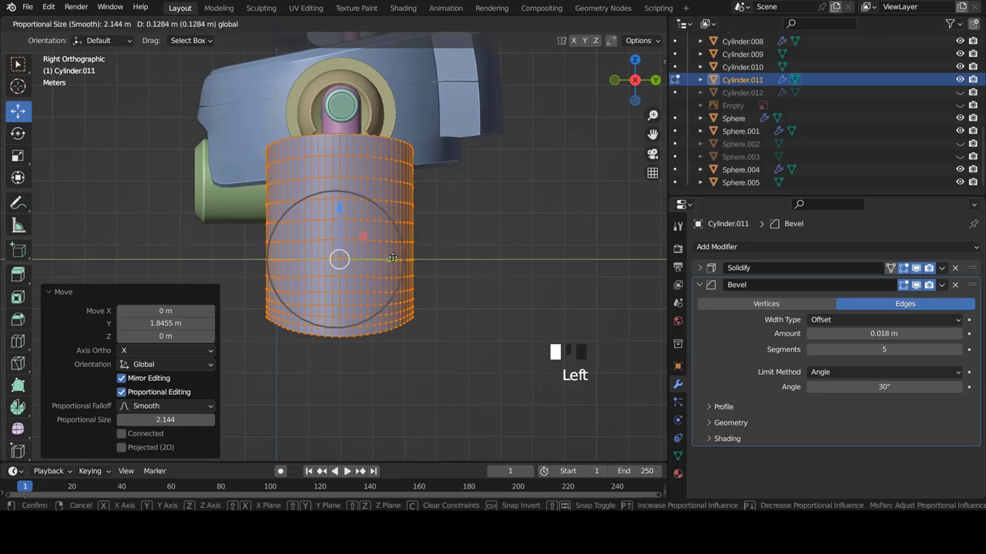
pyautogui.press('KP_1')
pyautogui.press('Tab')
pyautogui.press('a')
pyautogui.scroll(-3)
pyautogui.scroll(3)
pyautogui.moveTo(445, 267); pyautogui.dragTo(422, 248)
pyautogui.scroll(3)
# Add an X-axis Mirror modifier to the shell, bringing up and dismissing the Apply options
pyautogui.click(702, 287)
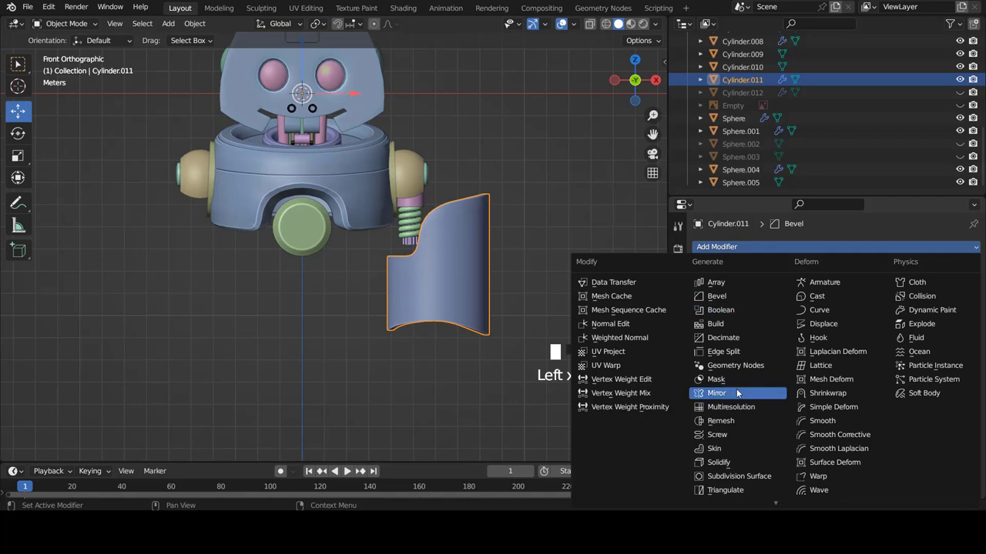
pyautogui.scroll(-3)
pyautogui.press('a')
pyautogui.scroll(-3)
pyautogui.scroll(3)
pyautogui.rightClick(462, 314)
pyautogui.press('ctrl+a')
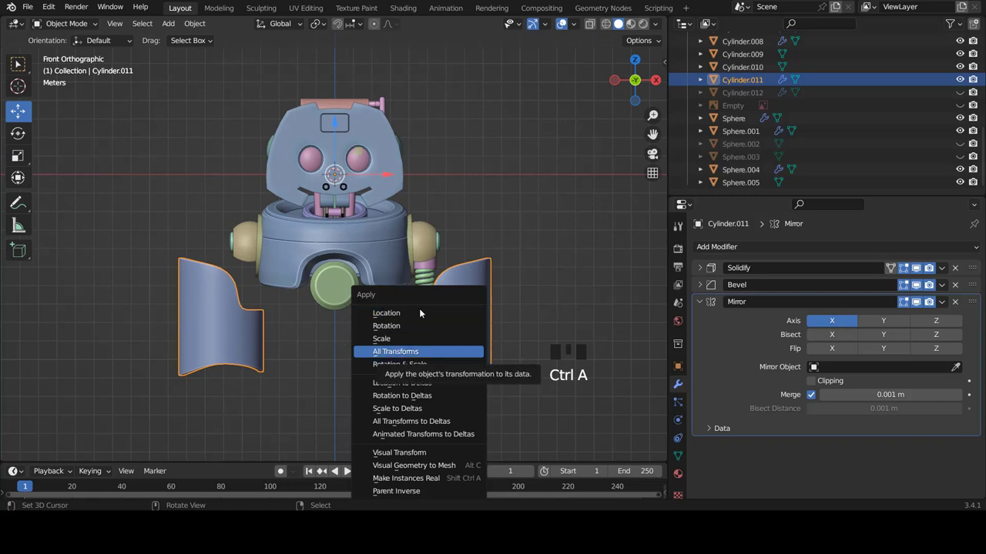
pyautogui.scroll(3)
pyautogui.rightClick(431, 318)
# Collapse the spring's Screw modifier, add a Mirror modifier and remove it again
pyautogui.scroll(-3)
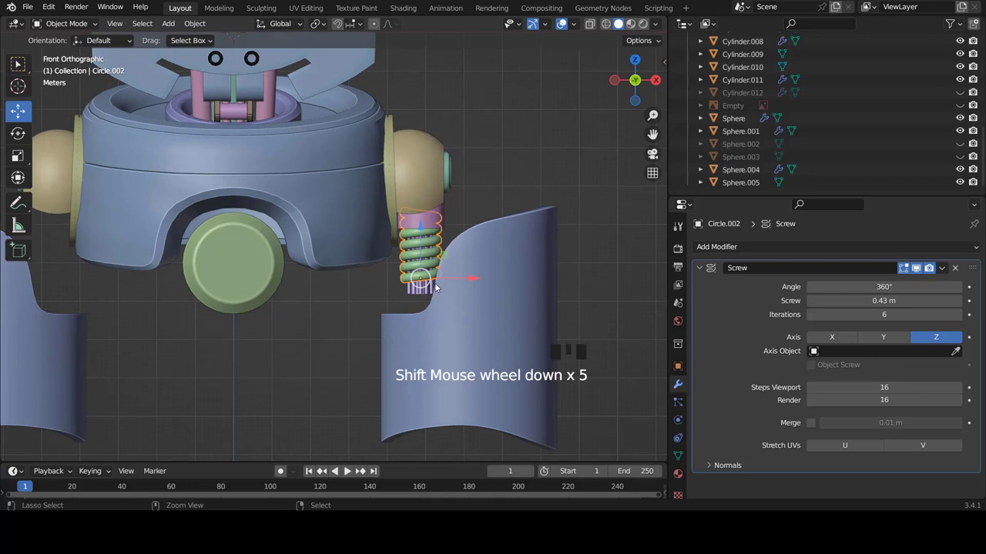
pyautogui.scroll(-3)
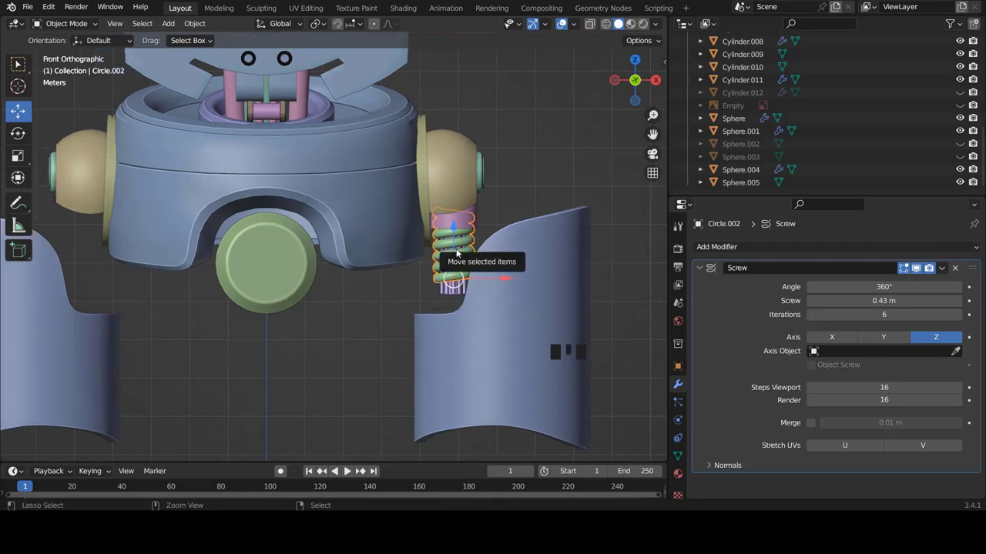
pyautogui.scroll(3)
pyautogui.scroll(-3)
pyautogui.click(701, 268)
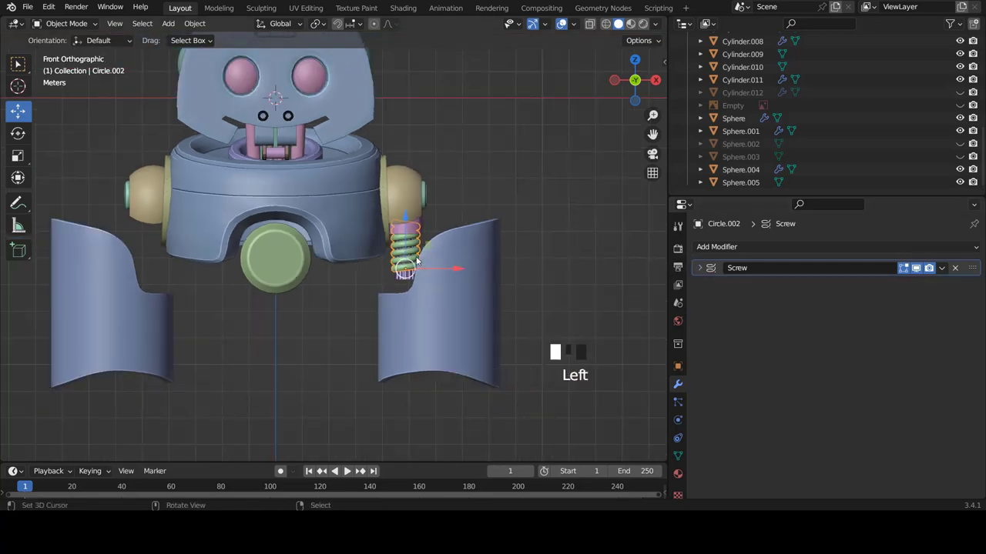
pyautogui.scroll(3)
pyautogui.click(719, 248)
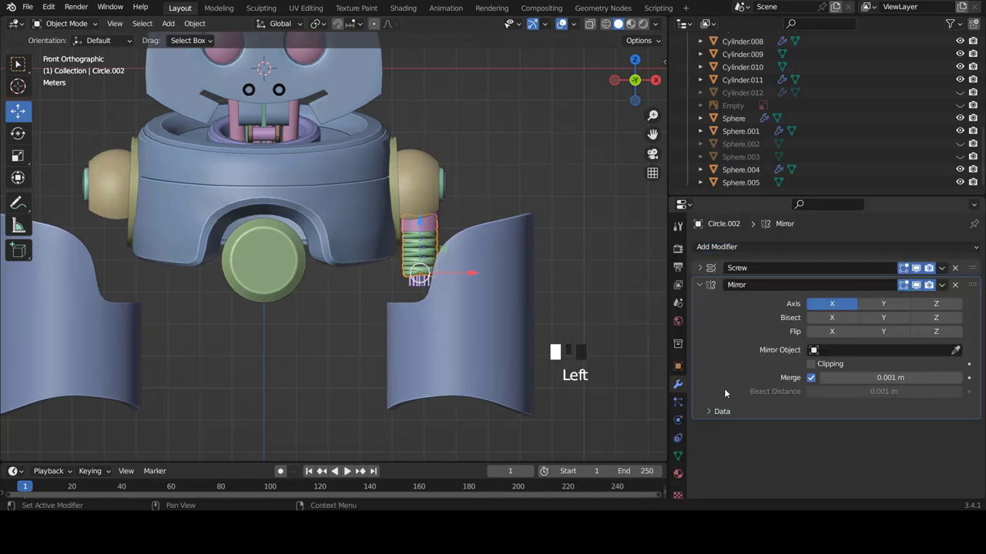
pyautogui.scroll(3)
pyautogui.scroll(3)
pyautogui.scroll(-3)
pyautogui.scroll(-3)
pyautogui.scroll(3)
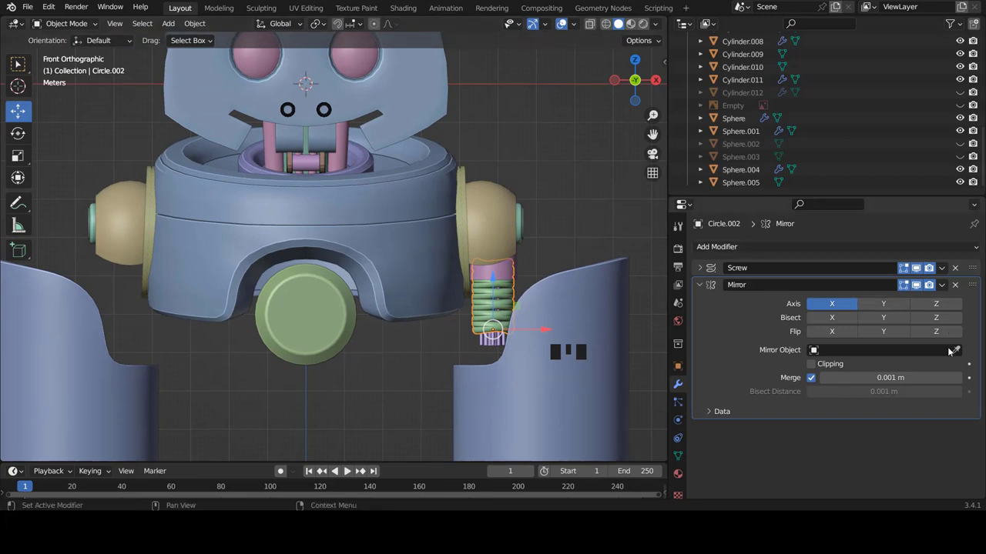
pyautogui.click(962, 290)
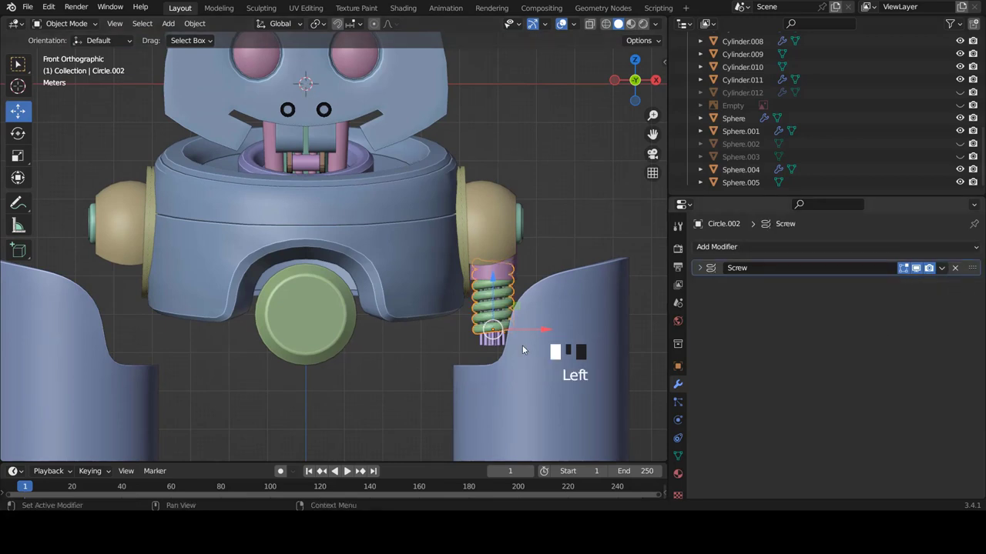
# Re-add an X-axis Mirror modifier under the spring's Screw modifier and frame the whole robot
pyautogui.scroll(3)
pyautogui.scroll(-3)
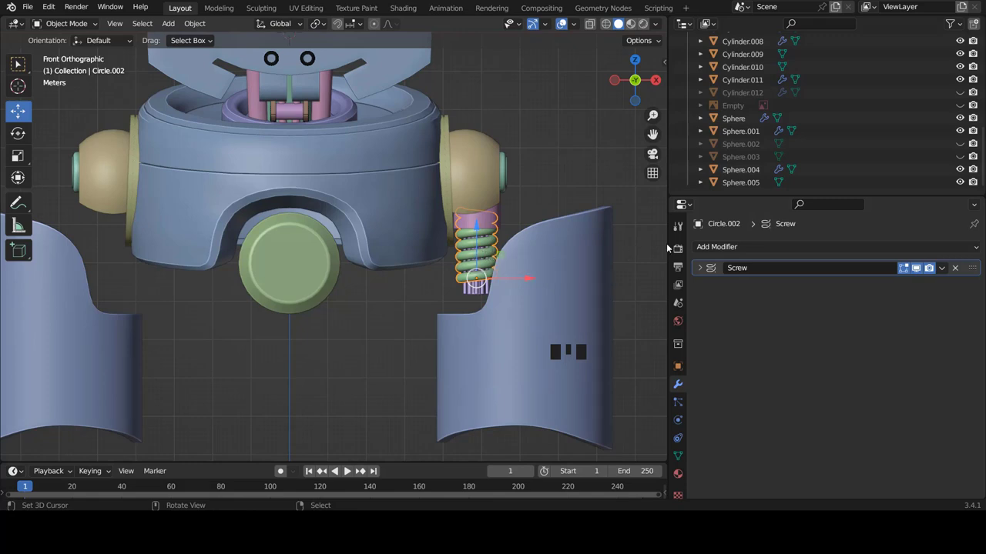
pyautogui.click(724, 248)
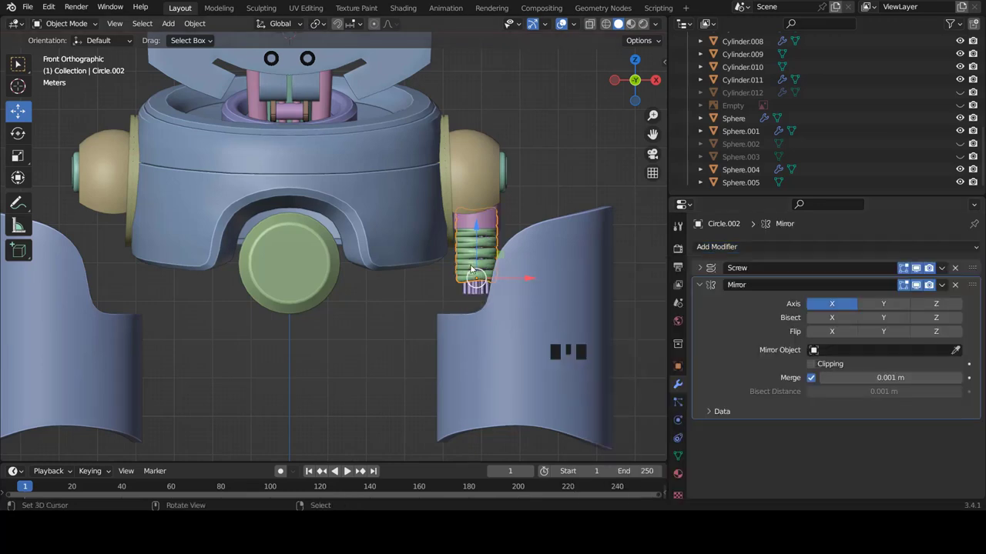
pyautogui.scroll(-3)
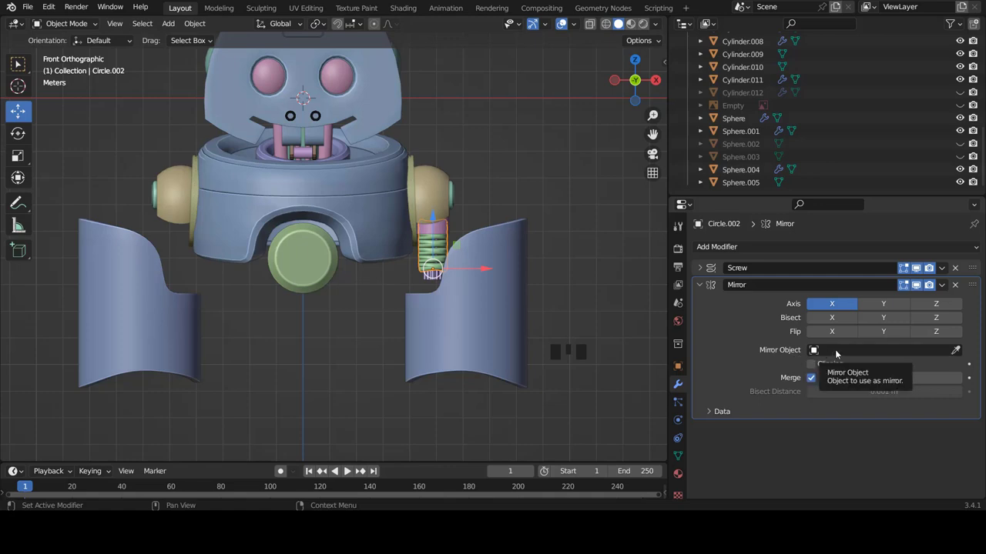
pyautogui.scroll(3)
pyautogui.scroll(-3)
pyautogui.scroll(-3)
pyautogui.scroll(3)
pyautogui.scroll(3)
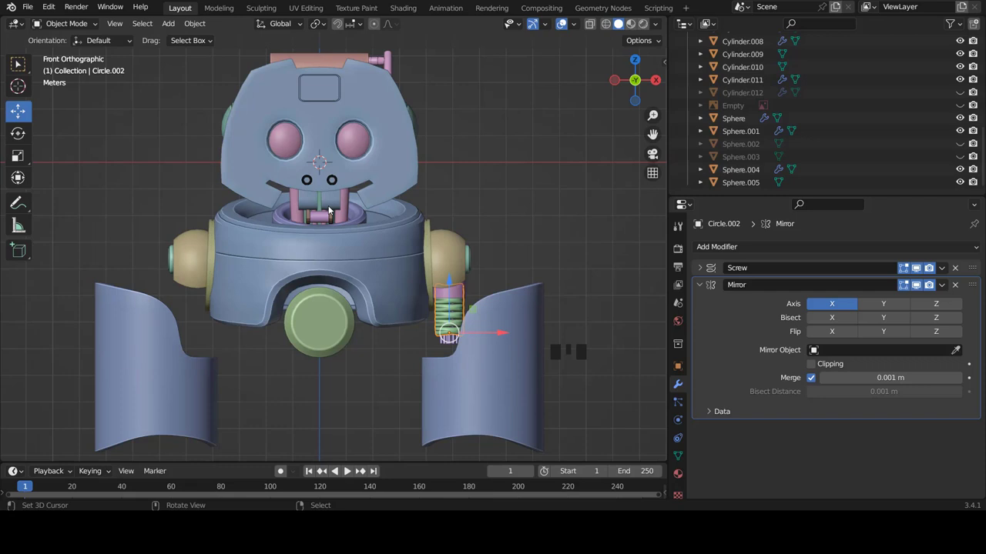
# Add a Plain Axes Empty below the robot's centre and enlarge it
pyautogui.press('shift+a')
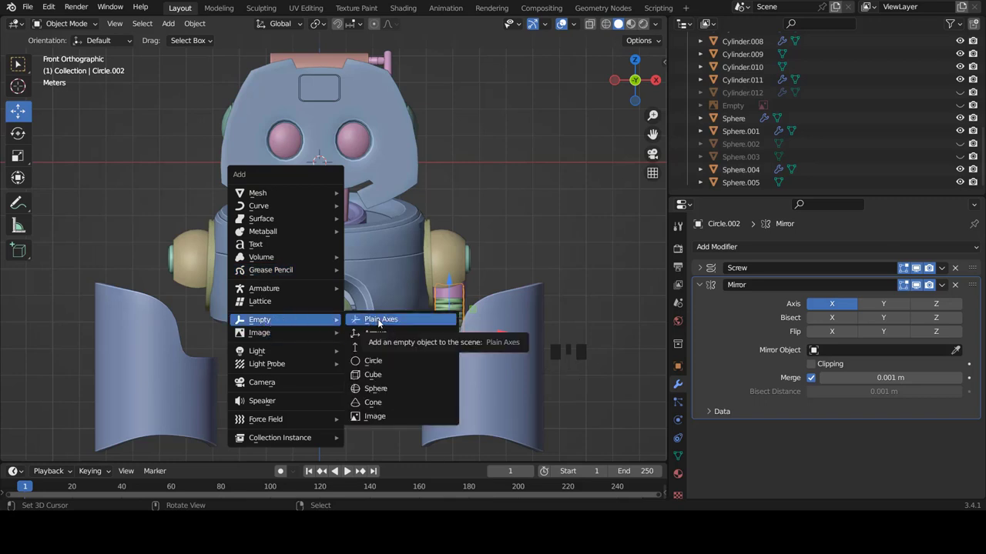
pyautogui.scroll(-3)
pyautogui.click(324, 141)
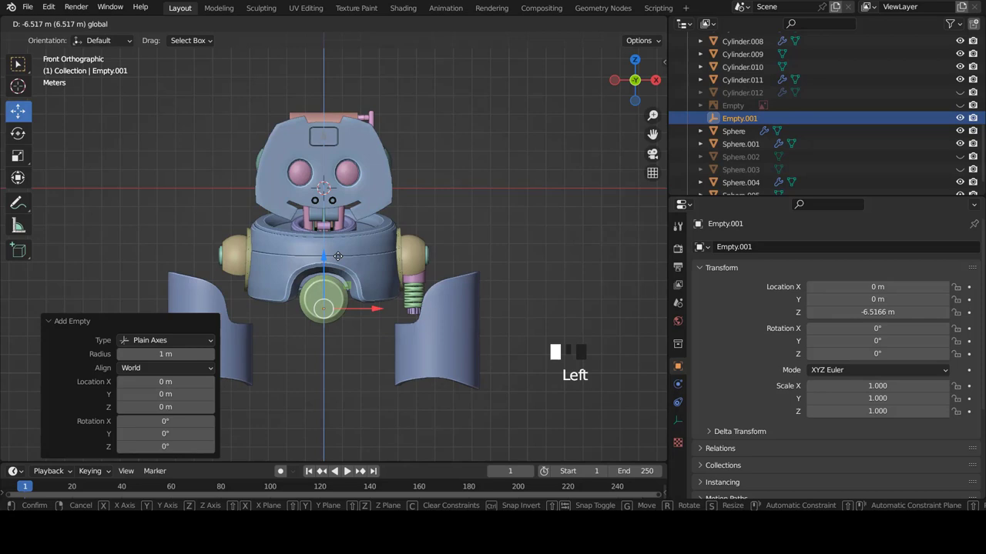
pyautogui.scroll(-3)
pyautogui.scroll(3)
pyautogui.press('s')
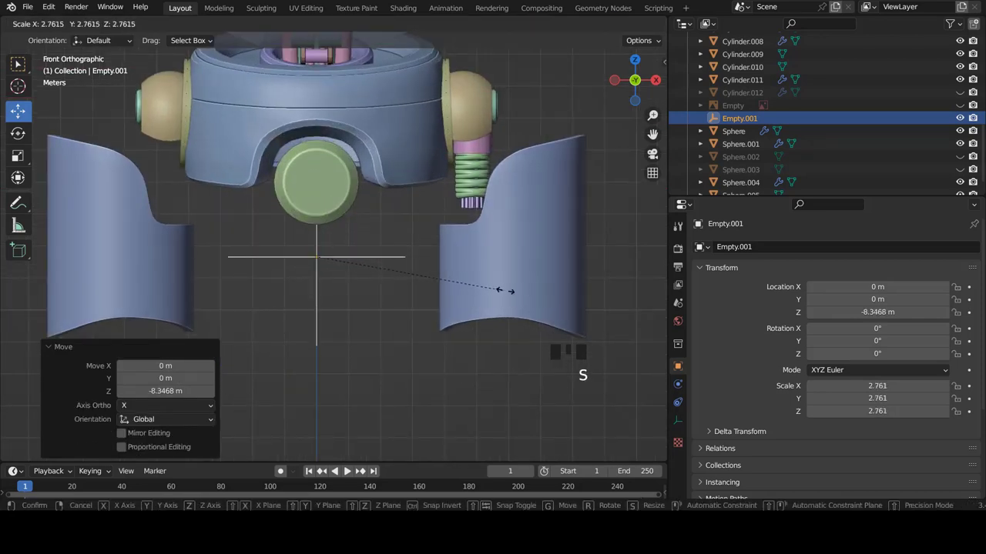
pyautogui.scroll(3)
pyautogui.rightClick(478, 213)
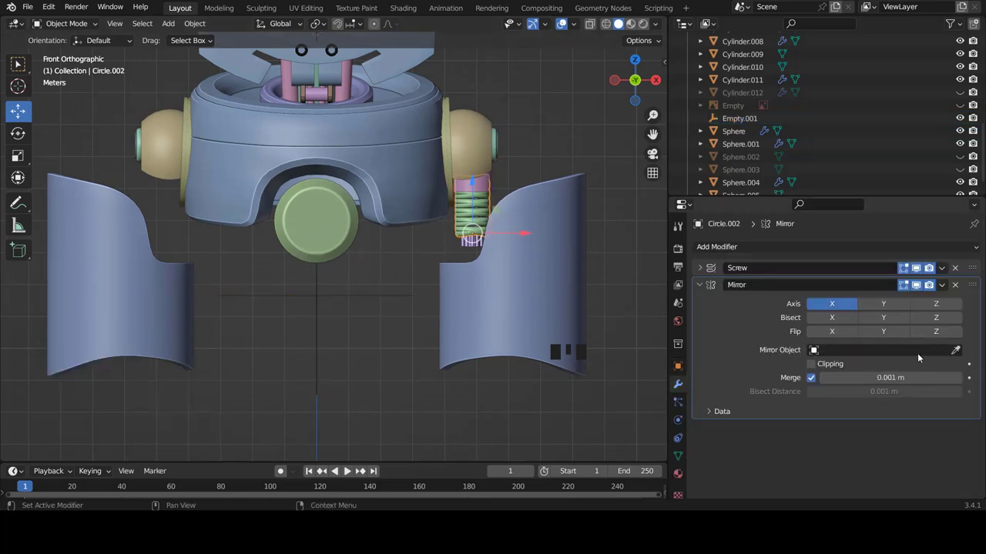
# Pick Empty.001 as the spring Mirror modifier's mirror object, giving coils on both legs
pyautogui.click(954, 351)
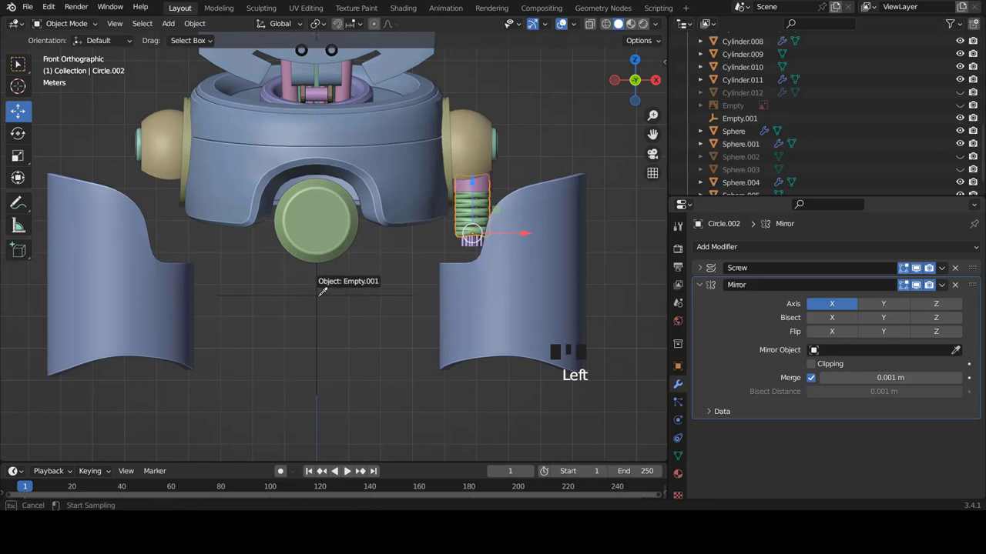
pyautogui.press('a')
pyautogui.scroll(-3)
pyautogui.scroll(3)
pyautogui.scroll(-3)
pyautogui.scroll(3)
pyautogui.scroll(-3)
pyautogui.scroll(-3)
pyautogui.rightClick(576, 225)
pyautogui.scroll(3)
pyautogui.scroll(-3)
pyautogui.scroll(-3)
pyautogui.scroll(3)
# Give the rod piece Cylinder.010 an X-axis Mirror modifier and zoom out to check both sides
pyautogui.click(720, 245)
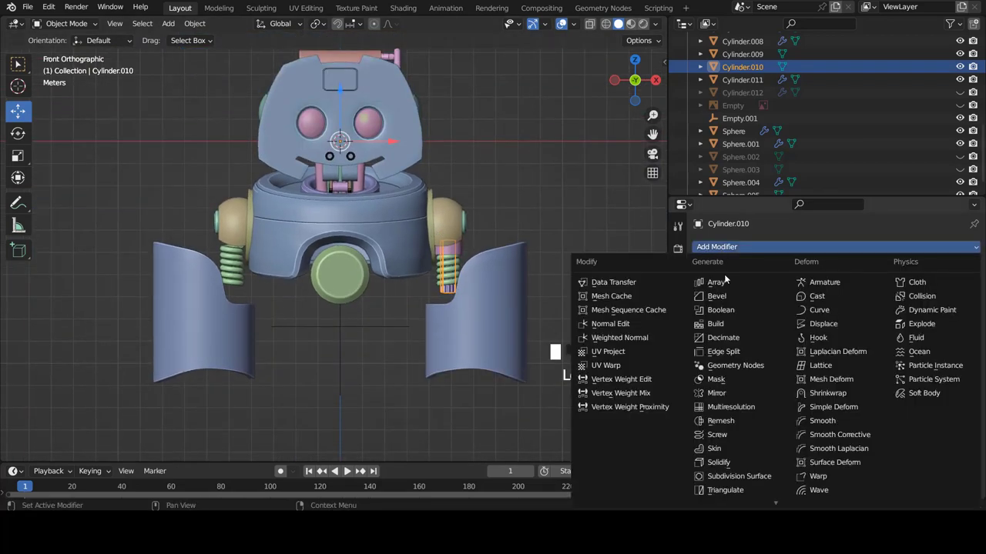
pyautogui.press('a')
pyautogui.scroll(-3)
pyautogui.scroll(-3)
pyautogui.scroll(3)
pyautogui.moveTo(547, 214); pyautogui.dragTo(785, 248)
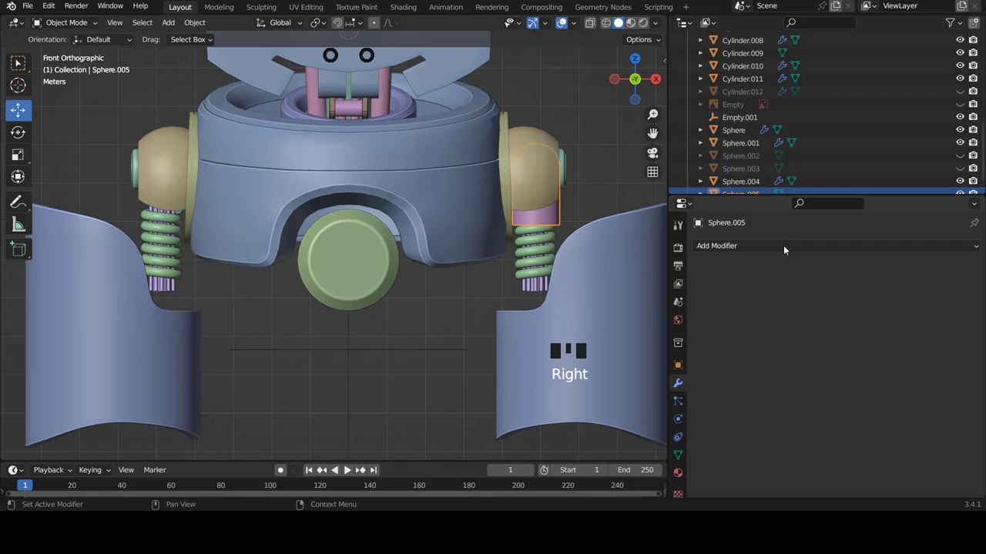
pyautogui.click(768, 249)
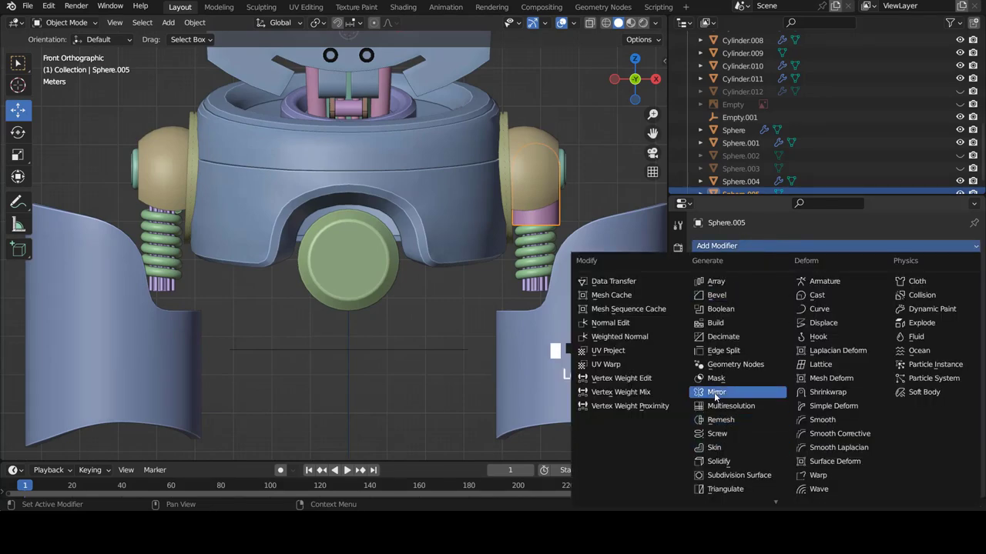
pyautogui.scroll(3)
pyautogui.scroll(3)
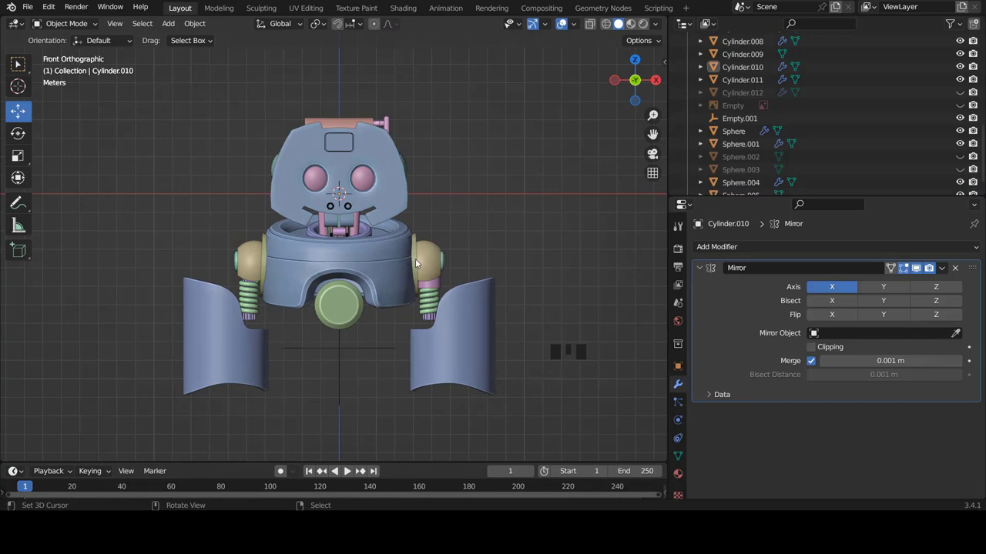
pyautogui.scroll(-3)
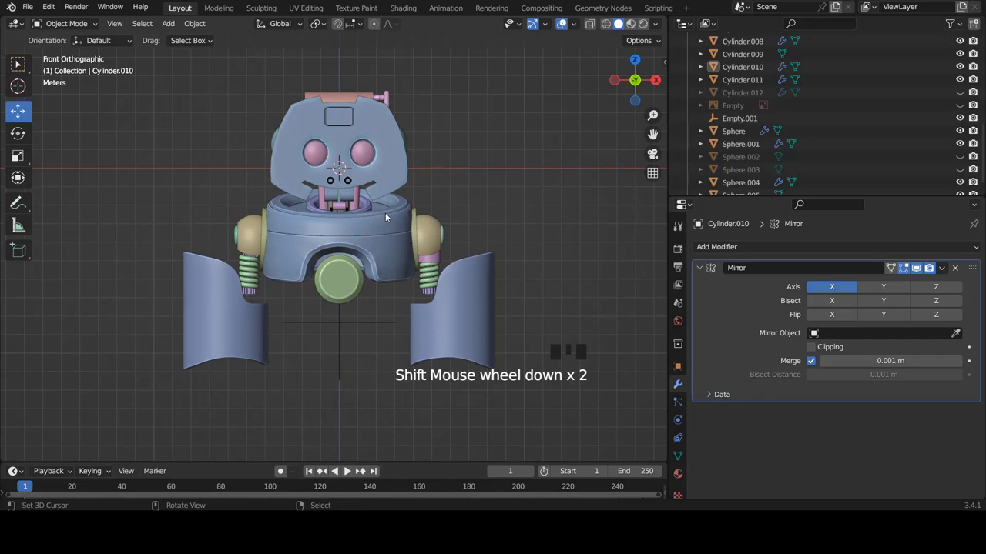